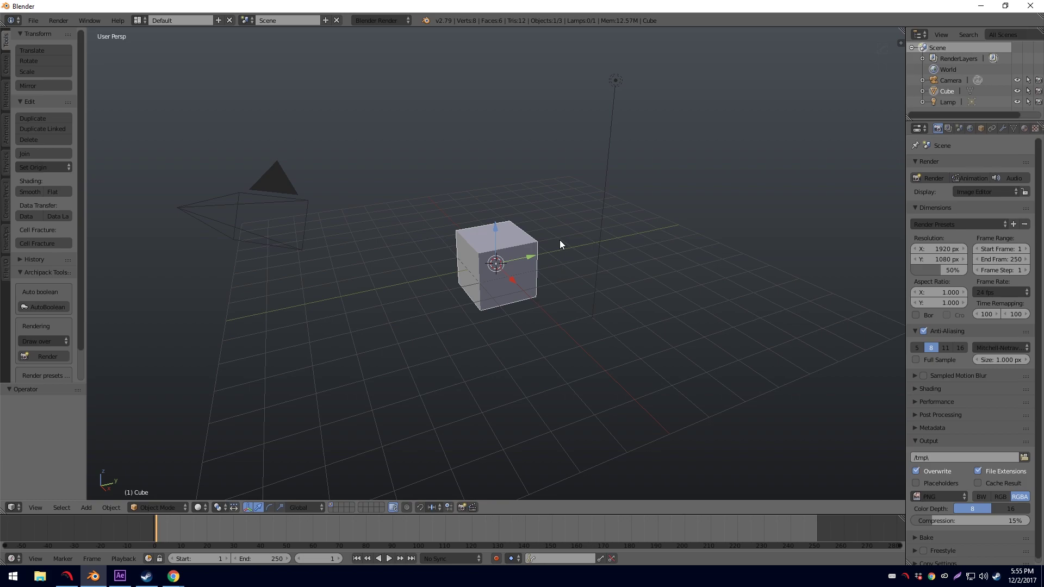
# Scroll through the Facepunch thread about equipment floating off a rigged character.
pyautogui.rightClick(519, 274)
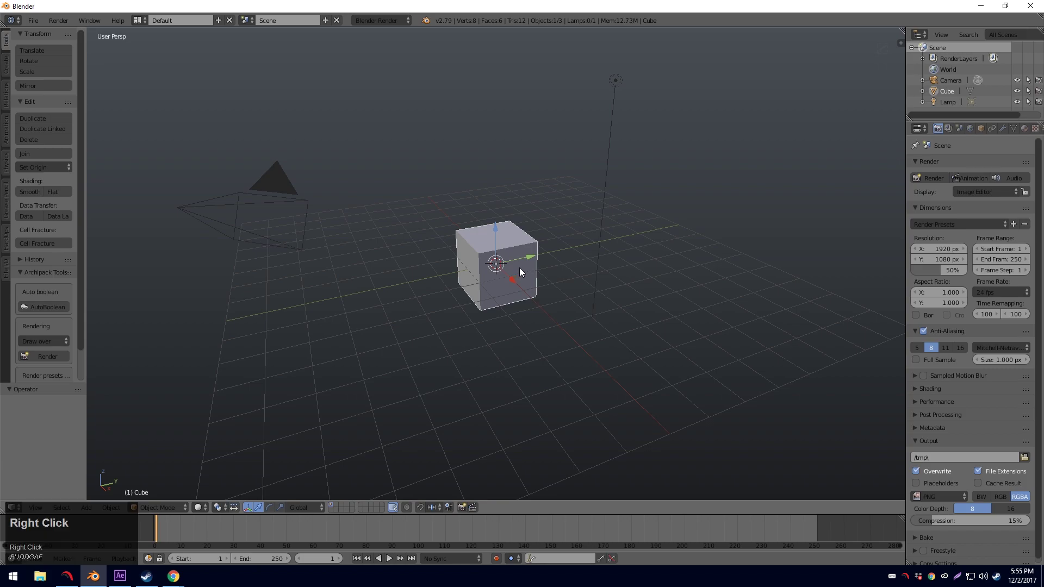
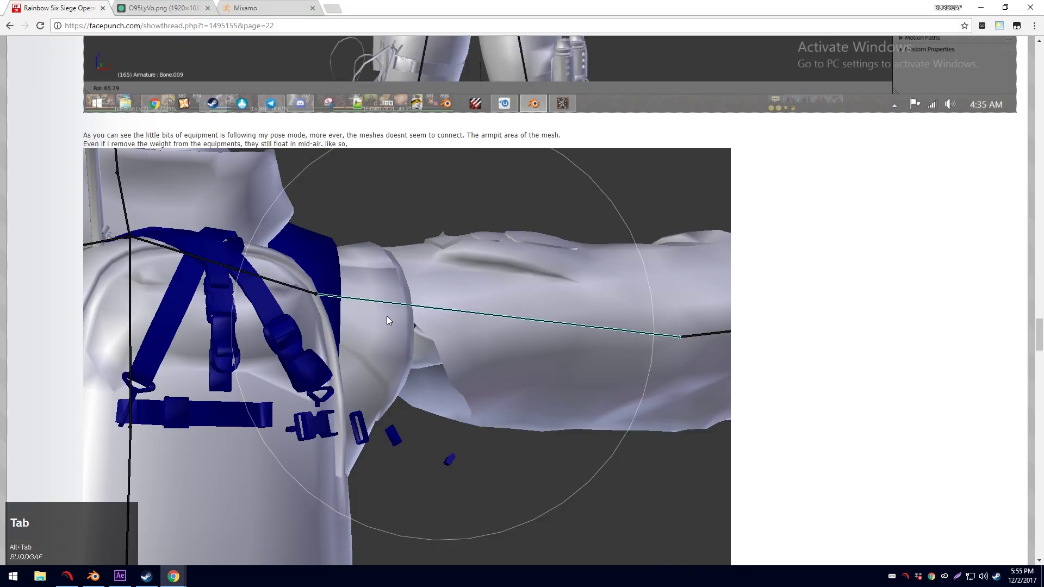
pyautogui.scroll(-3)
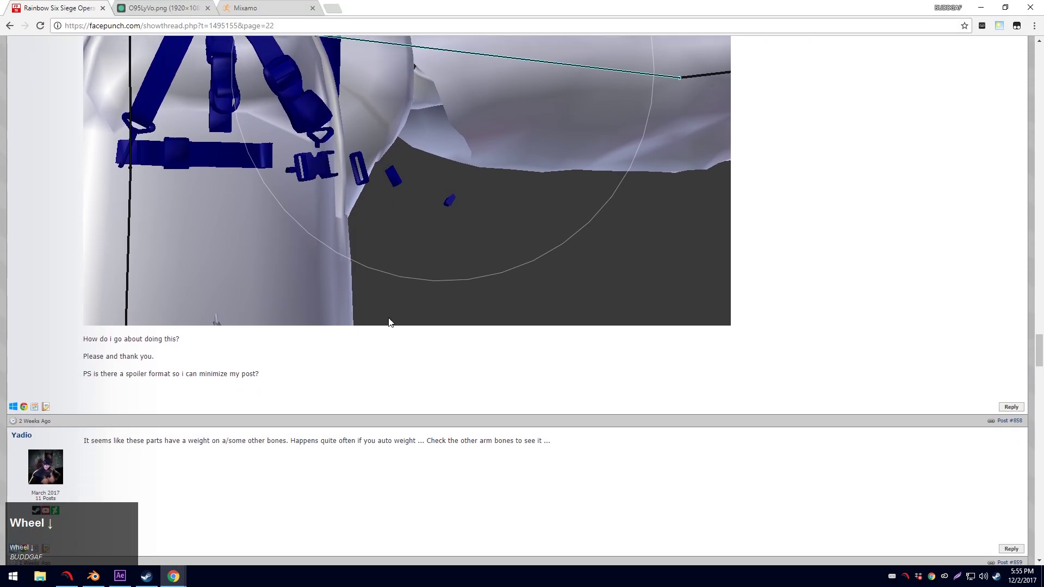
pyautogui.scroll(3)
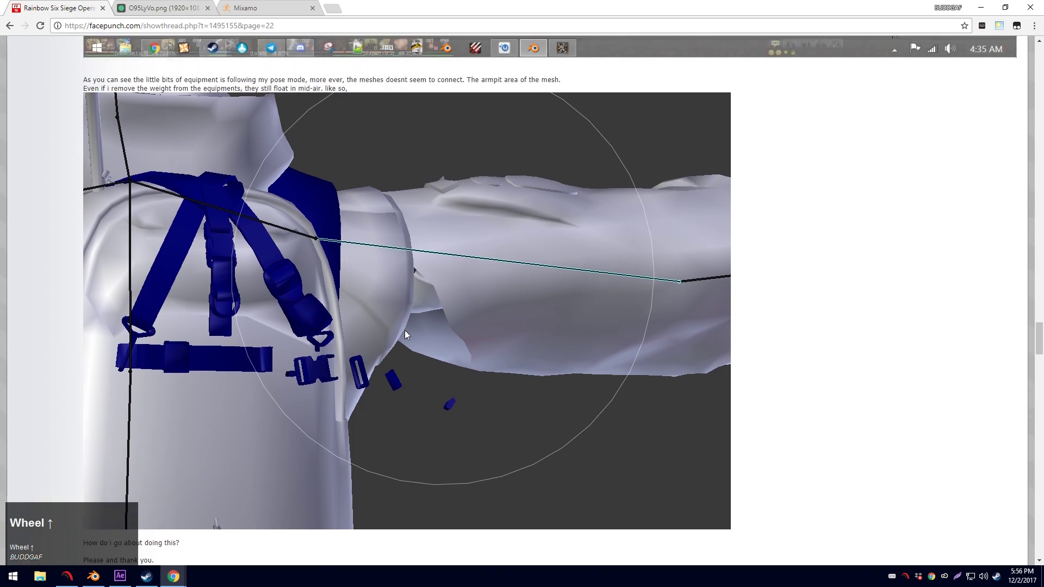
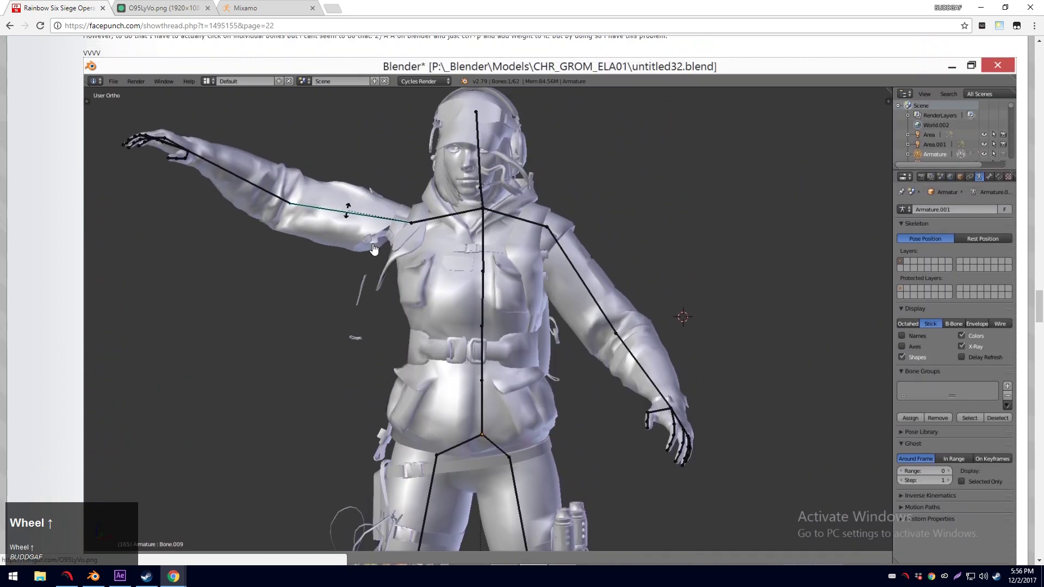
pyautogui.scroll(-3)
pyautogui.scroll(3)
pyautogui.scroll(-3)
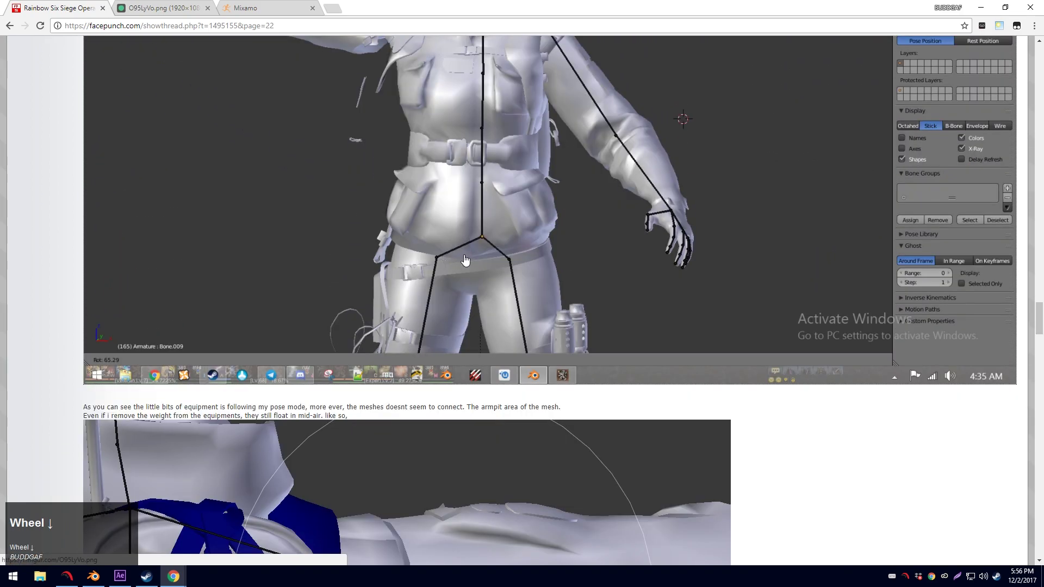
# Finish reading the thread's later replies and switch back toward the Blender window.
pyautogui.scroll(-3)
pyautogui.scroll(3)
pyautogui.scroll(-3)
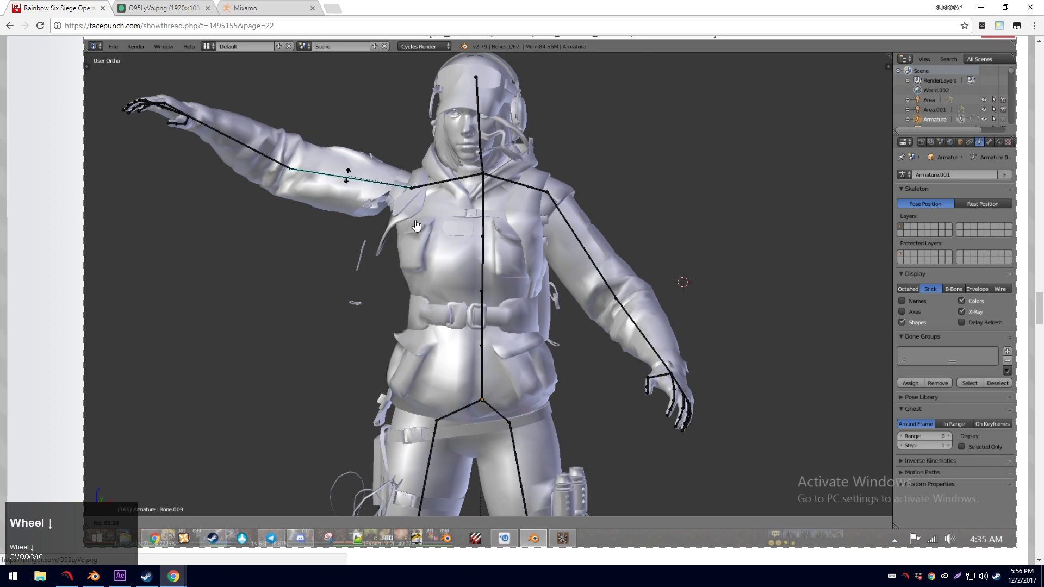
pyautogui.scroll(-3)
pyautogui.moveTo(508, 286); pyautogui.dragTo(553, 78)
# Refocus Blender's viewport on the cleared scene and select the camera object.
pyautogui.click(553, 78)
pyautogui.middleClick(528, 165)
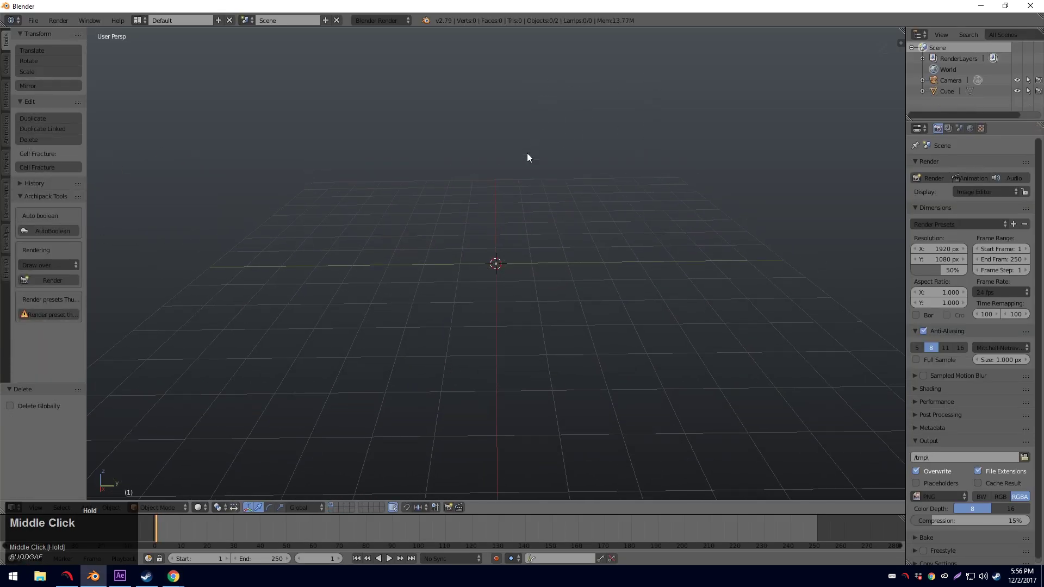
pyautogui.scroll(-3)
pyautogui.rightClick(240, 199)
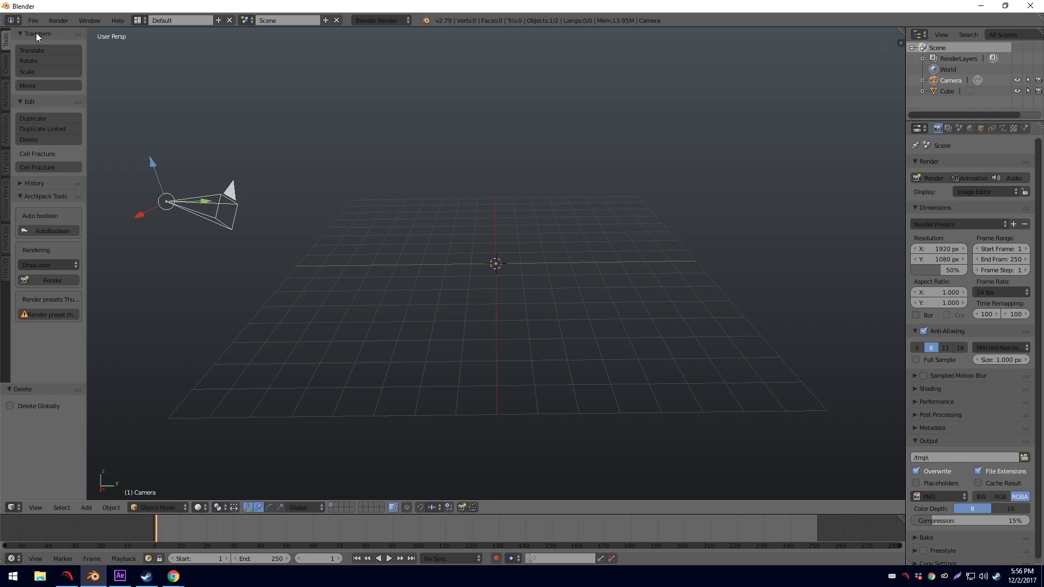
# Import CHR_SAS_Mute.obj via Wavefront import and shrink it with S to fit the grid.
pyautogui.click(39, 27)
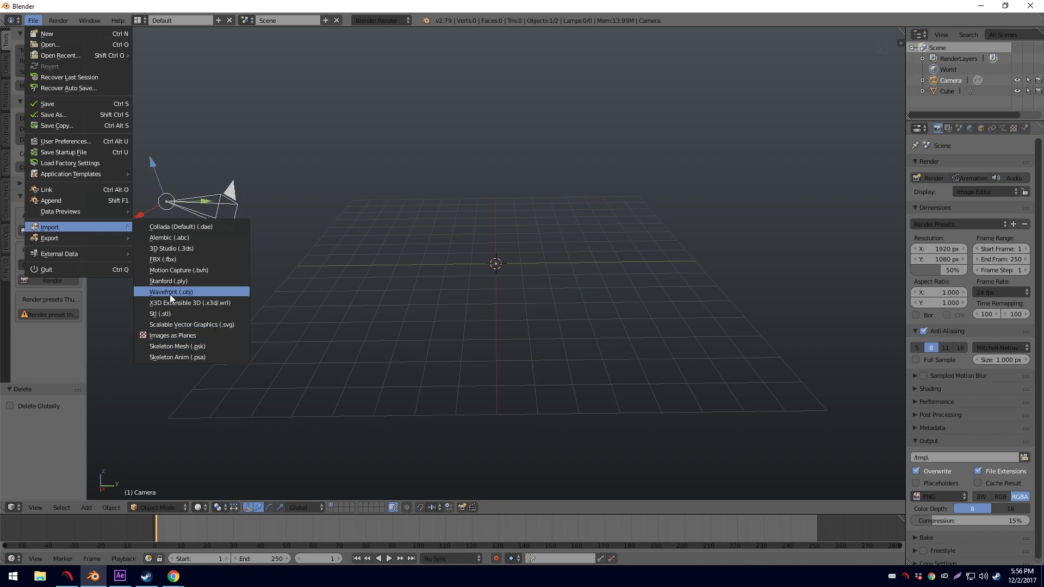
pyautogui.doubleClick(182, 299)
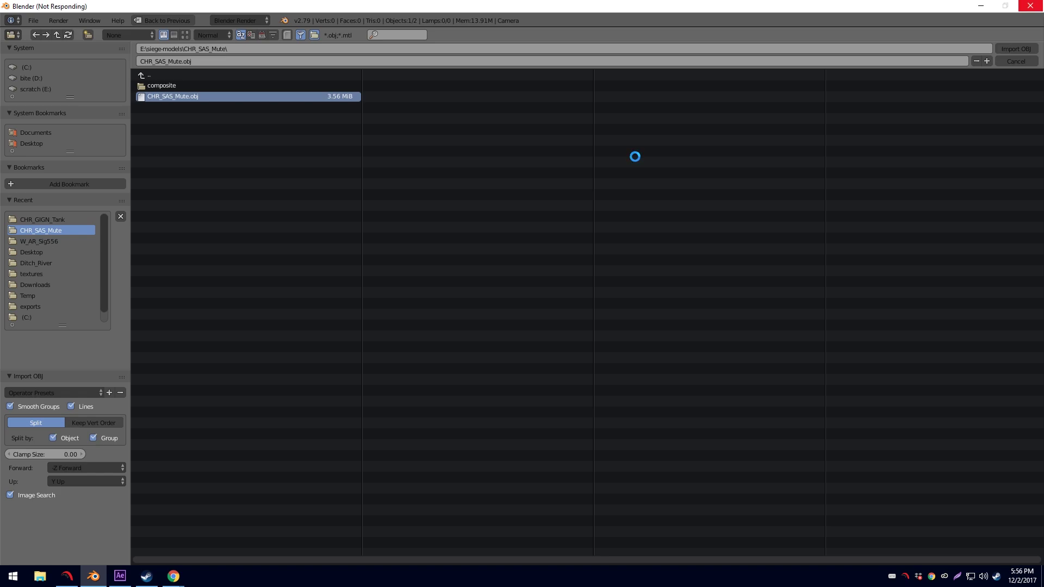
pyautogui.press('s')
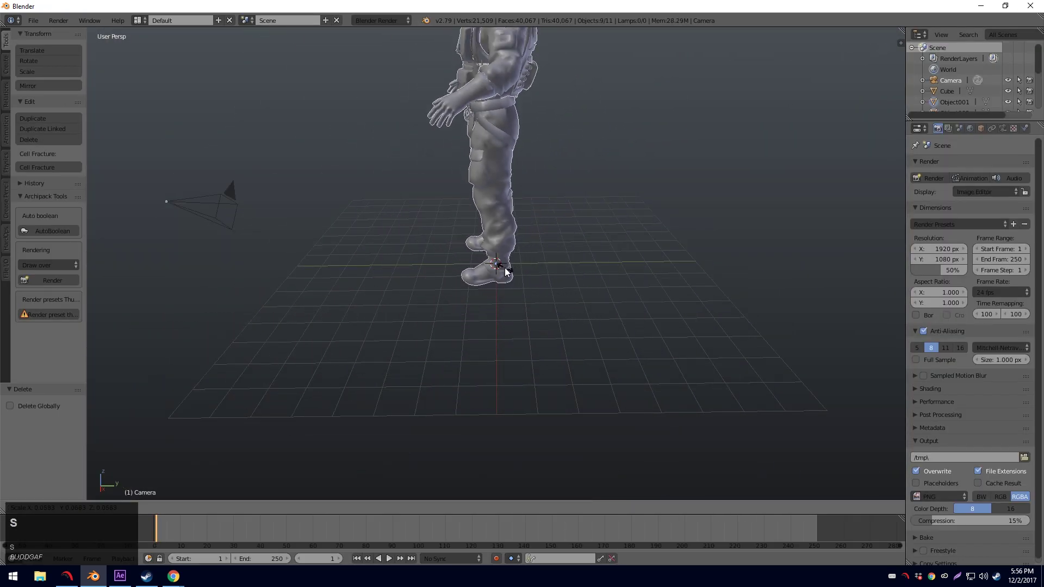
pyautogui.click(501, 265)
# Rescale the Mute character to about 1.33 and reframe the view around it.
pyautogui.press('s')
pyautogui.click(511, 247)
pyautogui.moveTo(494, 250); pyautogui.dragTo(42, 23)
pyautogui.click(43, 23)
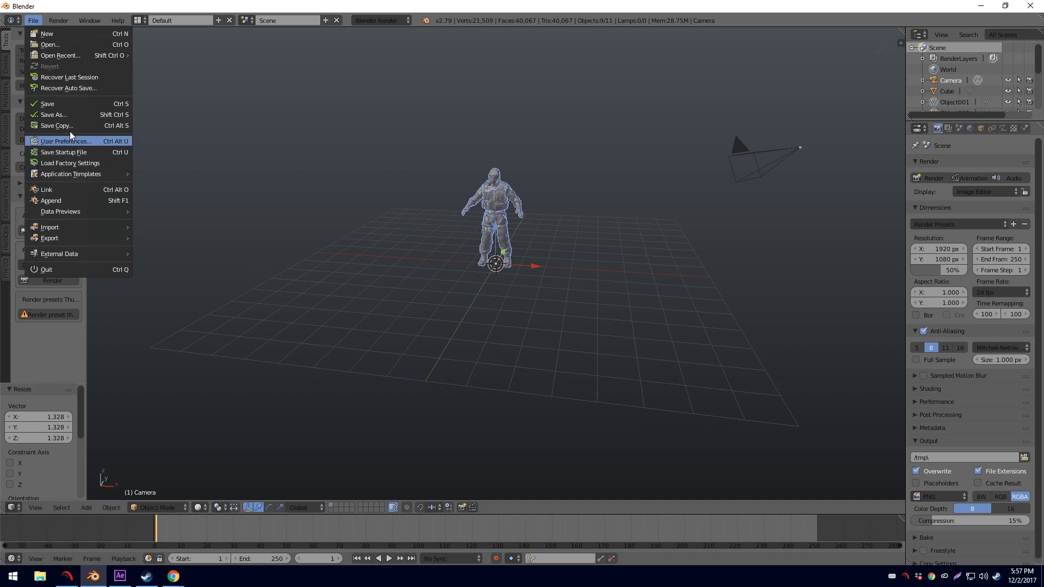
pyautogui.scroll(-3)
pyautogui.scroll(3)
pyautogui.scroll(-3)
pyautogui.click(438, 7)
pyautogui.middleClick(407, 182)
pyautogui.scroll(3)
pyautogui.middleClick(501, 248)
# Add a Human (Meta-Rig) armature and scale it to about 1.84 to match the character.
pyautogui.press('shift+a')
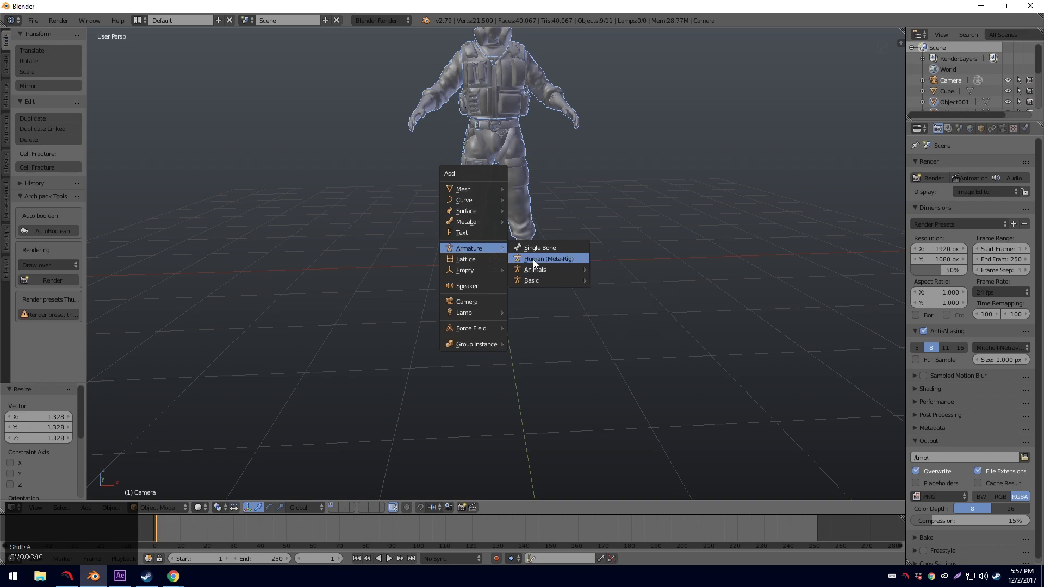
pyautogui.click(536, 262)
pyautogui.press('s')
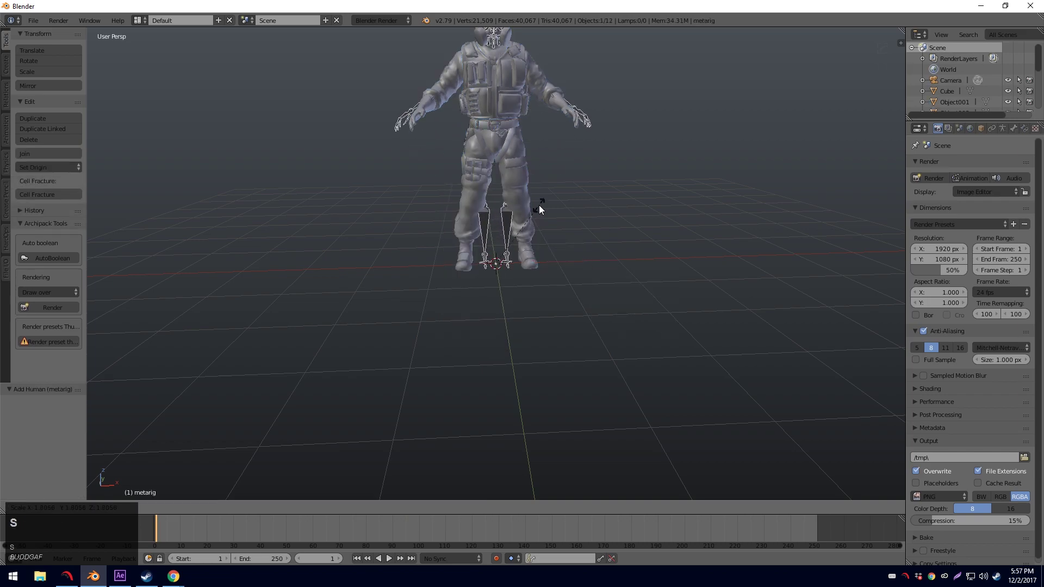
pyautogui.click(543, 207)
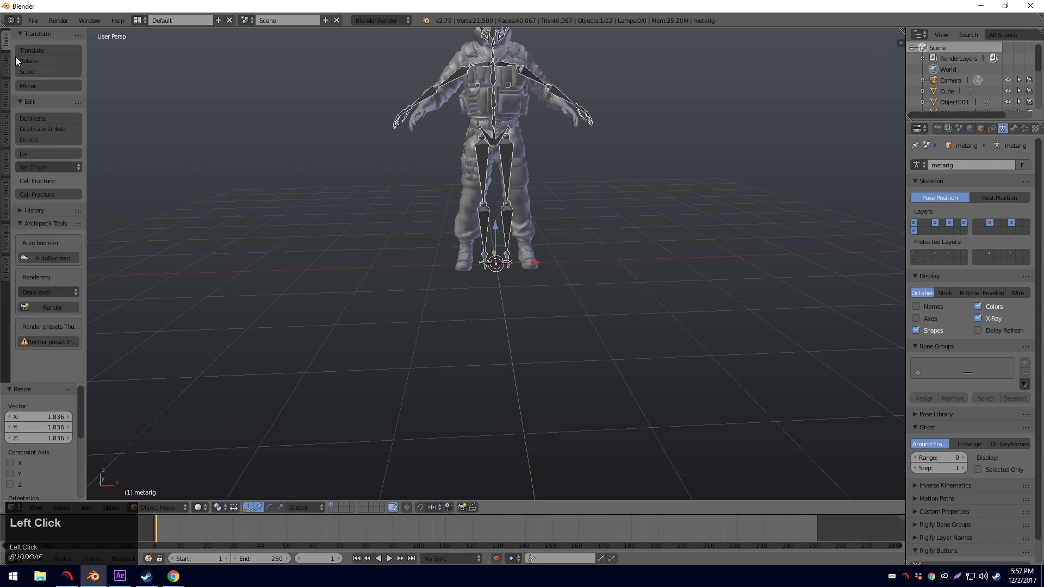
# Enter Edit Mode on the metarig with X-axis mirror on and select all its bones.
pyautogui.press('Tab')
pyautogui.click(4, 71)
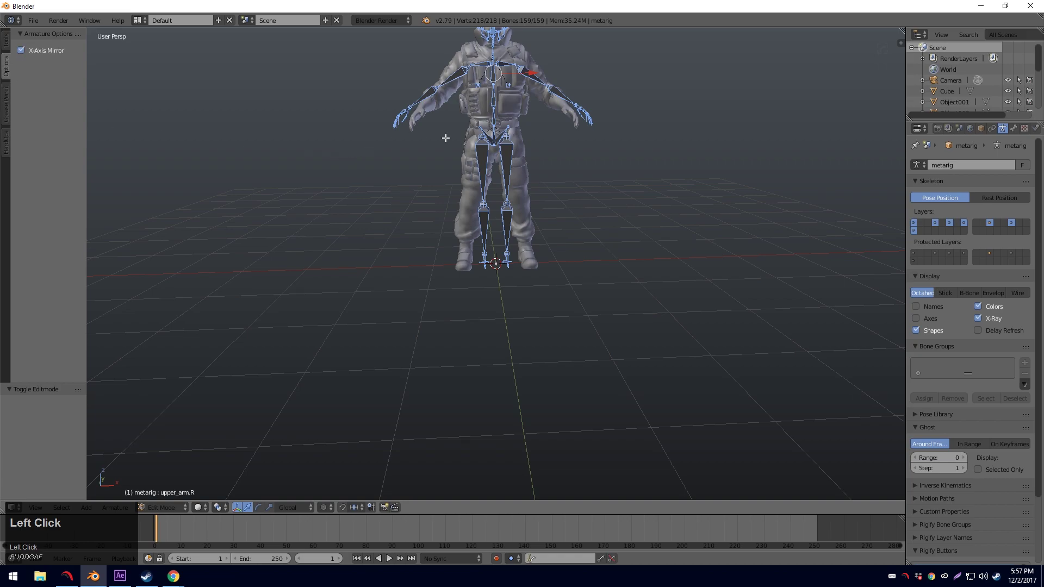
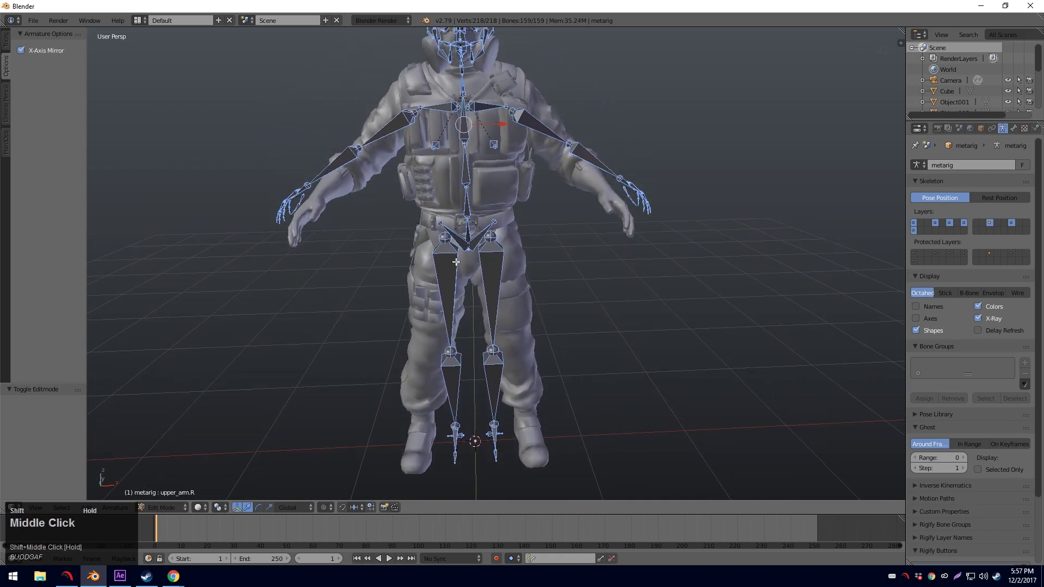
pyautogui.scroll(-3)
pyautogui.press('a')
pyautogui.write('aac')
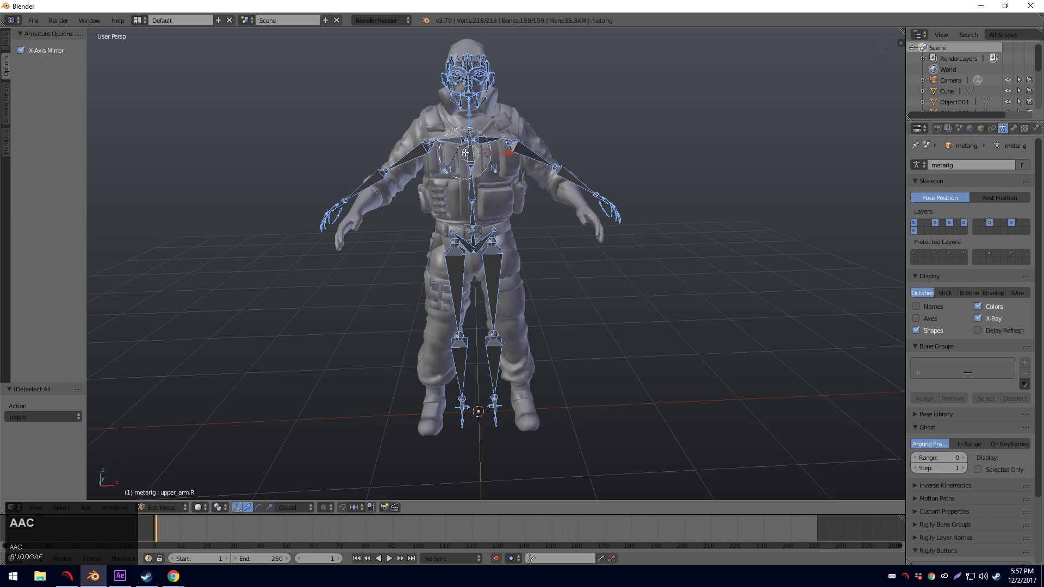
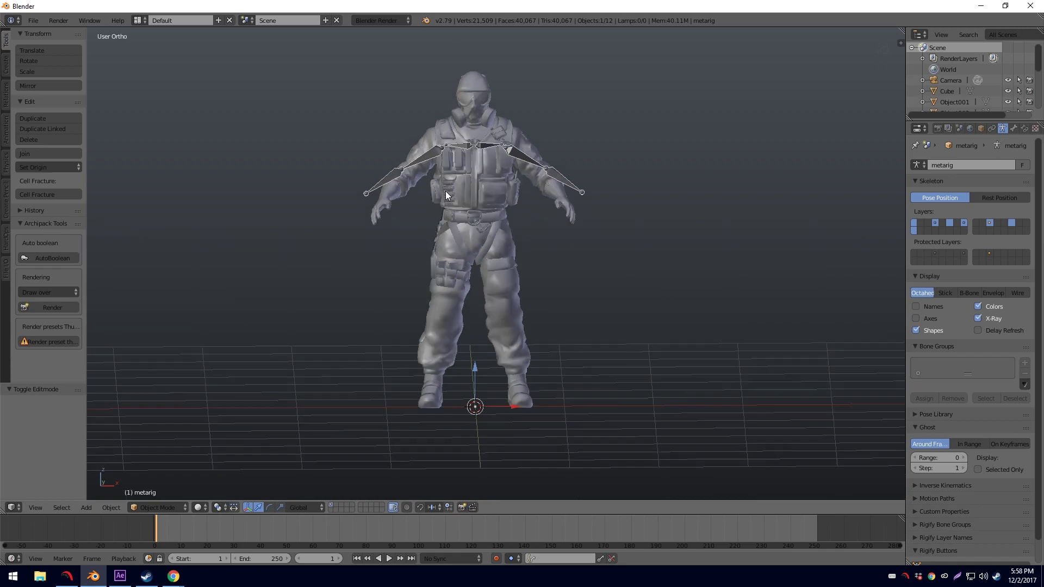
# Nudge the arm rig slightly upward, select a character mesh piece and reopen the bones in Edit Mode.
pyautogui.middleClick(447, 163)
pyautogui.scroll(3)
pyautogui.middleClick(451, 119)
pyautogui.moveTo(221, 510); pyautogui.dragTo(413, 188)
pyautogui.rightClick(412, 188)
pyautogui.rightClick(415, 195)
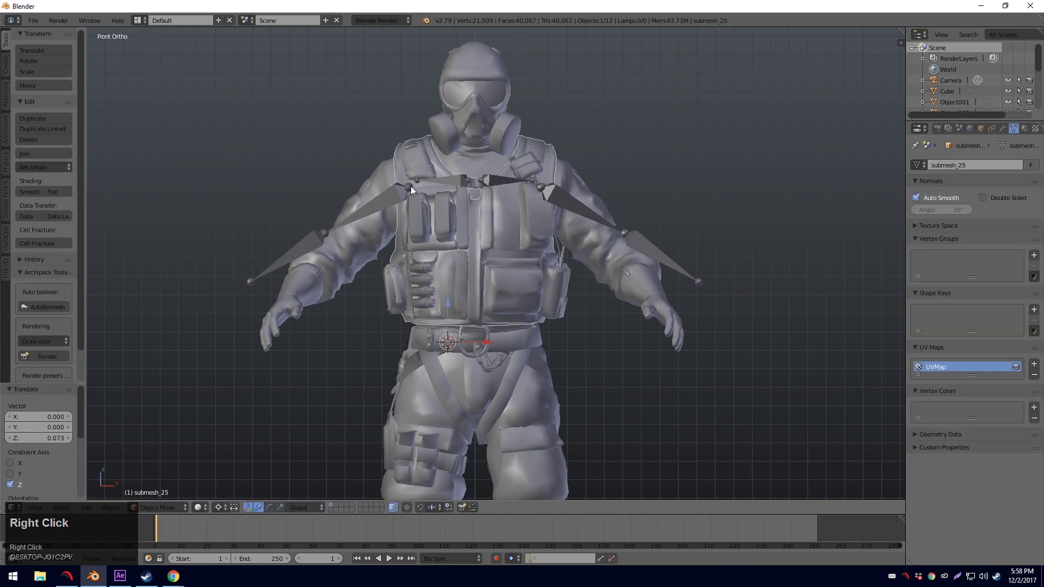
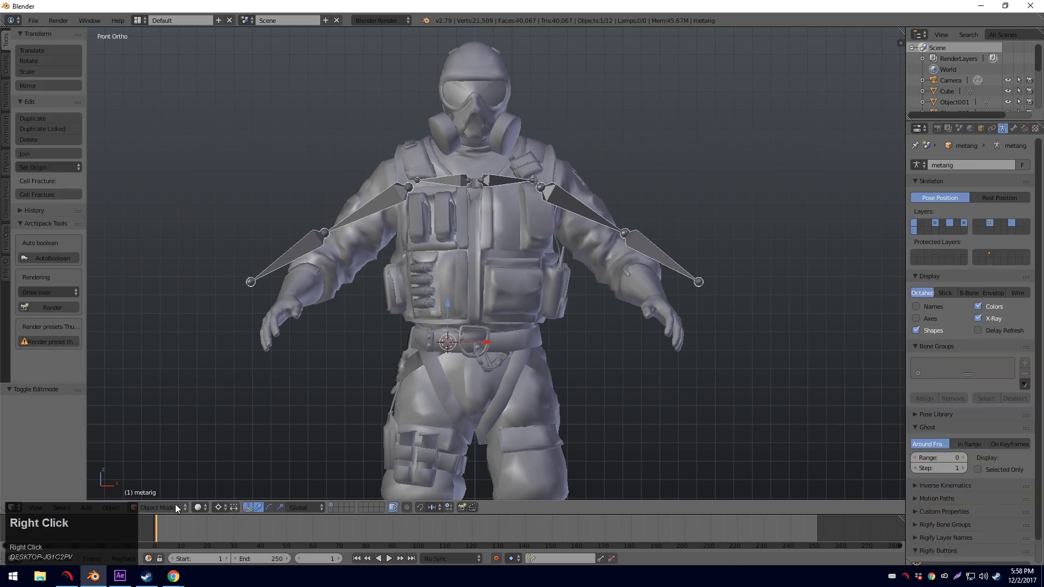
pyautogui.click(173, 511)
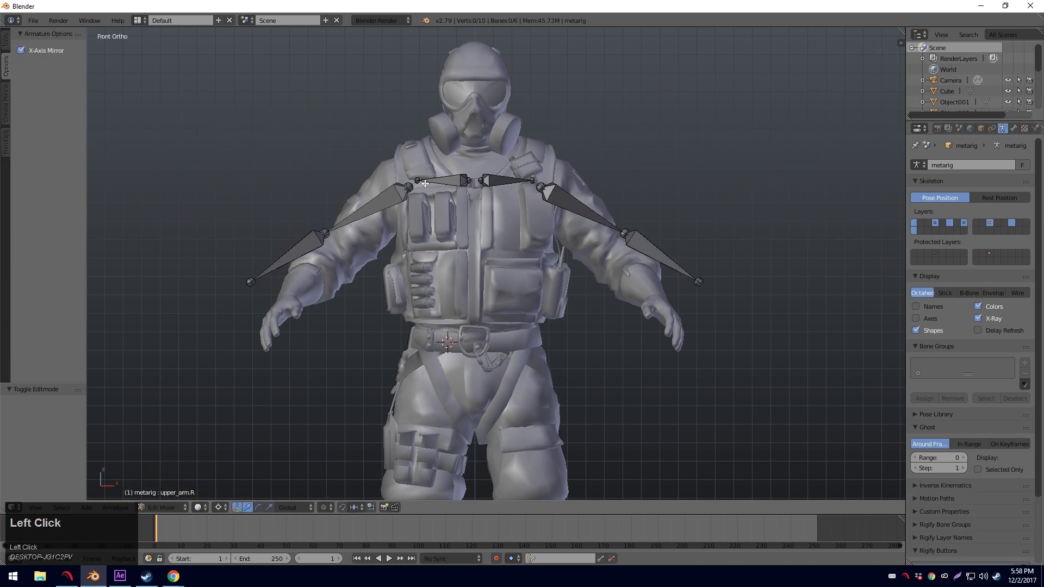
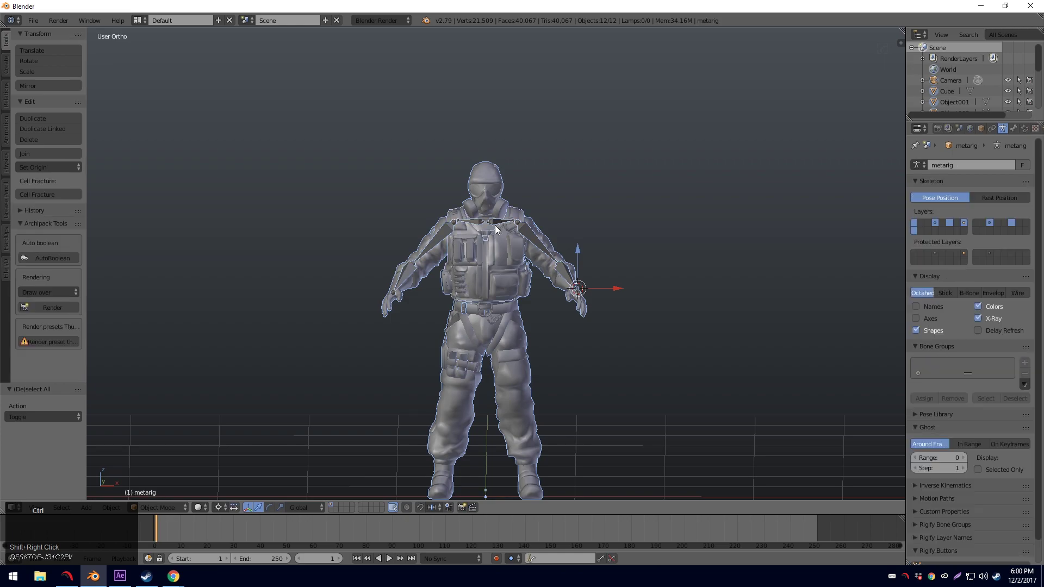
# Parent the character to the arm rig With Automatic Weights, then clear parent on one mesh piece.
pyautogui.press('ctrl+p')
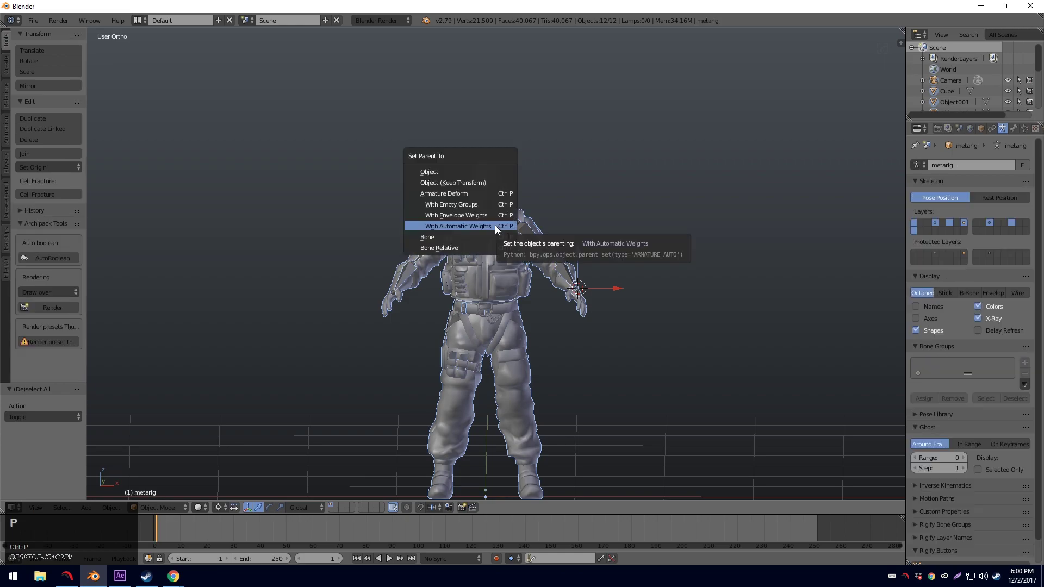
pyautogui.press('Return')
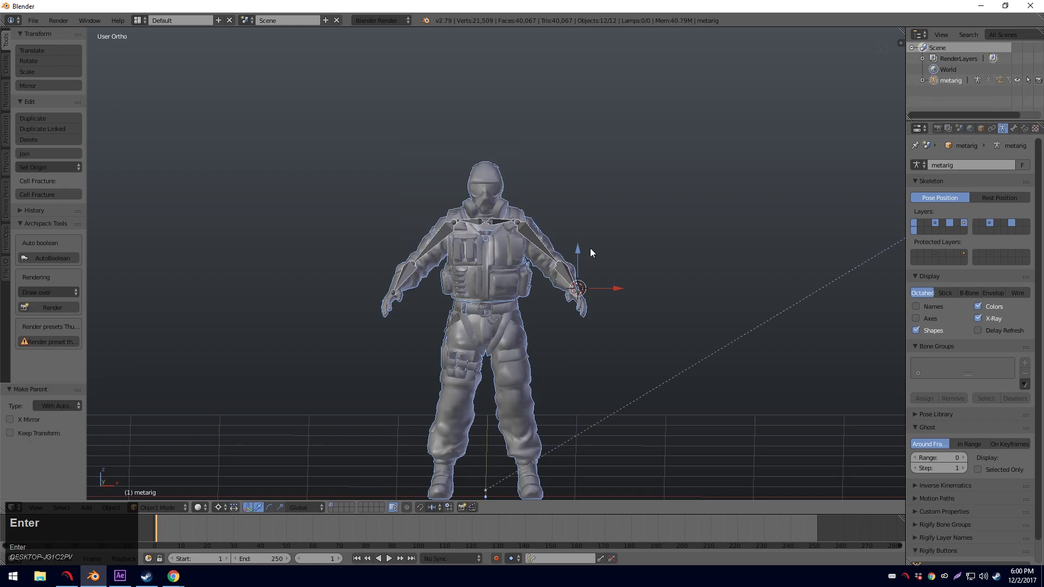
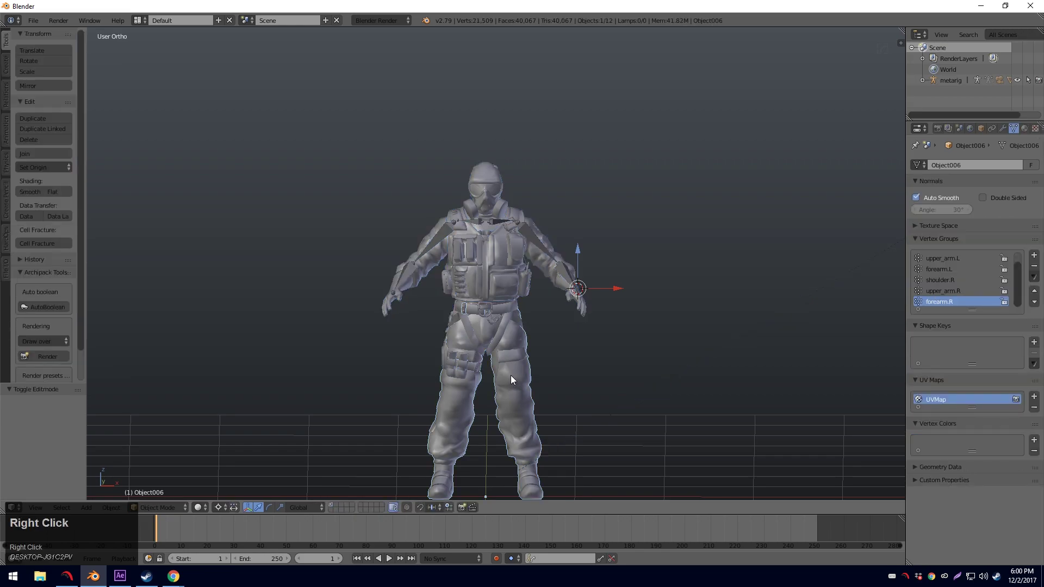
pyautogui.press('alt+p')
pyautogui.press('Down')
pyautogui.press('Return')
# Clear Parent on two more selected gear mesh pieces of the character.
pyautogui.rightClick(498, 342)
pyautogui.press('alt+p')
pyautogui.press('Down')
pyautogui.press('Return')
pyautogui.rightClick(490, 276)
pyautogui.rightClick(495, 195)
pyautogui.press('alt+p')
pyautogui.press('Down')
pyautogui.press('Return')
# Unparent the Object007 and submesh_7 pieces from the metarig and reselect the arm rig.
pyautogui.rightClick(494, 205)
pyautogui.rightClick(491, 207)
pyautogui.rightClick(492, 192)
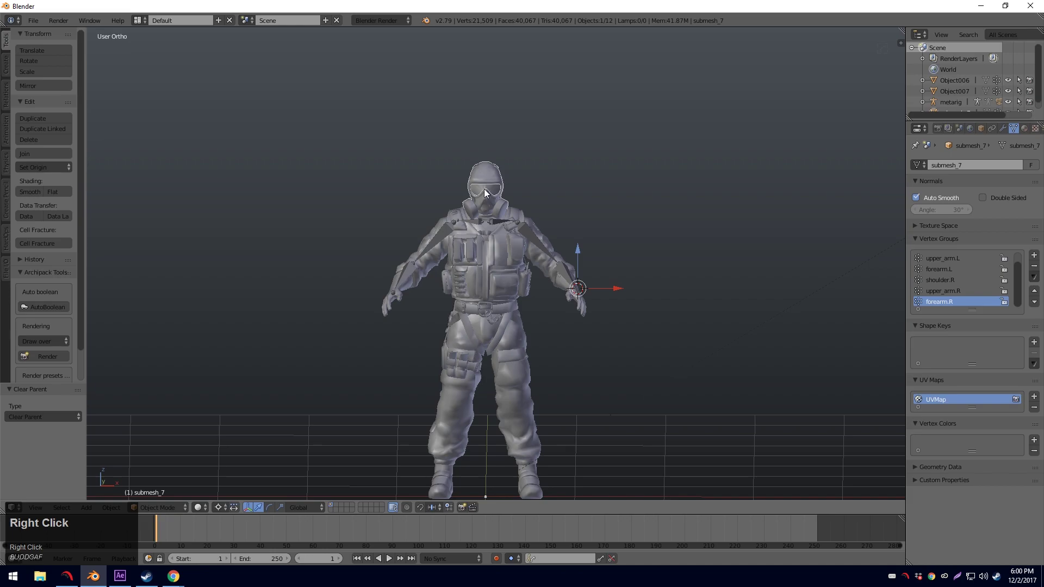
pyautogui.press('alt+p')
pyautogui.press('Down')
pyautogui.press('Return')
pyautogui.press('a')
pyautogui.rightClick(532, 234)
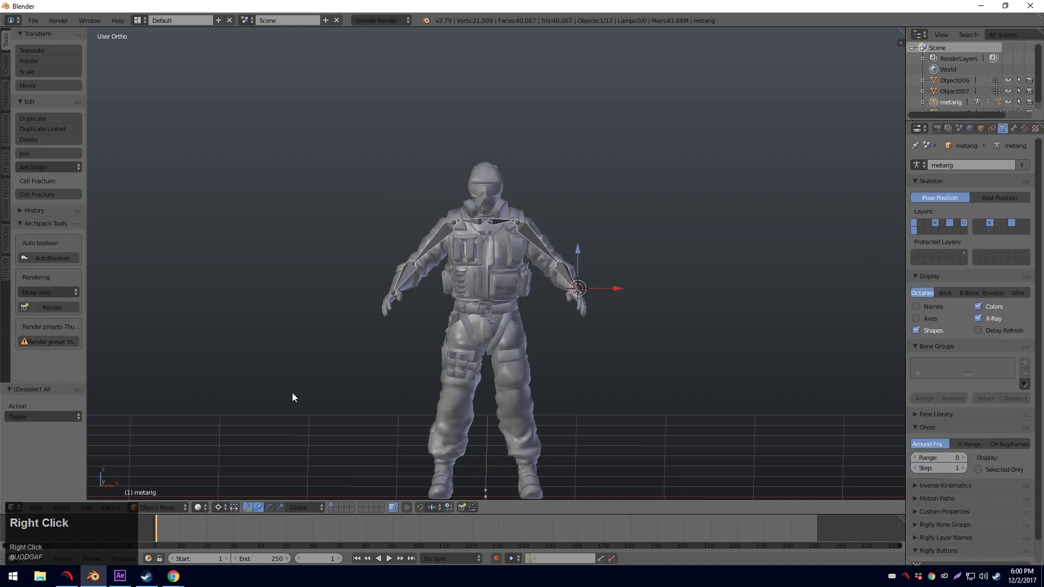
# Switch the metarig into Pose Mode and select an upper-arm bone, framing the view on it.
pyautogui.click(145, 507)
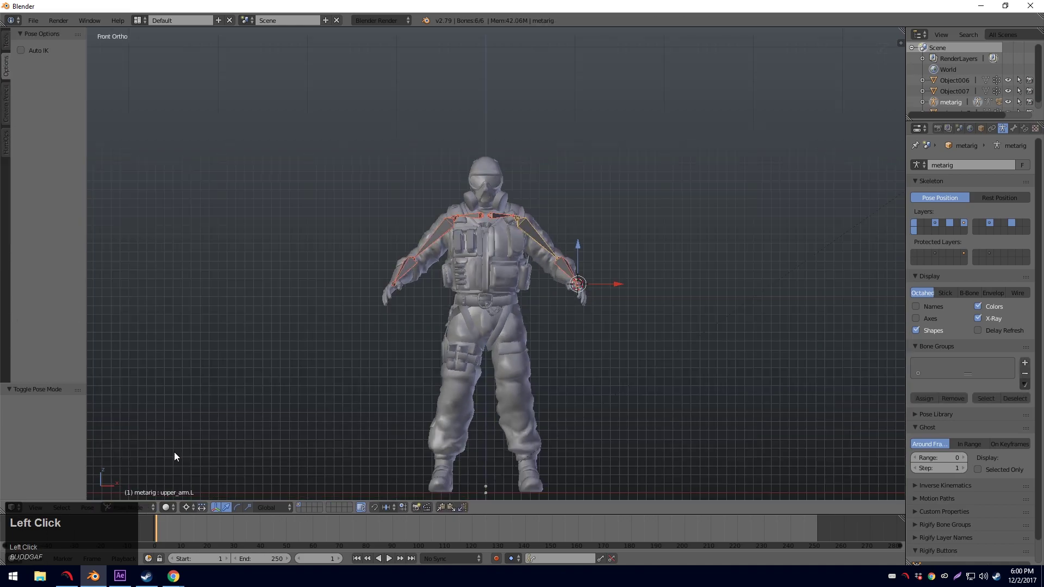
pyautogui.rightClick(528, 231)
pyautogui.scroll(-3)
pyautogui.scroll(3)
pyautogui.middleClick(541, 341)
pyautogui.scroll(3)
pyautogui.middleClick(542, 301)
pyautogui.scroll(-3)
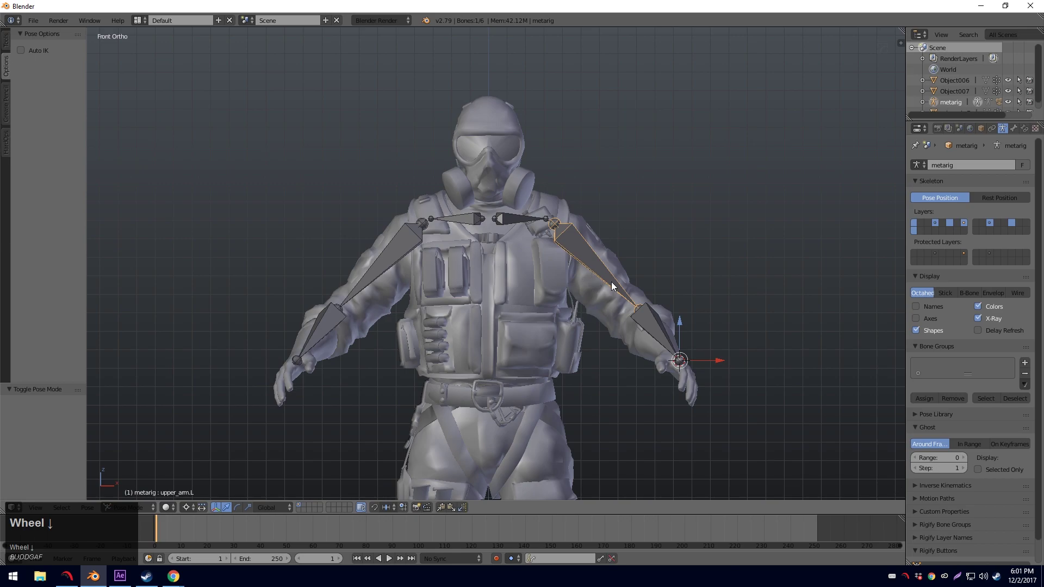
pyautogui.press('r')
pyautogui.rightClick(618, 288)
pyautogui.click(557, 220)
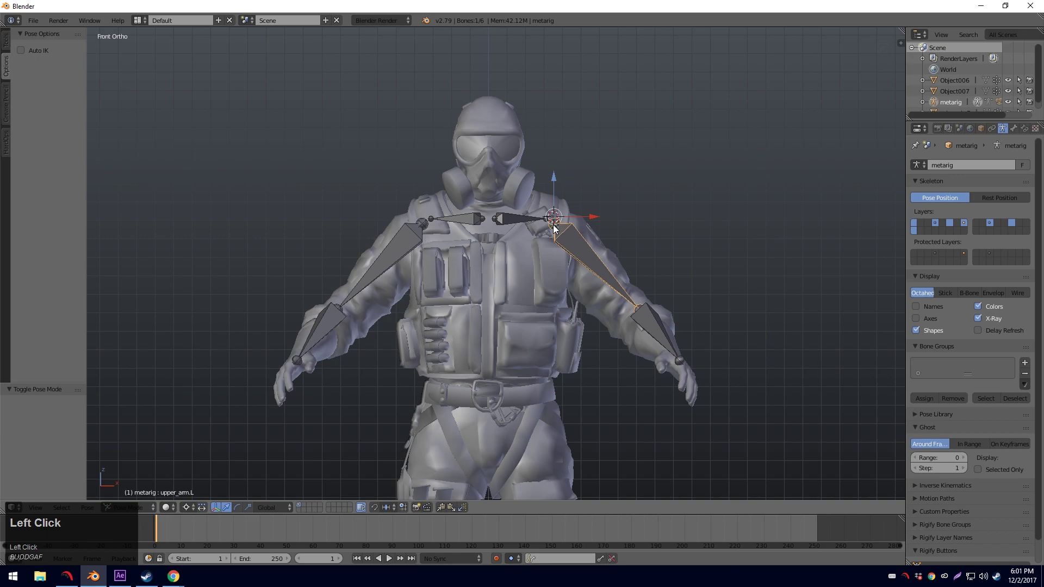
# Rotate the right upper-arm bone up until it sits level with the shoulder.
pyautogui.rightClick(557, 229)
pyautogui.press('shift+s')
pyautogui.click(557, 229)
pyautogui.press('r')
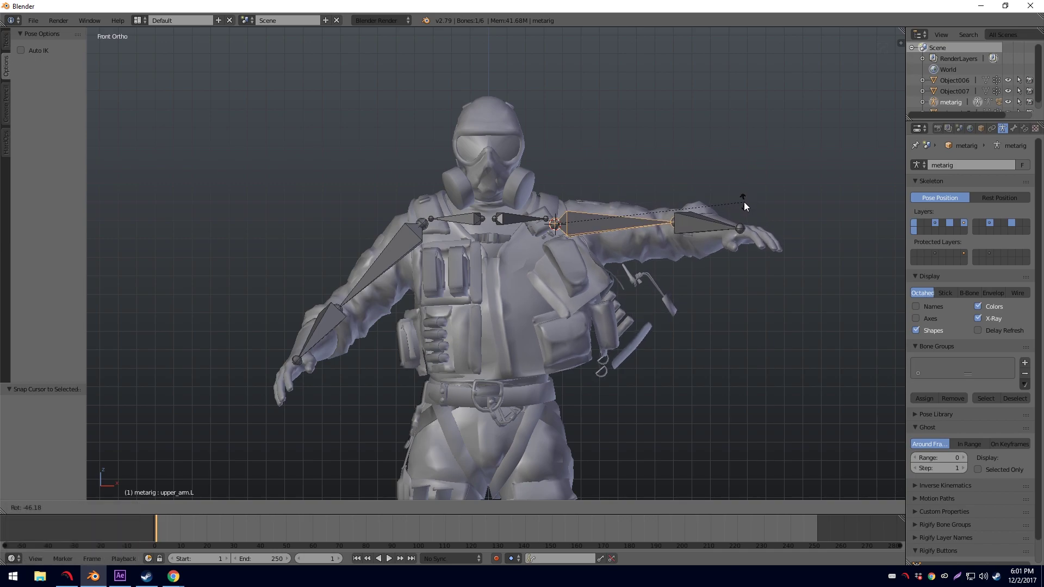
pyautogui.press('r')
pyautogui.click(746, 209)
# Rotate the left upper-arm bone level as well, completing the T-pose.
pyautogui.rightClick(423, 227)
pyautogui.press('shift+s')
pyautogui.click(424, 226)
pyautogui.press('r')
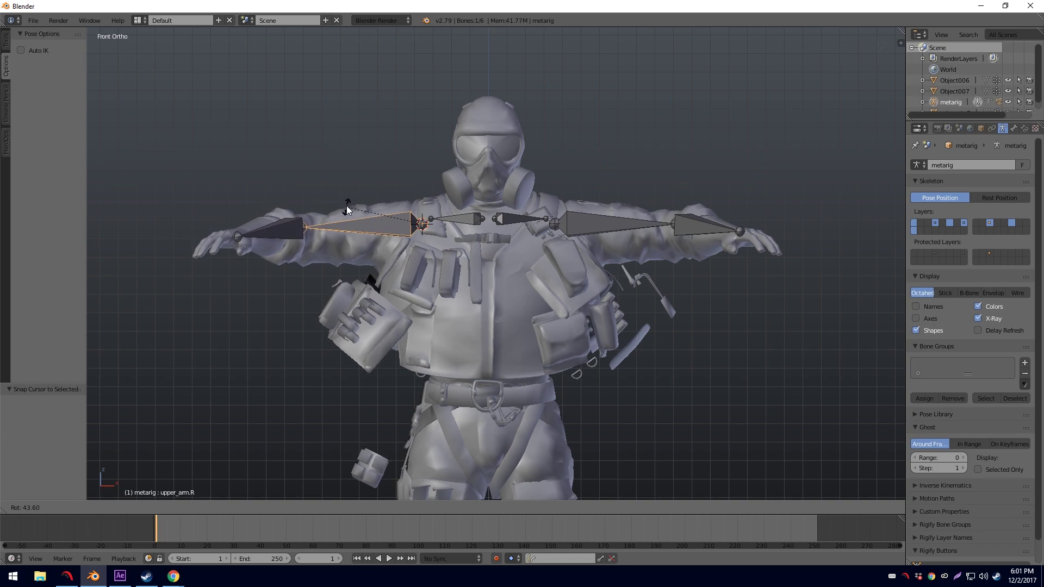
# Select the first arm bones, snap the cursor to them and begin rotating them into line.
pyautogui.click(349, 210)
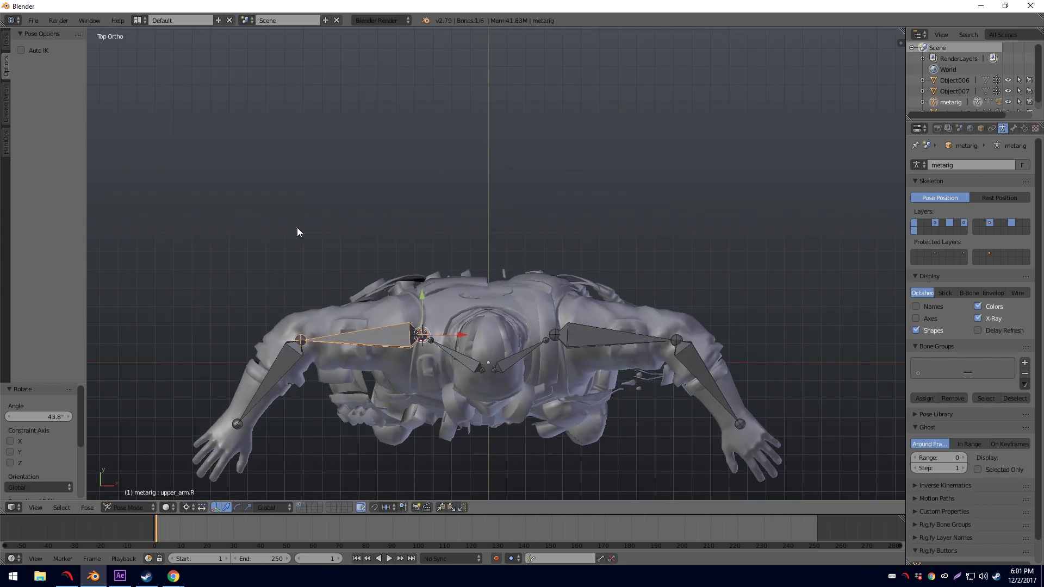
pyautogui.rightClick(293, 359)
pyautogui.press('shift+s')
pyautogui.click(301, 344)
pyautogui.press('r')
pyautogui.rightClick(107, 404)
pyautogui.click(306, 345)
pyautogui.press('shift+s')
pyautogui.click(305, 345)
pyautogui.press('Tab')
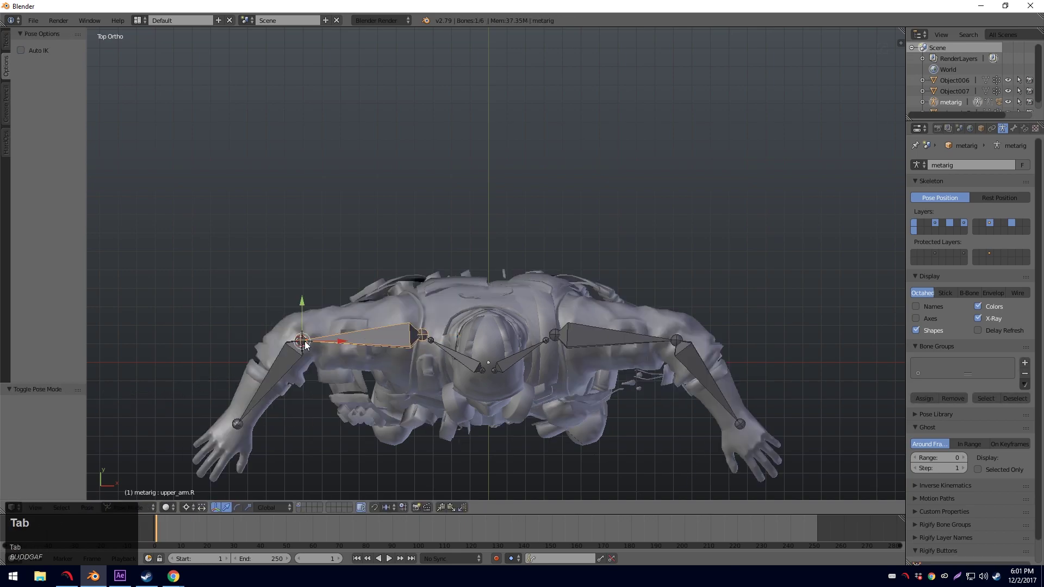
# Rotate the left forearm and upper-arm bones so the left arm runs straight and horizontal.
pyautogui.rightClick(310, 345)
pyautogui.press('shift+s')
pyautogui.click(306, 343)
pyautogui.press('r')
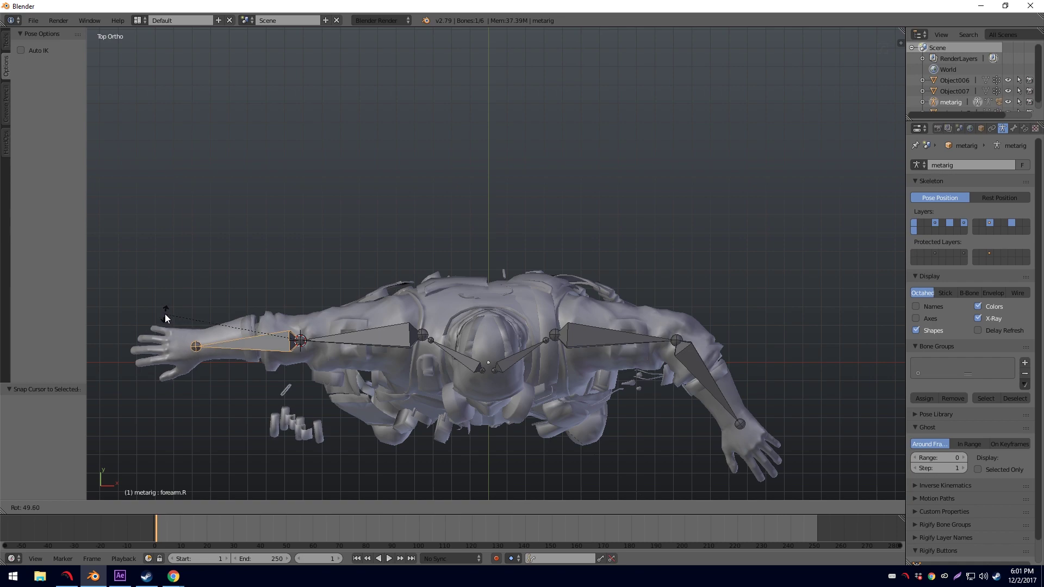
pyautogui.press('r')
pyautogui.click(168, 319)
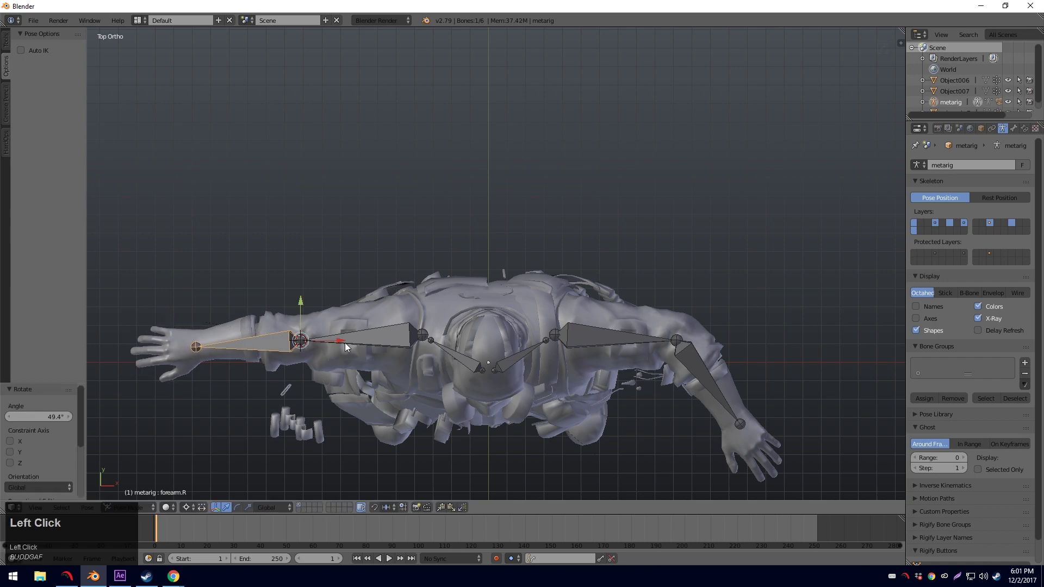
pyautogui.rightClick(403, 341)
pyautogui.click(421, 342)
pyautogui.press('shift+s')
pyautogui.click(421, 342)
pyautogui.rightClick(423, 341)
pyautogui.press('r')
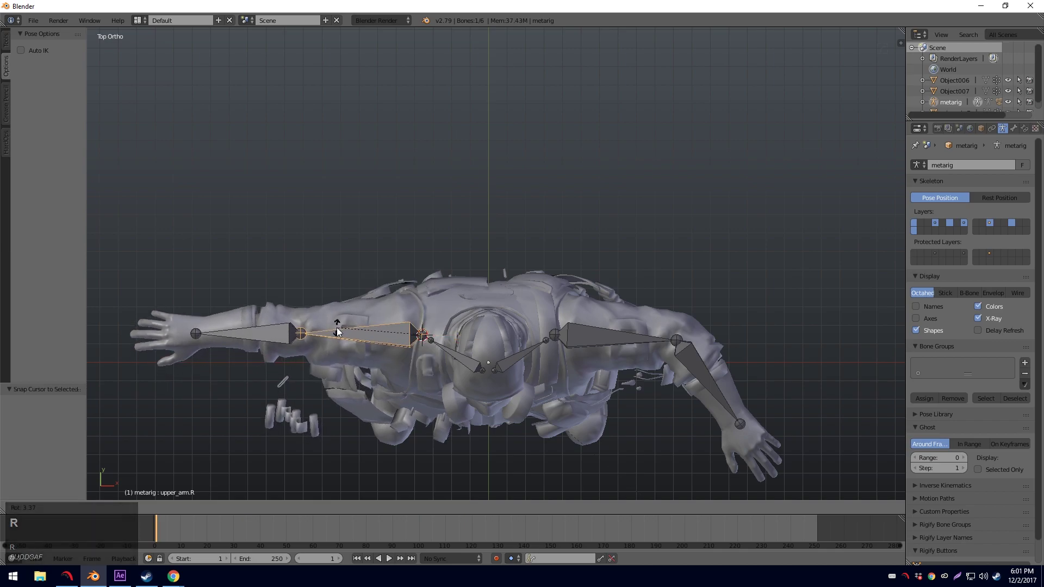
pyautogui.click(340, 331)
# Rotate the right upper-arm bone and line up the right forearm selection for adjustment.
pyautogui.rightClick(607, 347)
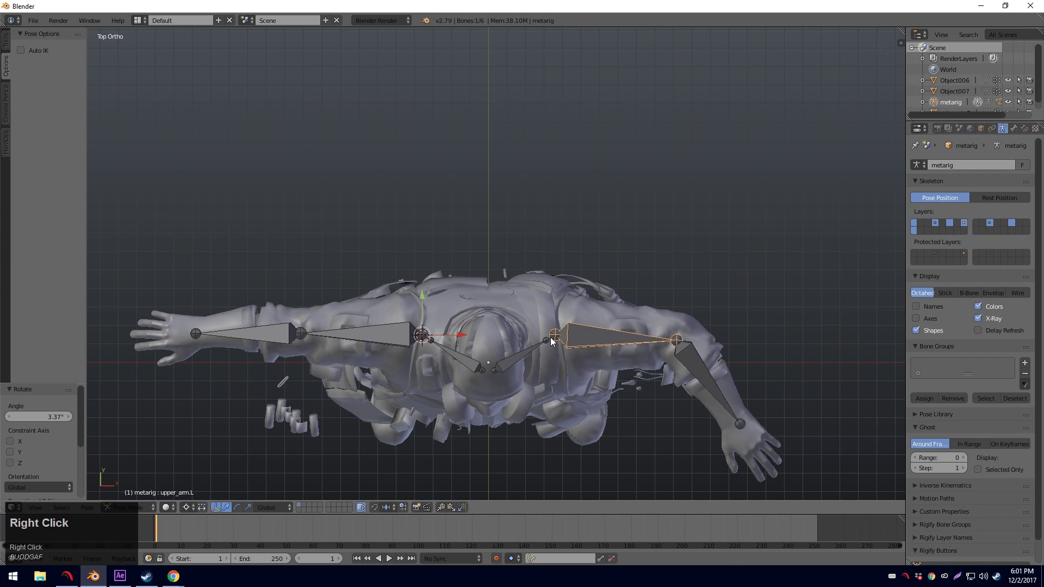
pyautogui.click(554, 341)
pyautogui.press('shift+s')
pyautogui.click(555, 341)
pyautogui.press('r')
pyautogui.click(706, 348)
pyautogui.rightClick(681, 343)
pyautogui.press('shift+s')
pyautogui.click(718, 337)
pyautogui.rightClick(678, 340)
pyautogui.press('shift+s')
pyautogui.click(679, 340)
pyautogui.press('shift+s')
pyautogui.rightClick(685, 341)
pyautogui.click(684, 341)
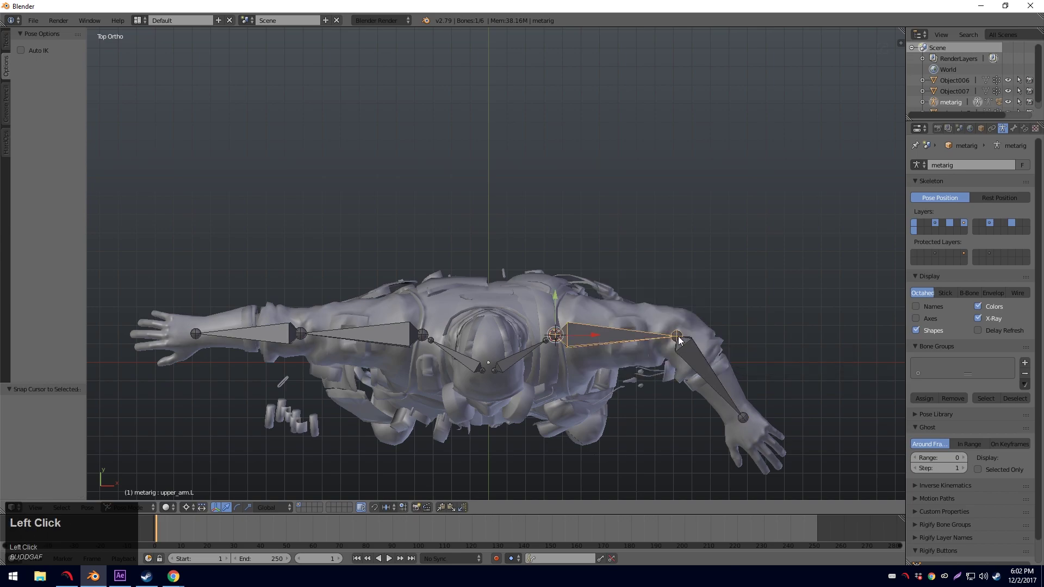
# Rotate the right forearm straight to match the upper arm, then leave Pose Mode.
pyautogui.rightClick(680, 343)
pyautogui.press('shift+s')
pyautogui.click(680, 340)
pyautogui.press('r')
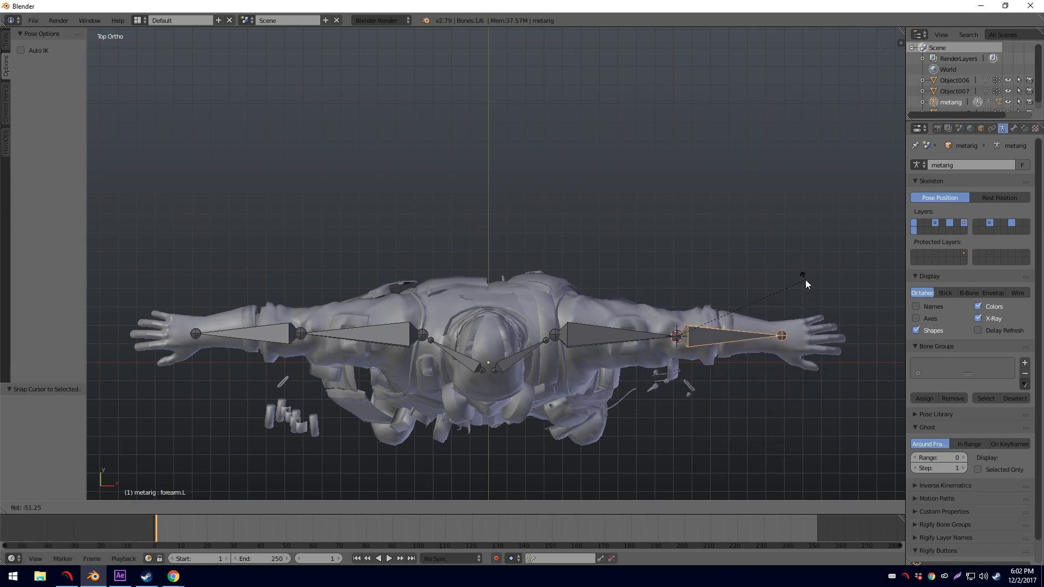
pyautogui.click(809, 283)
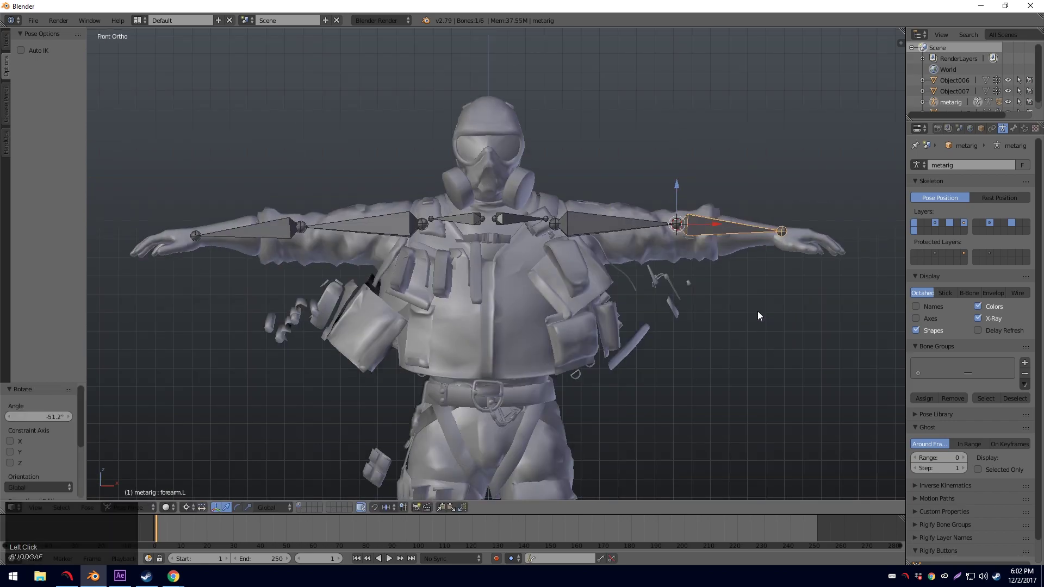
pyautogui.scroll(-3)
pyautogui.press('Tab')
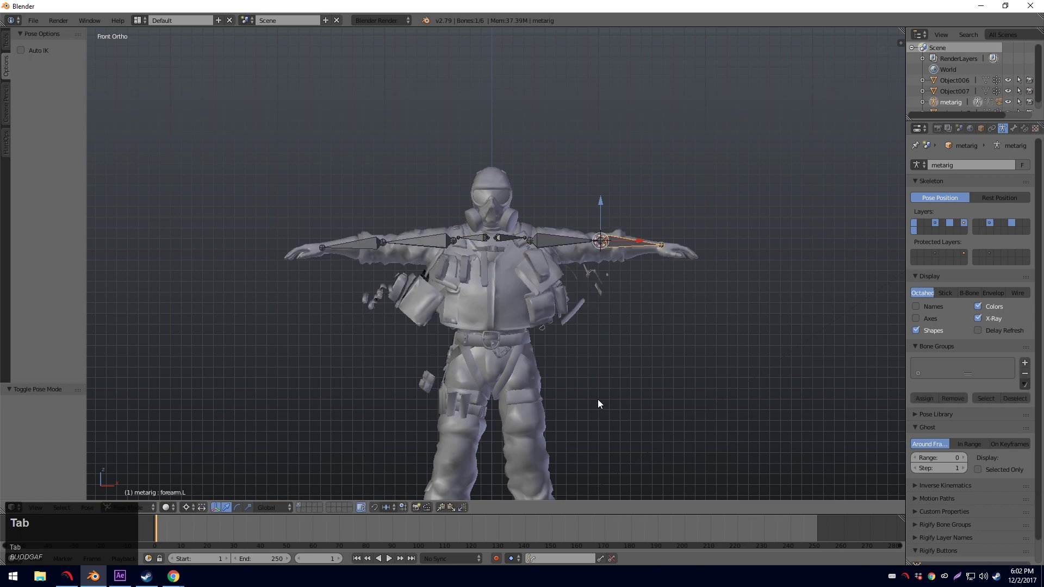
pyautogui.press('a')
pyautogui.press('Tab')
pyautogui.press('a')
pyautogui.press('Tab')
# Clear the parent of the scattered vest pieces so they sit back on the body.
pyautogui.rightClick(551, 279)
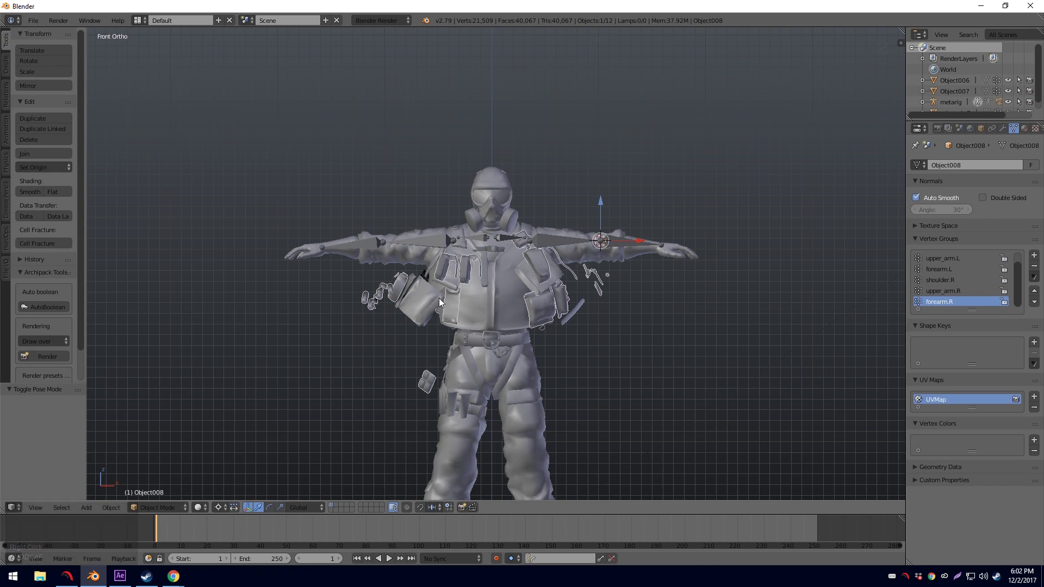
pyautogui.rightClick(435, 307)
pyautogui.press('alt+p')
pyautogui.press('alt+[')
pyautogui.press('Down')
pyautogui.press('Return')
pyautogui.rightClick(421, 302)
pyautogui.press('alt+p')
pyautogui.press('Down')
pyautogui.press('Return')
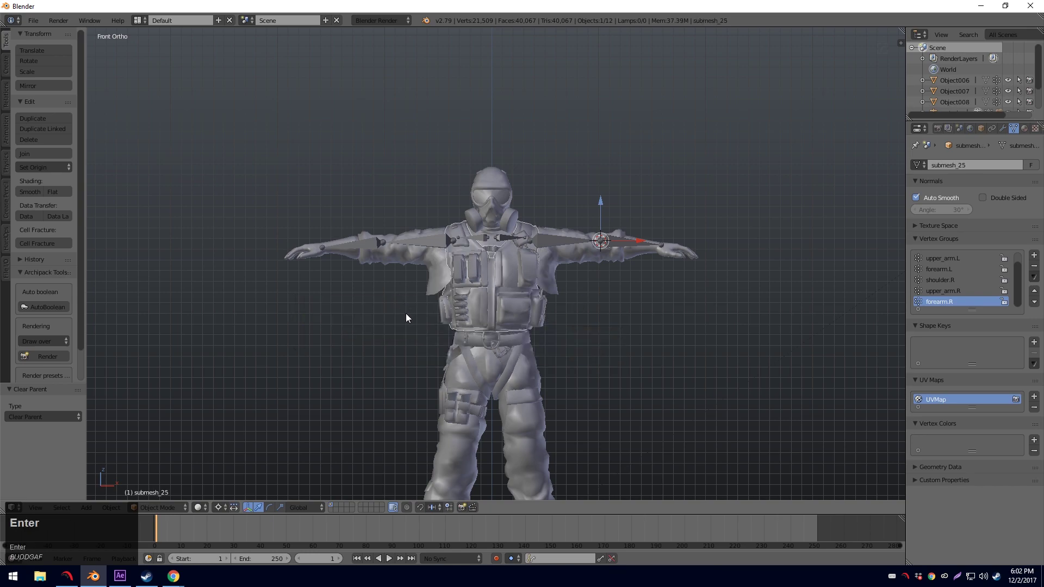
# Select the vest mesh and orbit around the chest to inspect it from the front.
pyautogui.press('a')
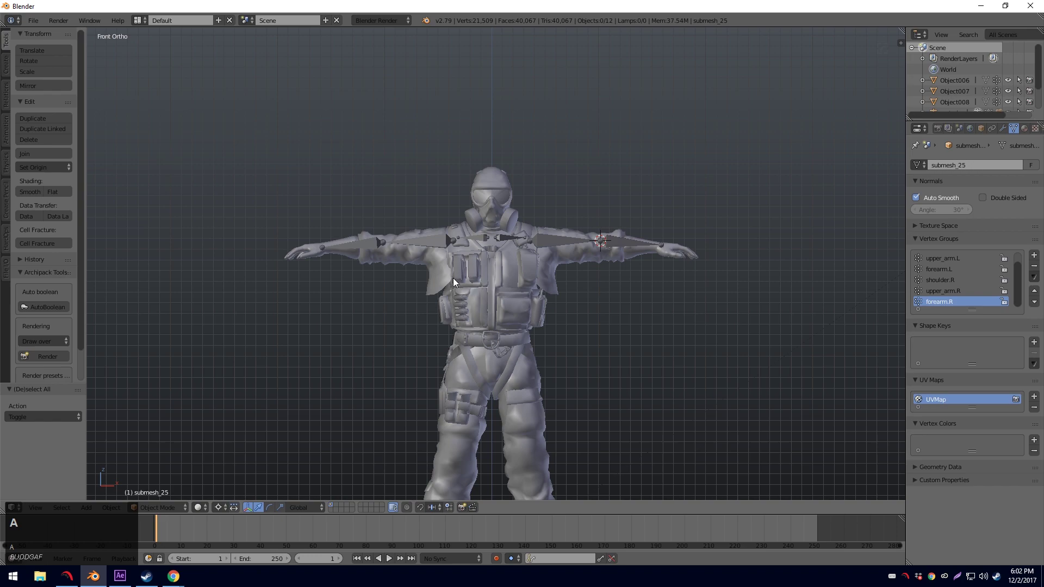
pyautogui.press('a')
pyautogui.rightClick(446, 279)
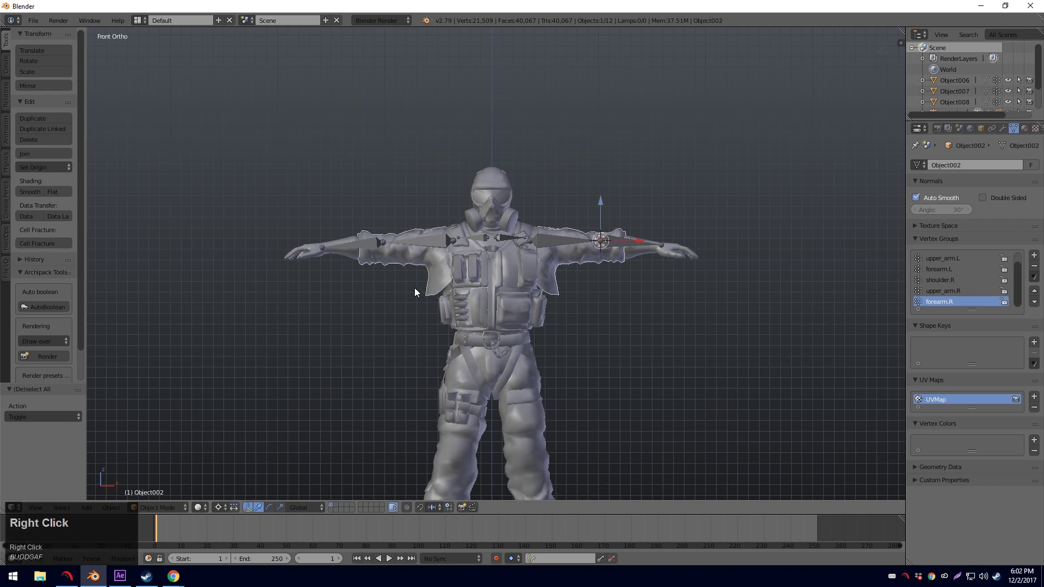
pyautogui.middleClick(431, 293)
pyautogui.scroll(3)
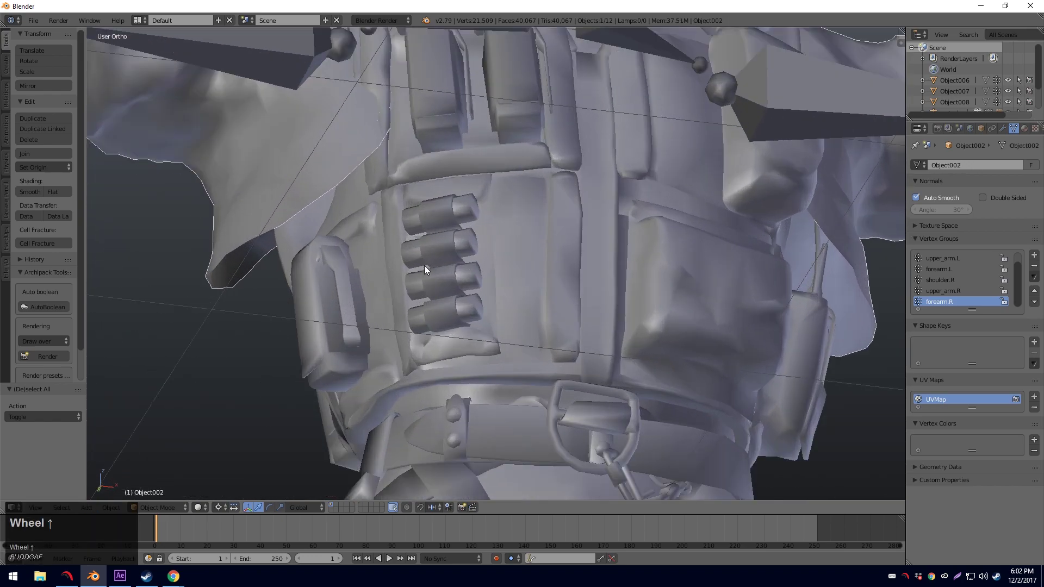
pyautogui.middleClick(401, 267)
pyautogui.scroll(-3)
pyautogui.middleClick(378, 267)
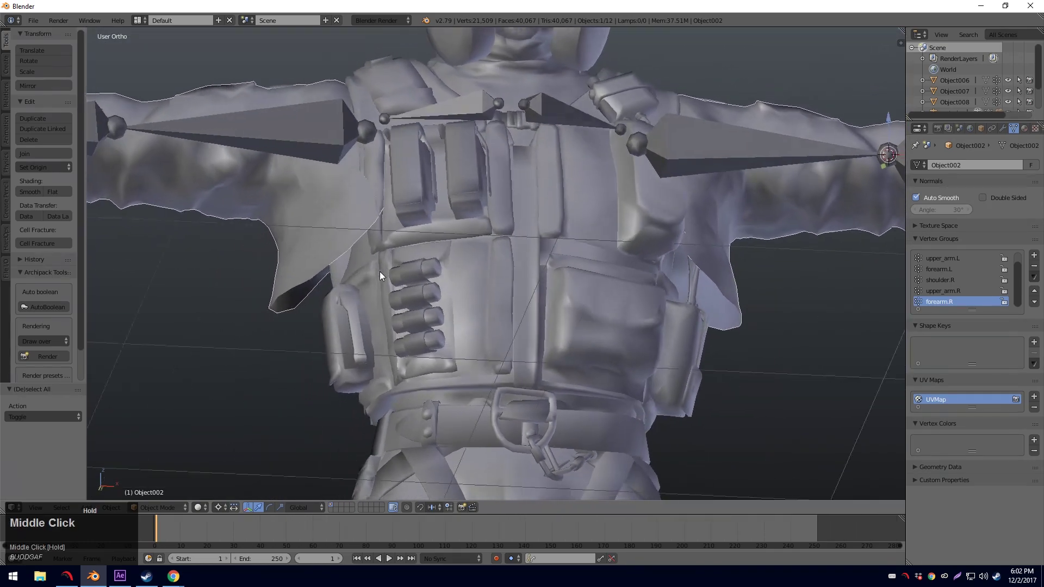
pyautogui.scroll(-3)
pyautogui.middleClick(381, 291)
pyautogui.press('alt+Tab')
pyautogui.scroll(3)
pyautogui.scroll(-3)
pyautogui.scroll(3)
pyautogui.press('alt+Tab')
pyautogui.rightClick(416, 277)
# Switch the vest mesh into Weight Paint mode and orbit to look down into the vest opening.
pyautogui.click(149, 510)
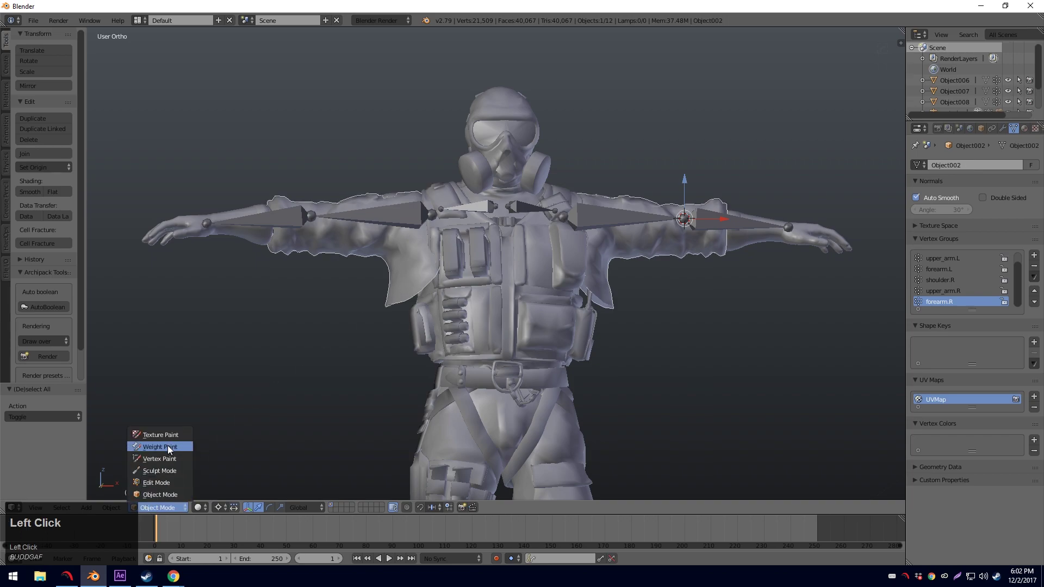
pyautogui.middleClick(444, 304)
pyautogui.scroll(3)
pyautogui.middleClick(563, 315)
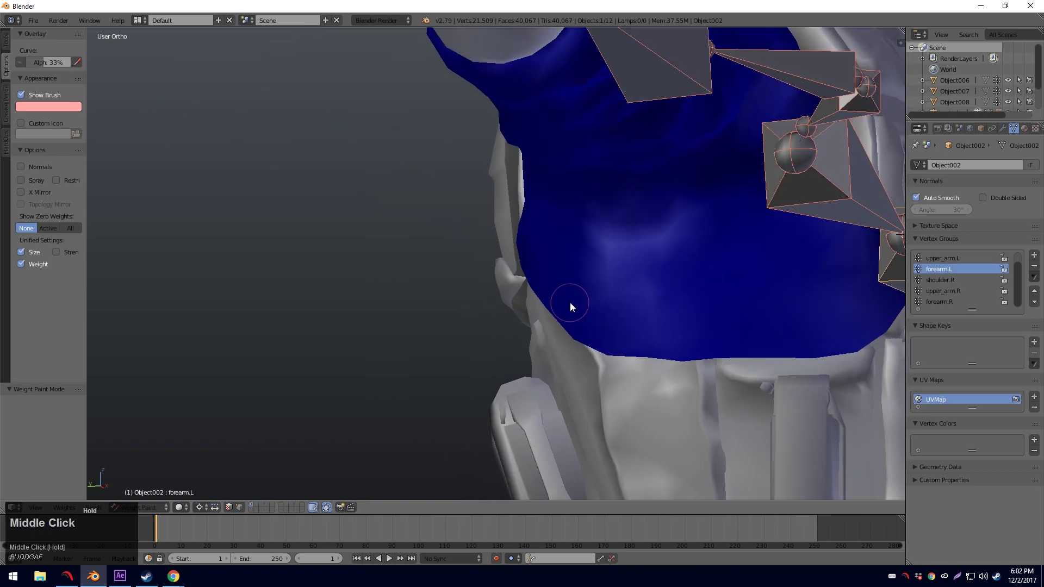
pyautogui.moveTo(668, 306); pyautogui.dragTo(600, 188)
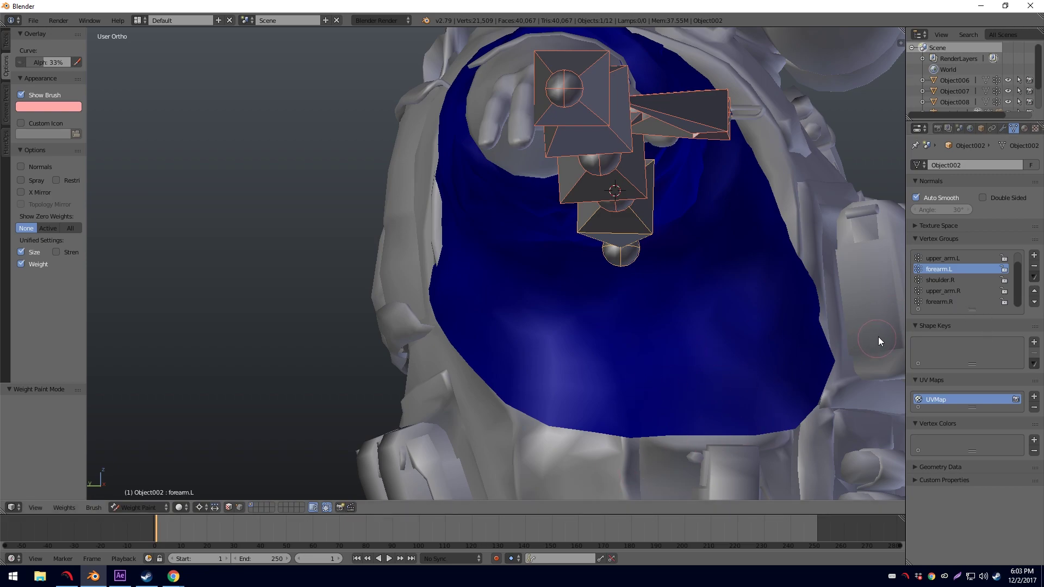
# Step through the shoulder.R and neighbouring vertex groups, ending on upper_arm.R weights.
pyautogui.click(946, 286)
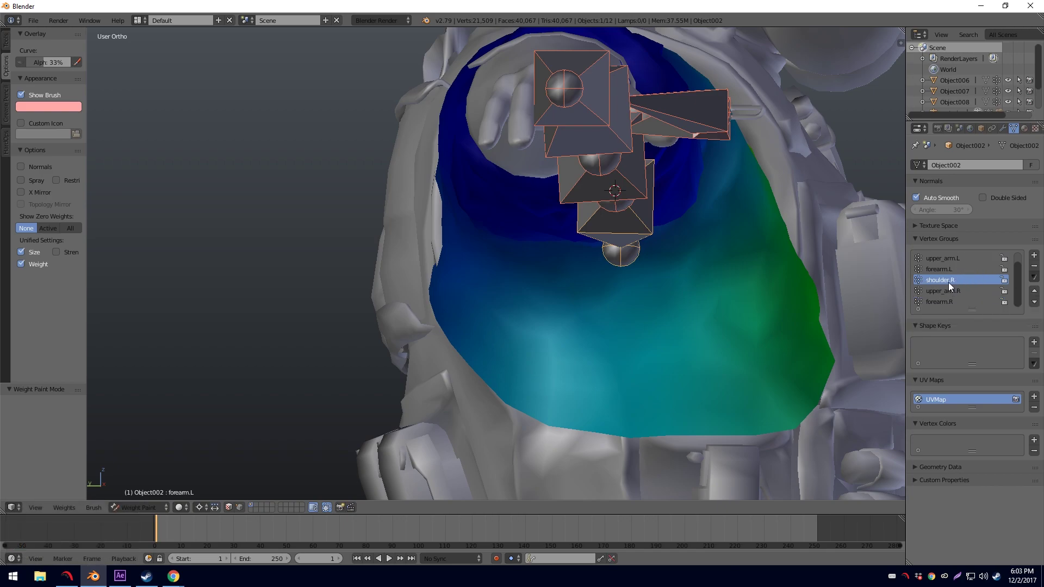
pyautogui.doubleClick(956, 292)
pyautogui.press('Up')
pyautogui.press('Down')
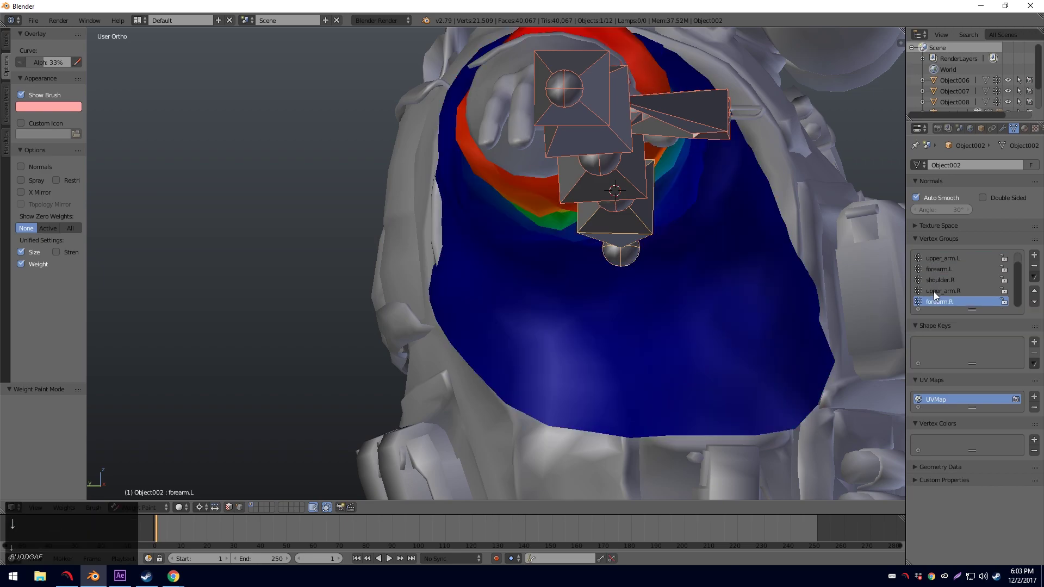
pyautogui.press('Up')
pyautogui.press('Down')
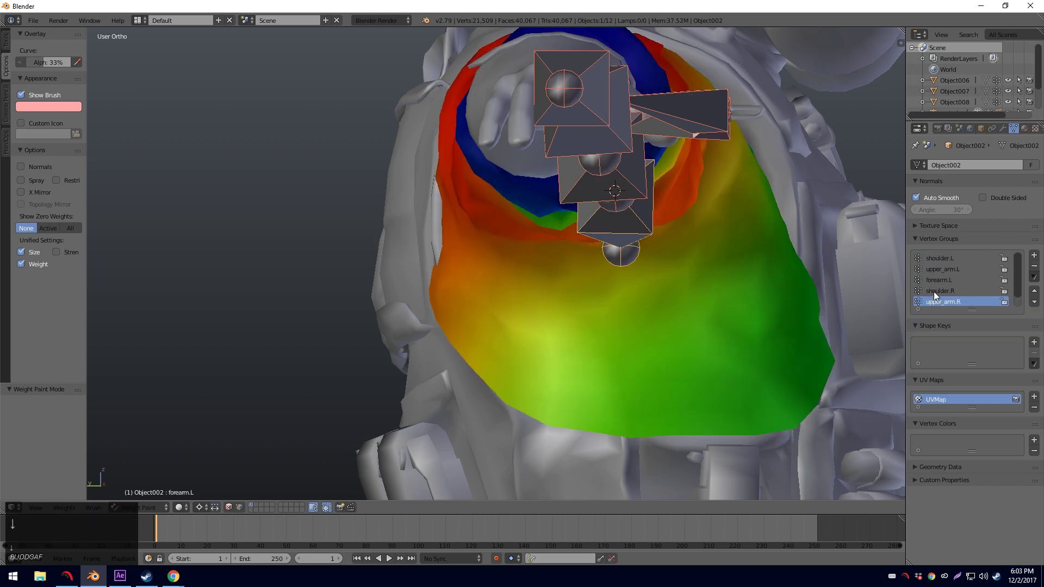
pyautogui.press('Up')
pyautogui.press('Down')
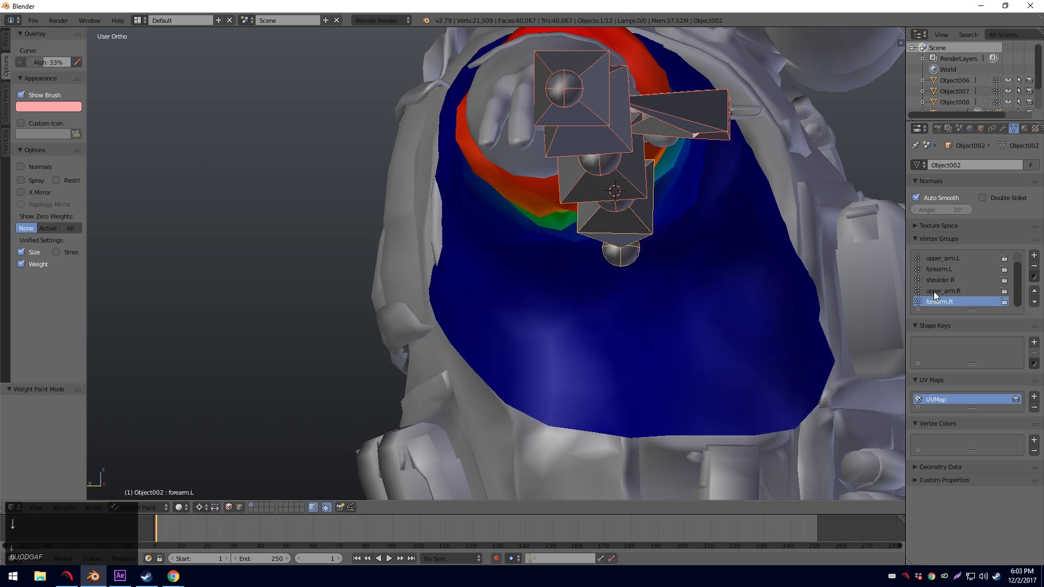
pyautogui.press('Up')
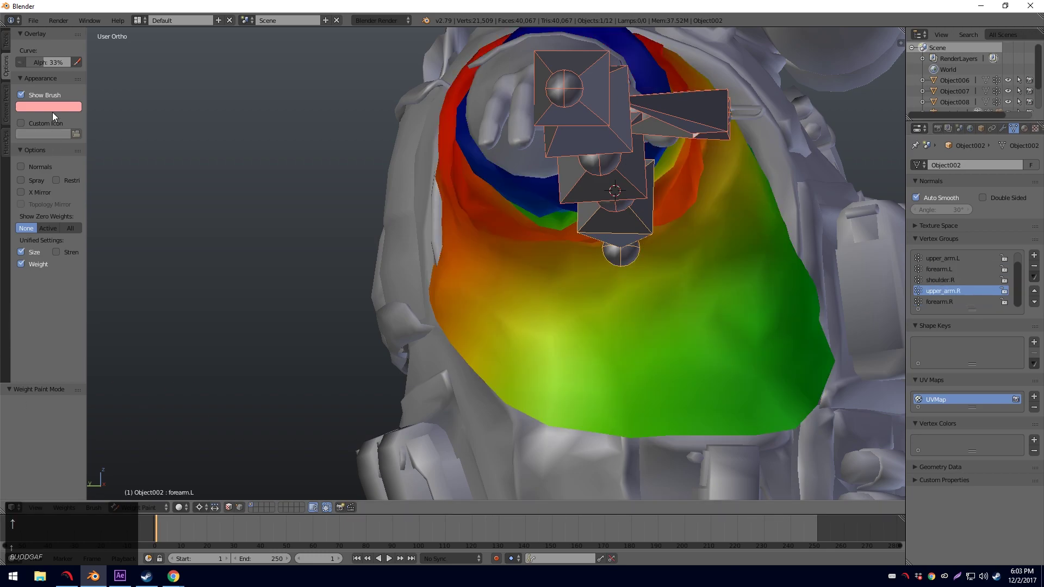
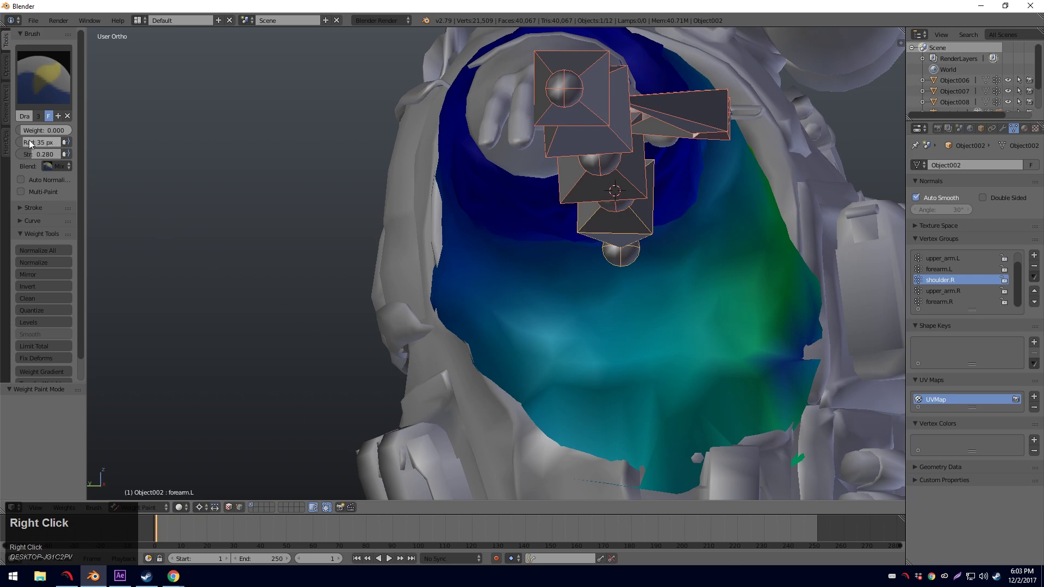
# Raise the brush strength to full, then lower it to about a third with zero weight.
pyautogui.moveTo(33, 156); pyautogui.dragTo(687, 464)
pyautogui.rightClick(687, 464)
pyautogui.click(673, 454)
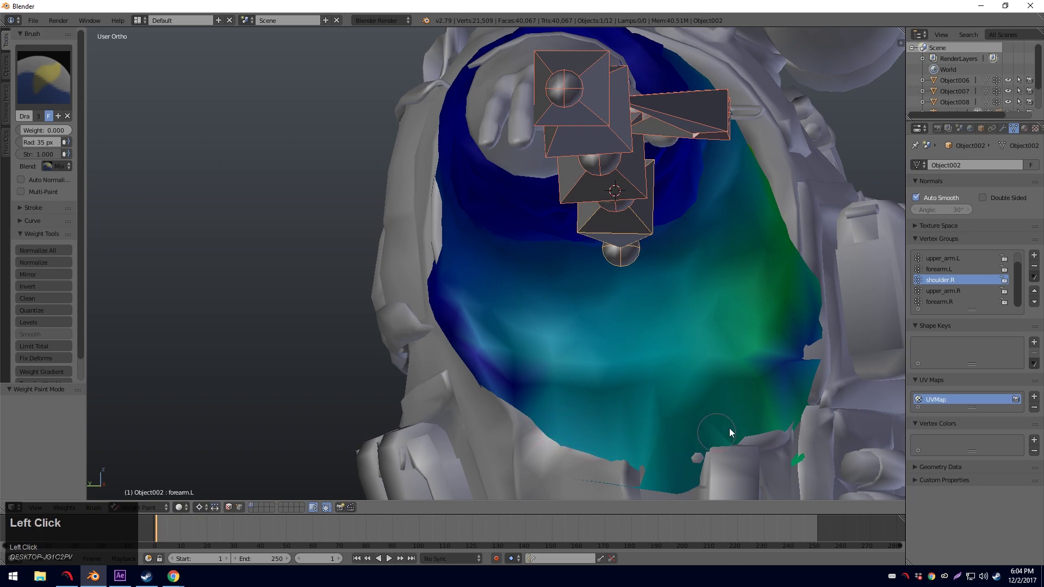
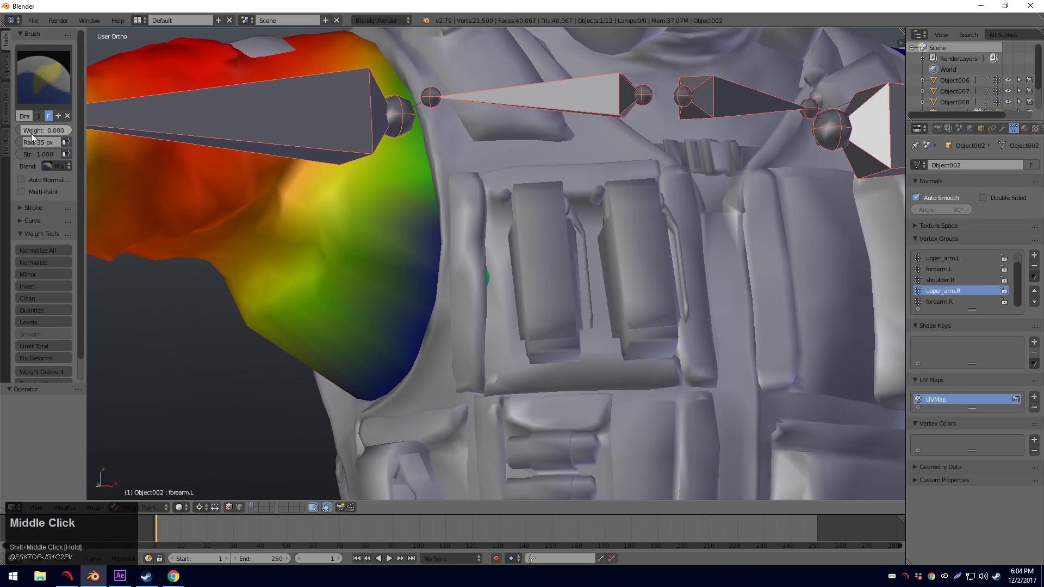
pyautogui.moveTo(49, 158); pyautogui.dragTo(226, 310)
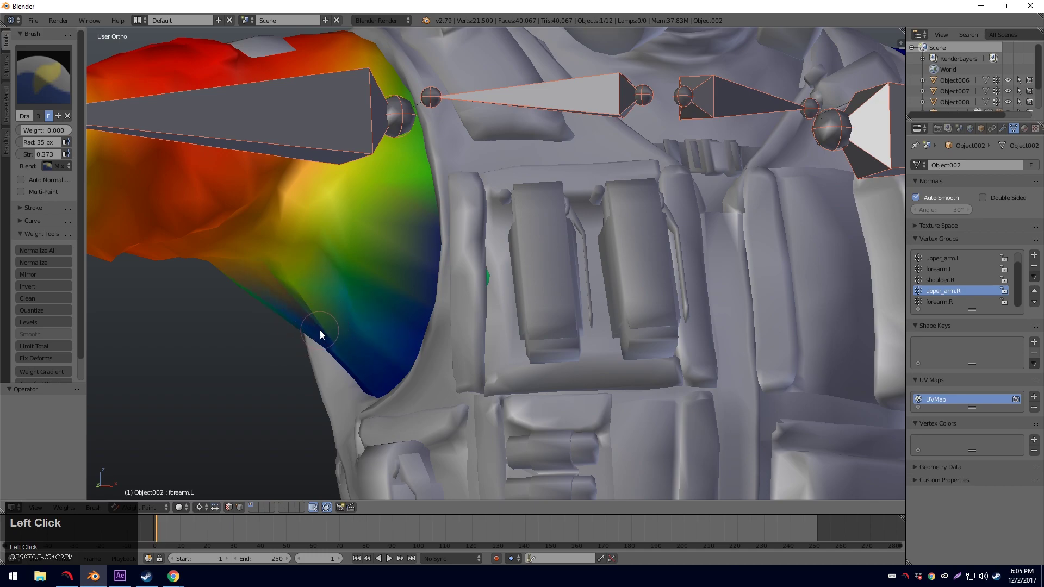
# Paint zero upper_arm.R weight onto the chest while orbiting around the shoulder and vest opening.
pyautogui.middleClick(419, 376)
pyautogui.moveTo(538, 347); pyautogui.dragTo(688, 269)
pyautogui.middleClick(723, 350)
pyautogui.click(743, 242)
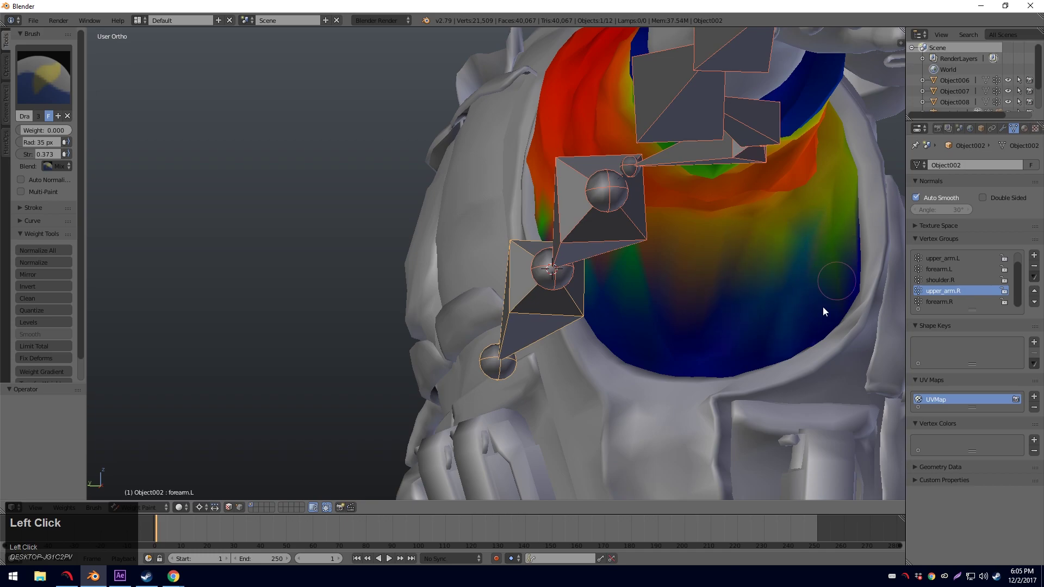
pyautogui.middleClick(638, 328)
pyautogui.click(300, 289)
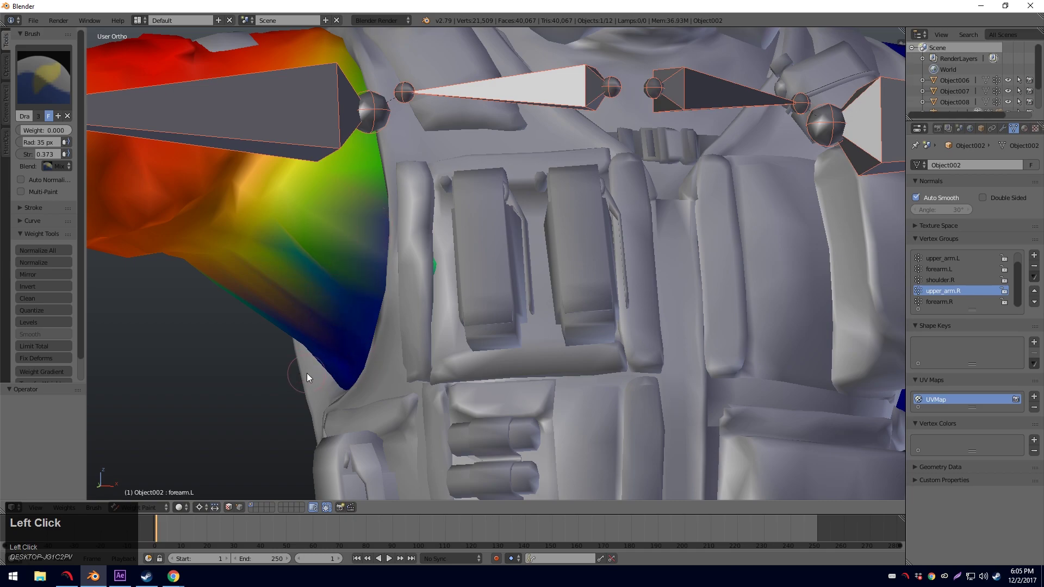
pyautogui.middleClick(532, 384)
# Orbit to the left shoulder and view the upper_arm.L group's weights.
pyautogui.scroll(-3)
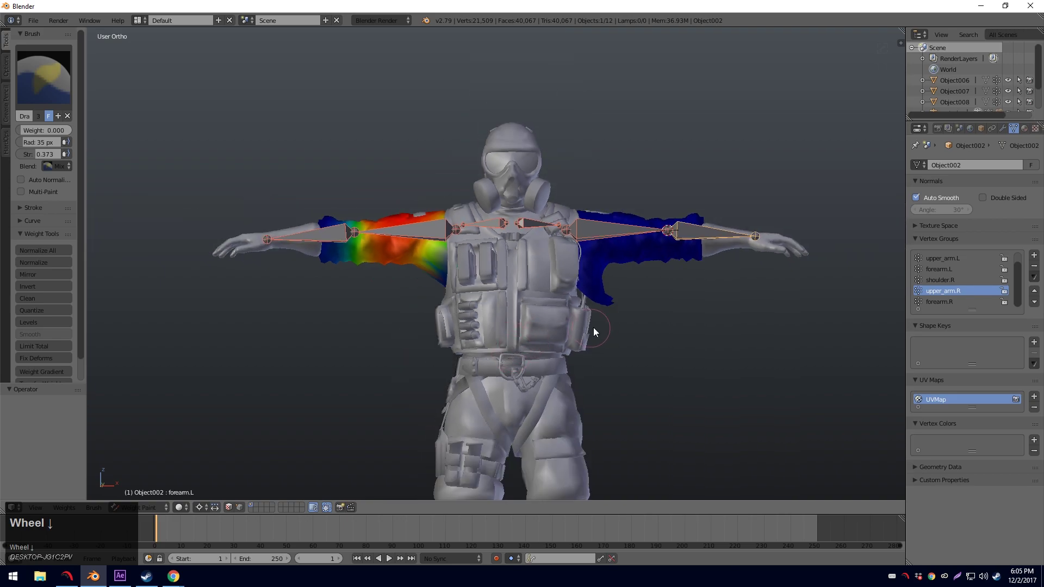
pyautogui.moveTo(593, 333); pyautogui.dragTo(539, 333)
pyautogui.scroll(3)
pyautogui.moveTo(531, 330); pyautogui.dragTo(957, 285)
pyautogui.moveTo(957, 285); pyautogui.dragTo(423, 318)
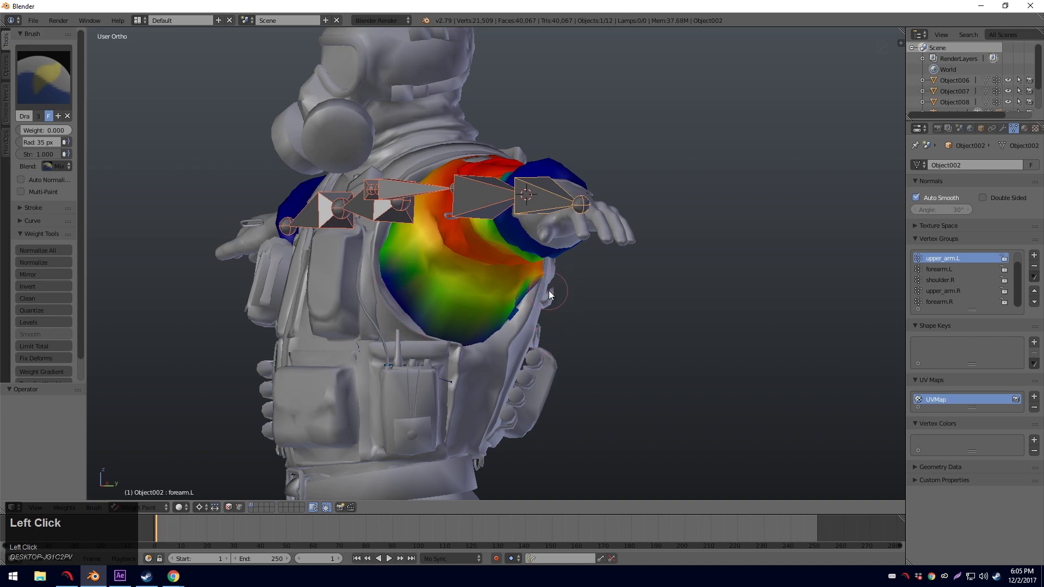
pyautogui.middleClick(571, 307)
pyautogui.middleClick(568, 309)
pyautogui.click(424, 316)
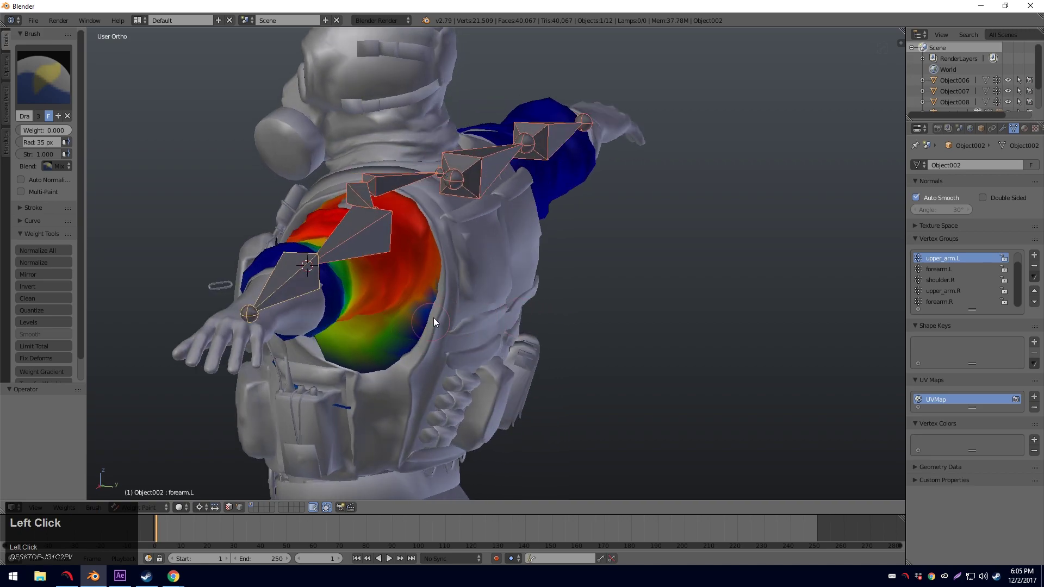
pyautogui.middleClick(431, 360)
pyautogui.click(732, 322)
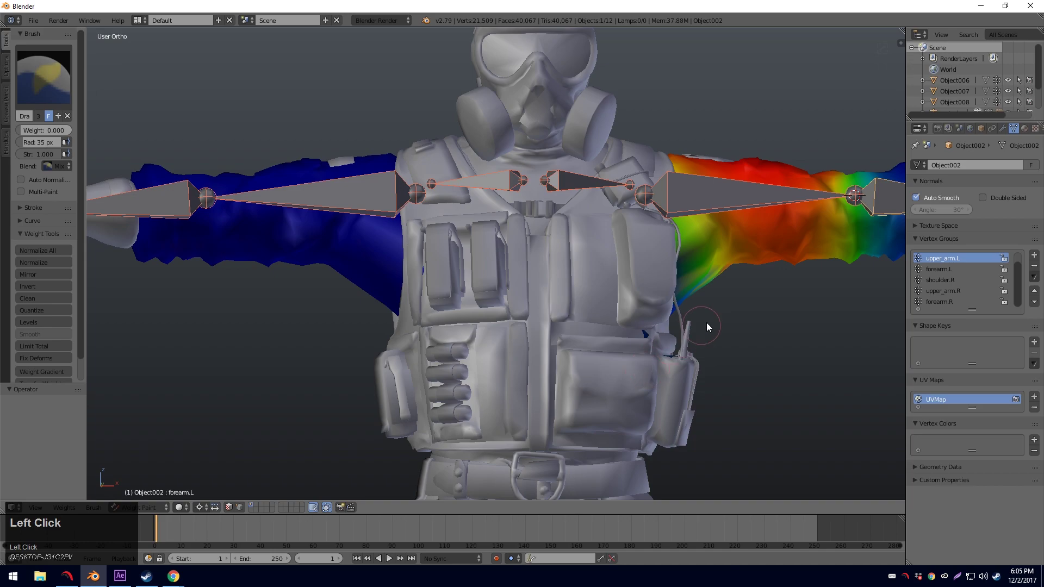
# Show the forearm.L weights from the front, then frame the whole character again.
pyautogui.press('a')
pyautogui.press('Tab')
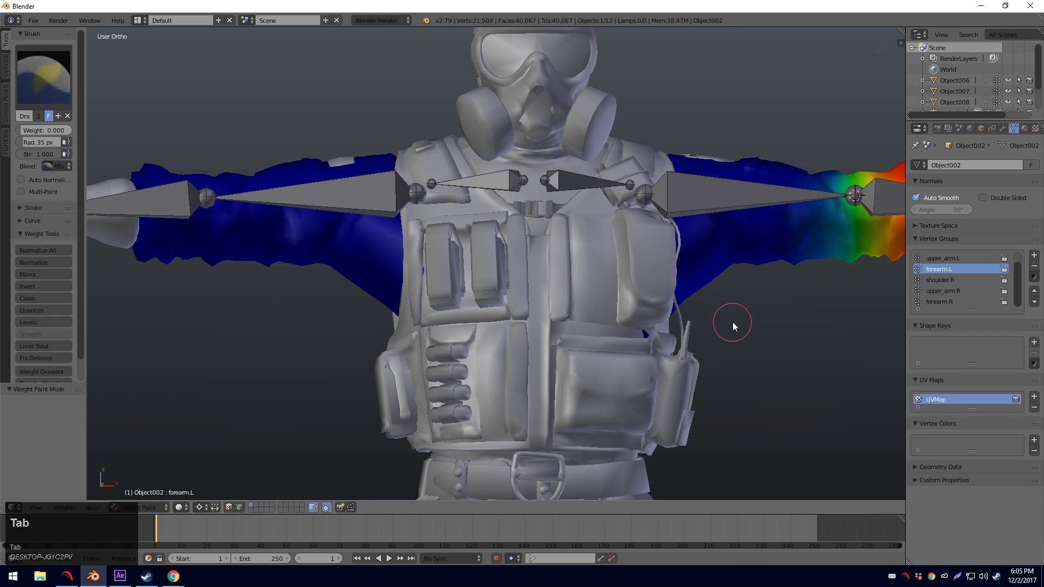
pyautogui.press('a')
pyautogui.moveTo(743, 324); pyautogui.dragTo(718, 327)
pyautogui.scroll(-3)
pyautogui.middleClick(721, 338)
# Return to Object Mode and start a Wavefront OBJ export from the File menu.
pyautogui.press('a')
pyautogui.moveTo(568, 294); pyautogui.dragTo(549, 282)
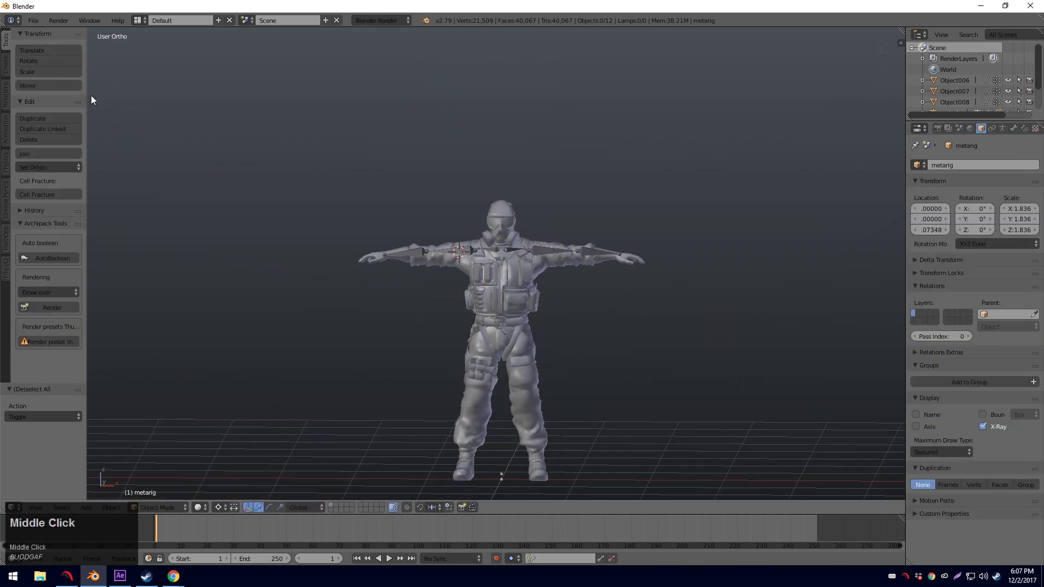
pyautogui.click(42, 21)
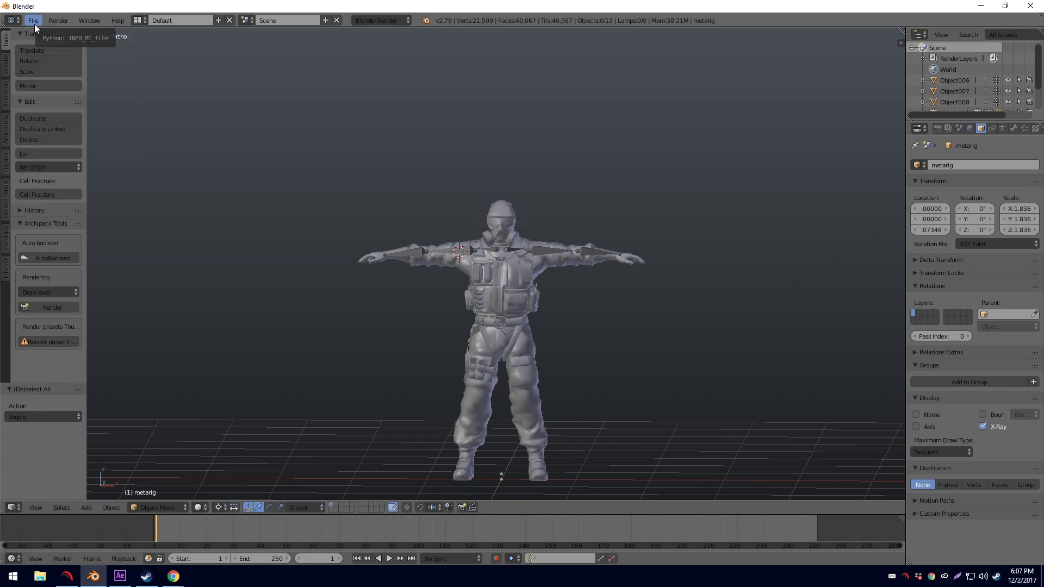
pyautogui.doubleClick(38, 27)
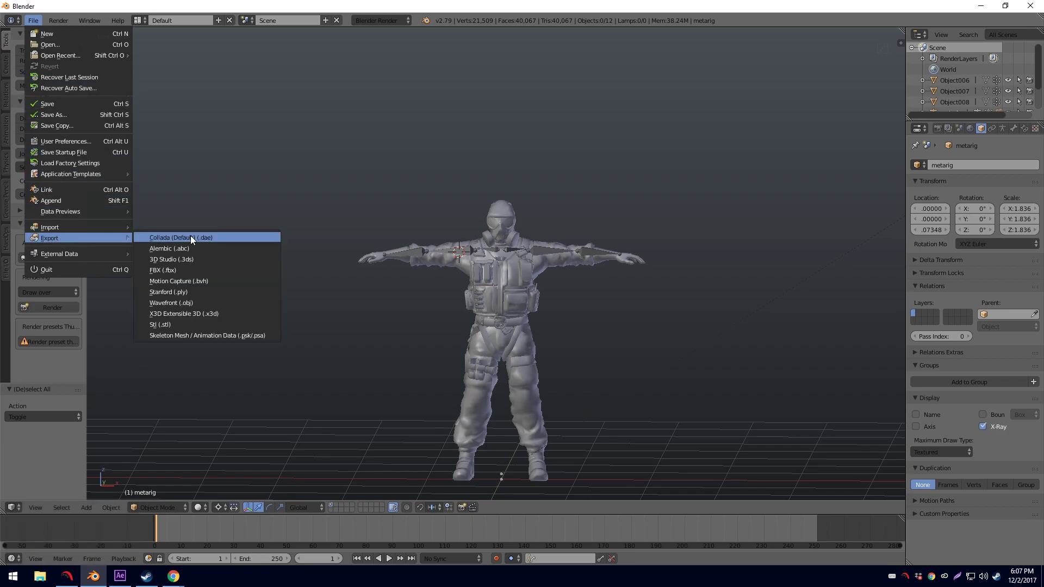
pyautogui.click(210, 305)
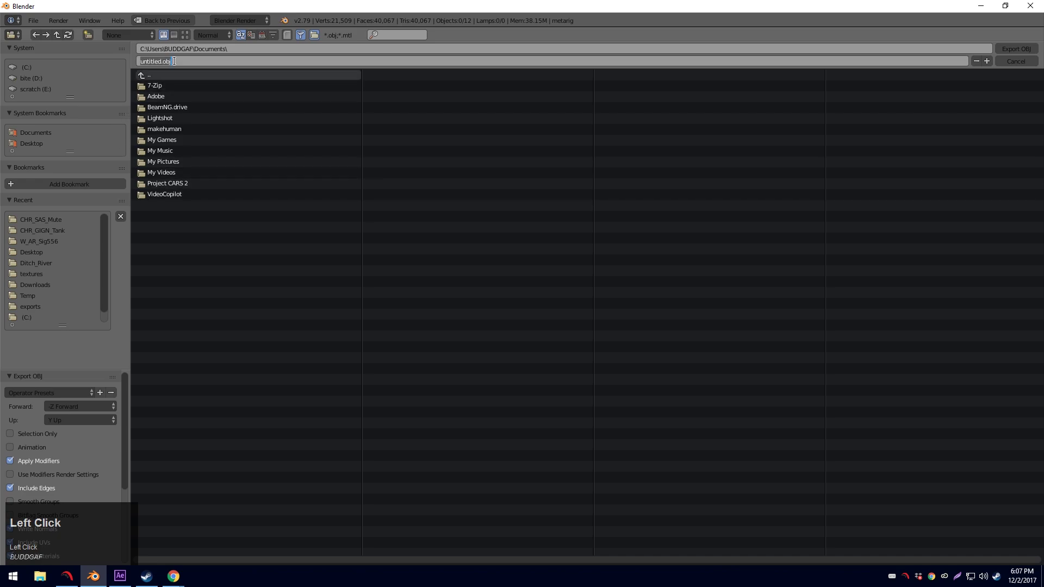
# Name the file mute-tpose and export the OBJ to the Desktop.
pyautogui.write('mute')
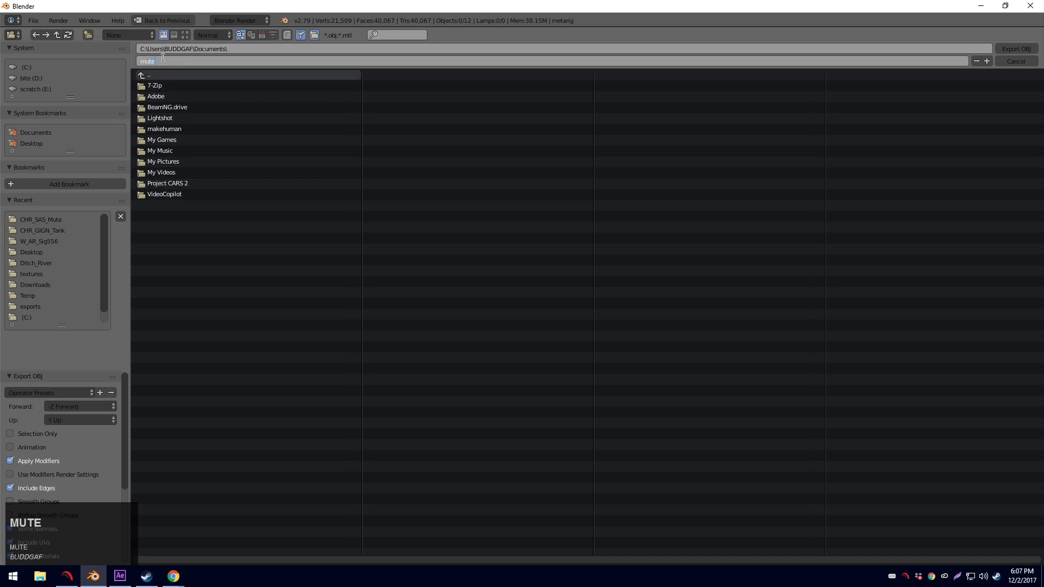
pyautogui.write('tpose')
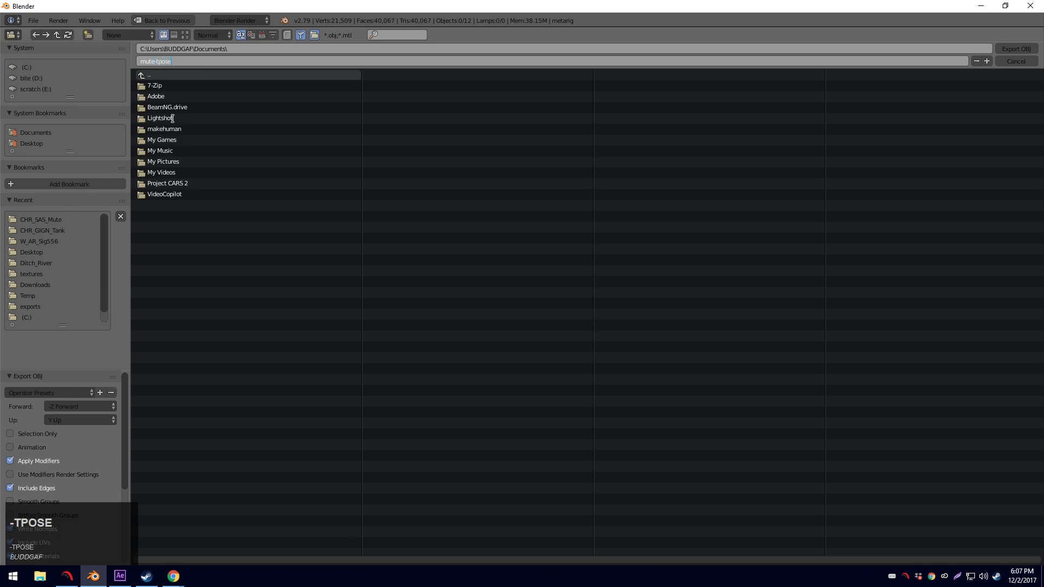
pyautogui.write('-TPOSE')
pyautogui.click(42, 151)
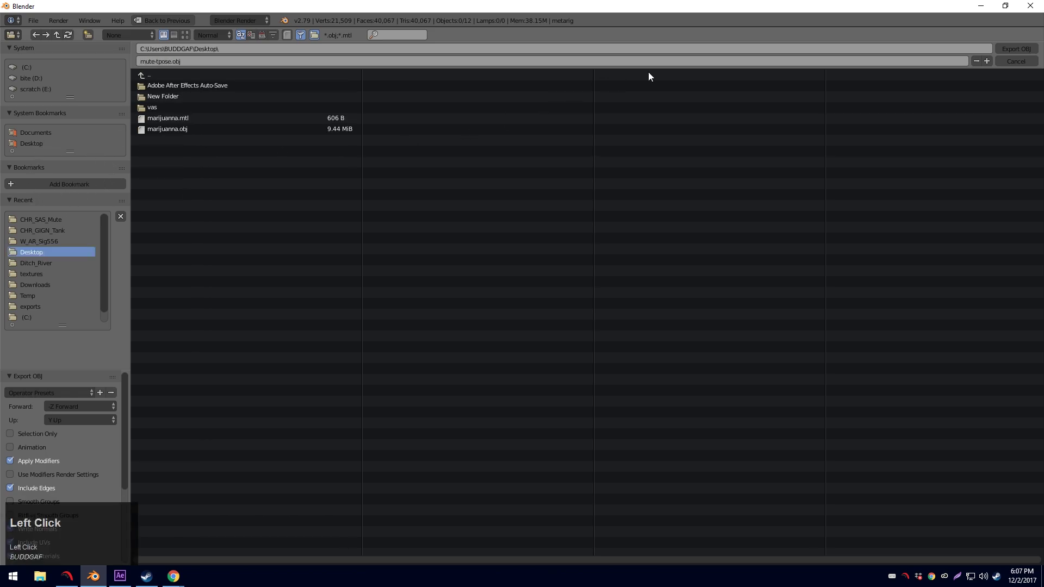
pyautogui.scroll(3)
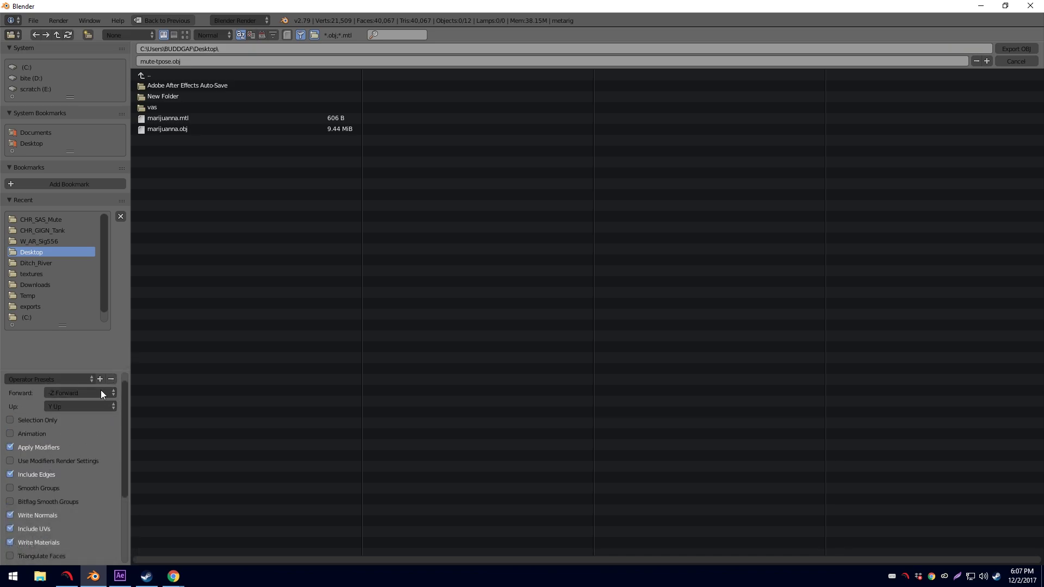
pyautogui.scroll(3)
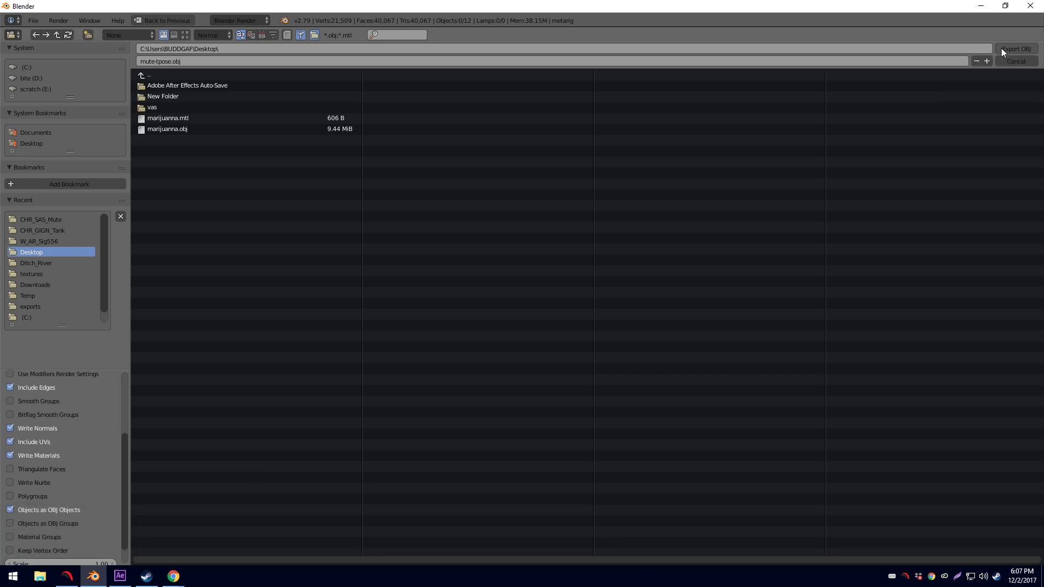
pyautogui.click(1006, 51)
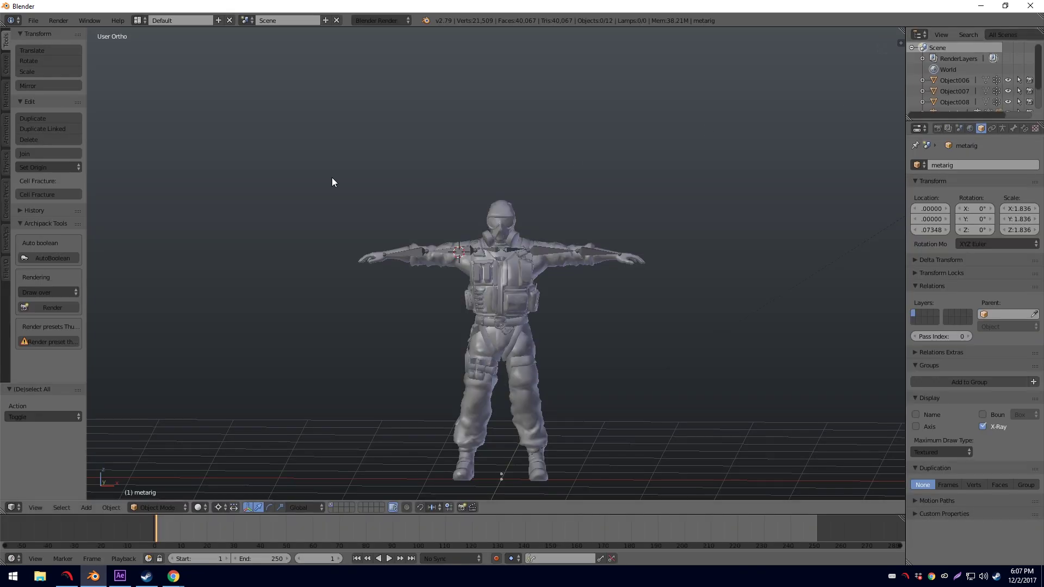
# Reload the start-up file and import mute-tpose.obj from the Desktop as Wavefront OBJ.
pyautogui.click(43, 20)
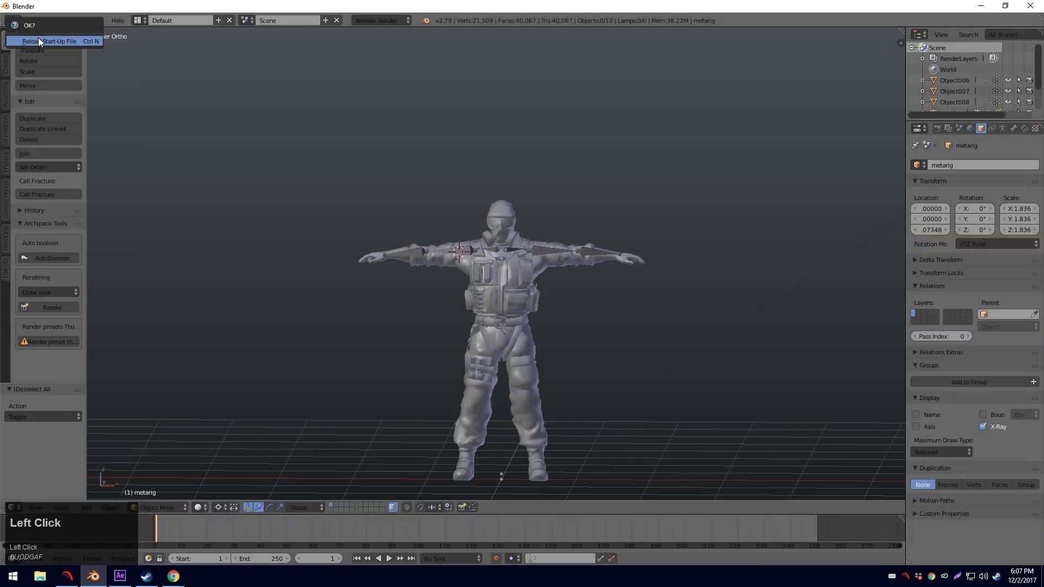
pyautogui.press('x')
pyautogui.click(503, 193)
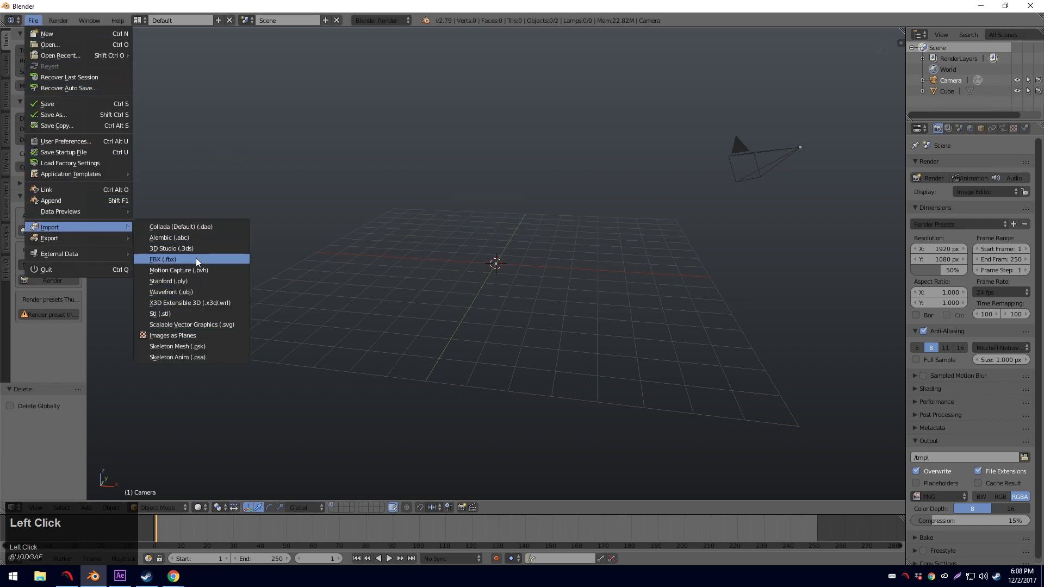
pyautogui.click(209, 296)
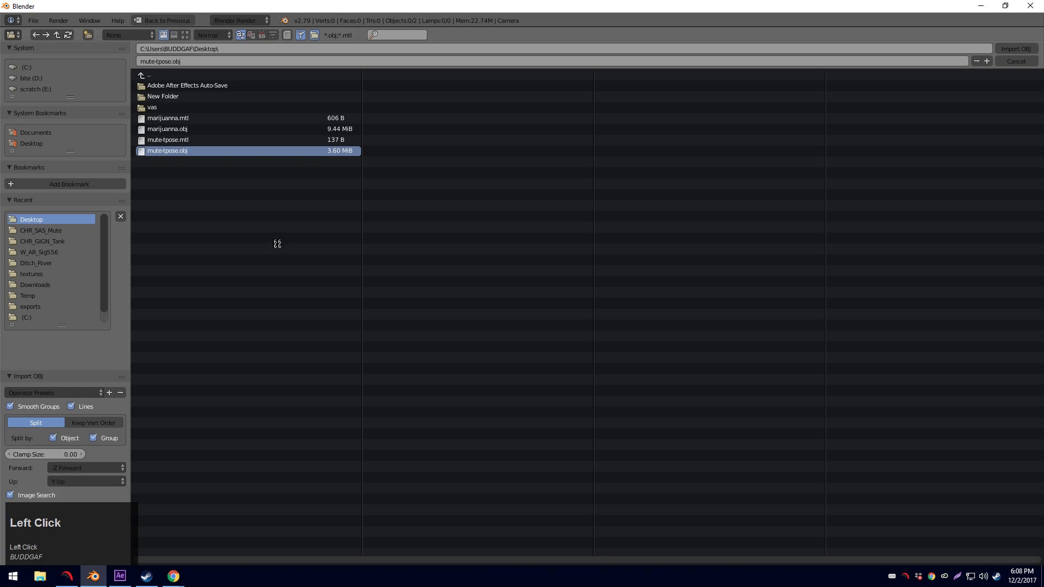
pyautogui.click(434, 260)
# Orbit, zoom and frame the view on the imported T-posed Mute character.
pyautogui.middleClick(434, 260)
pyautogui.scroll(3)
pyautogui.moveTo(507, 217); pyautogui.dragTo(472, 264)
pyautogui.scroll(3)
pyautogui.press('a')
pyautogui.moveTo(469, 238); pyautogui.dragTo(470, 250)
pyautogui.scroll(-3)
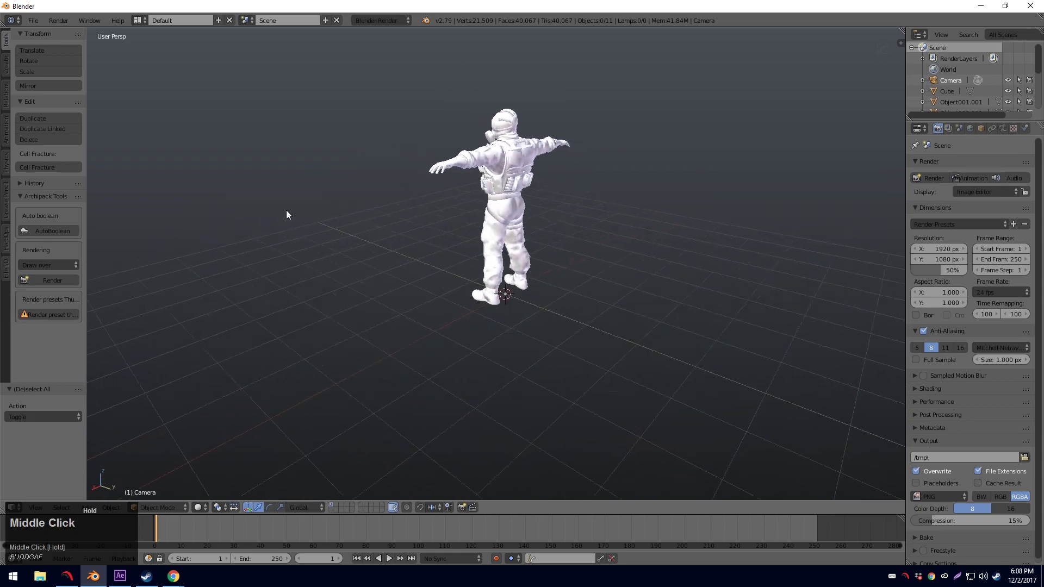
pyautogui.scroll(-3)
pyautogui.scroll(3)
# Switch the render engine to Cycles, then select and delete every object in the scene.
pyautogui.middleClick(450, 208)
pyautogui.click(385, 23)
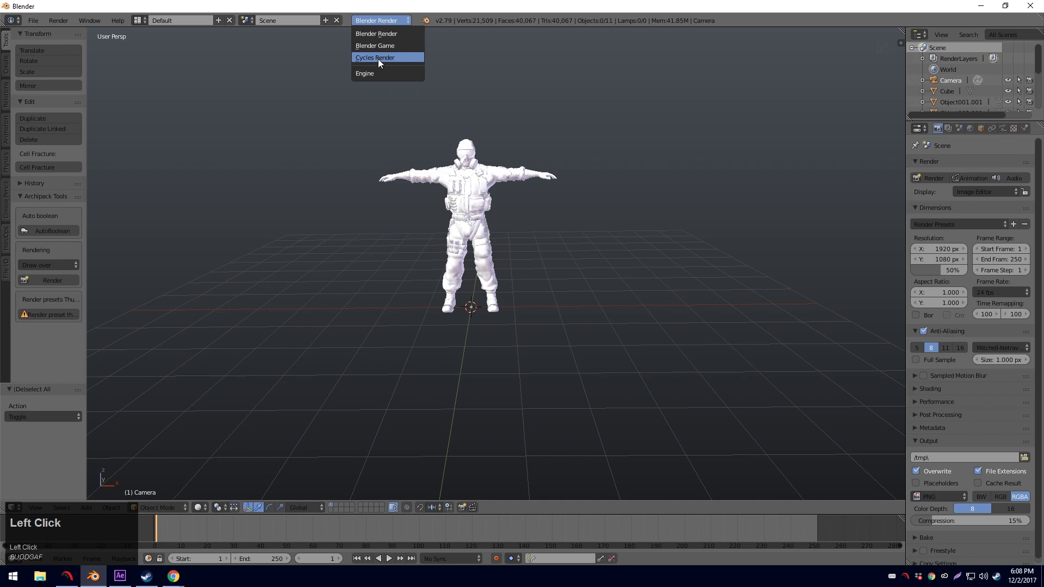
pyautogui.press('a')
pyautogui.write('ax')
pyautogui.click(431, 156)
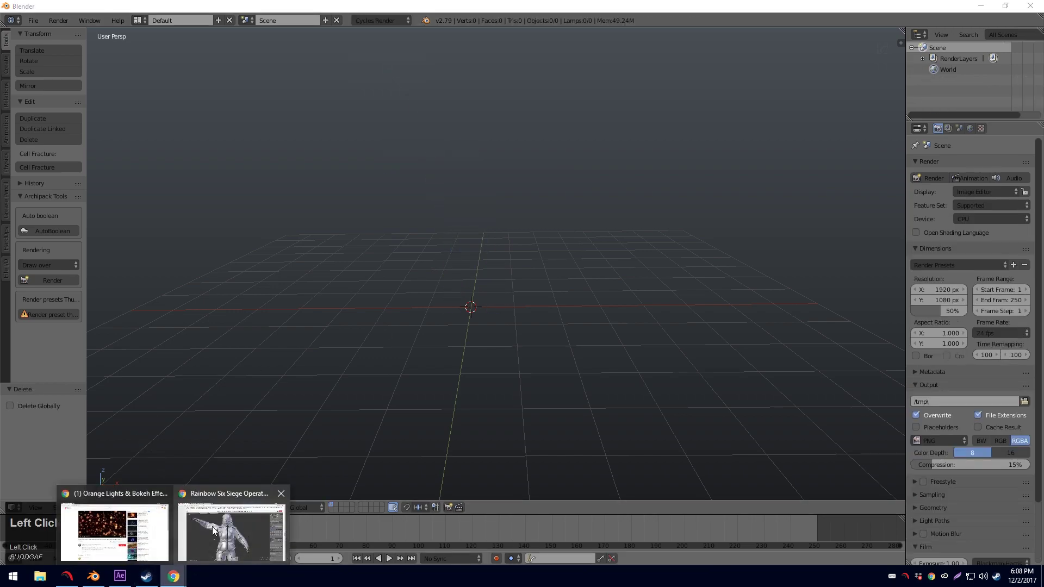
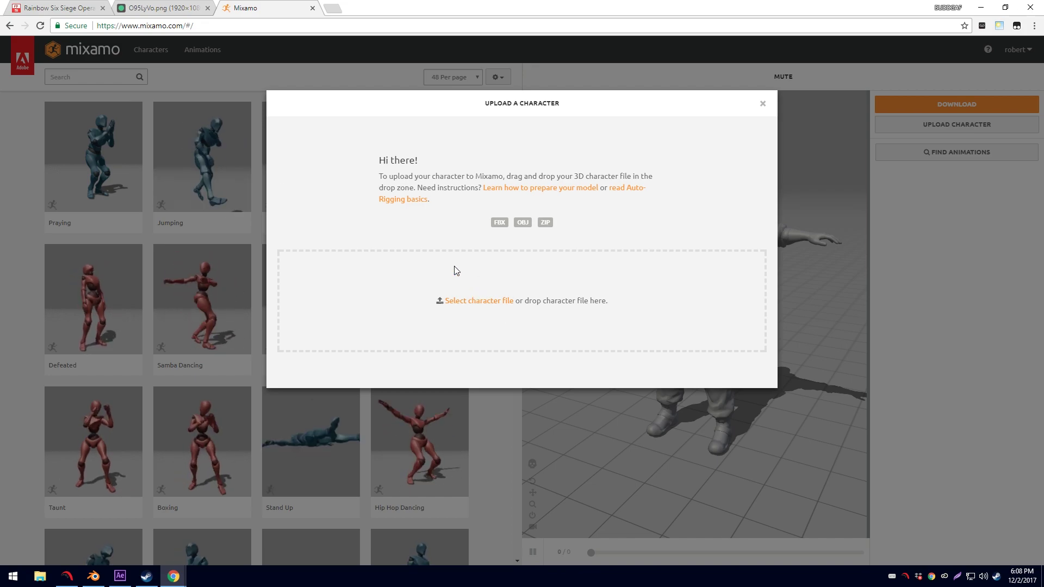
# Choose mute-tpose.obj in Mixamo's Upload a Character dialog so it starts processing.
pyautogui.doubleClick(472, 306)
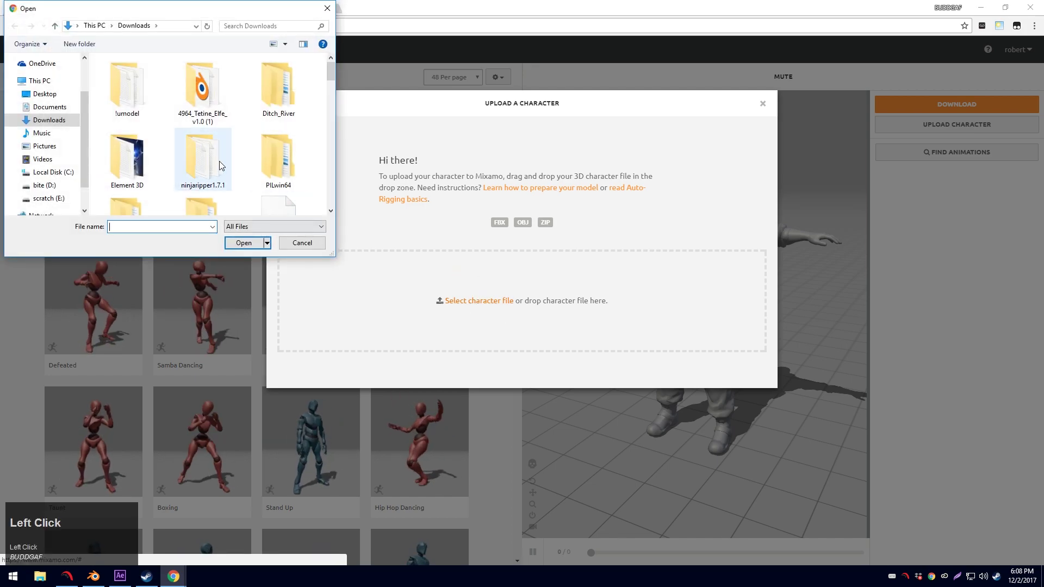
pyautogui.scroll(-3)
pyautogui.doubleClick(292, 249)
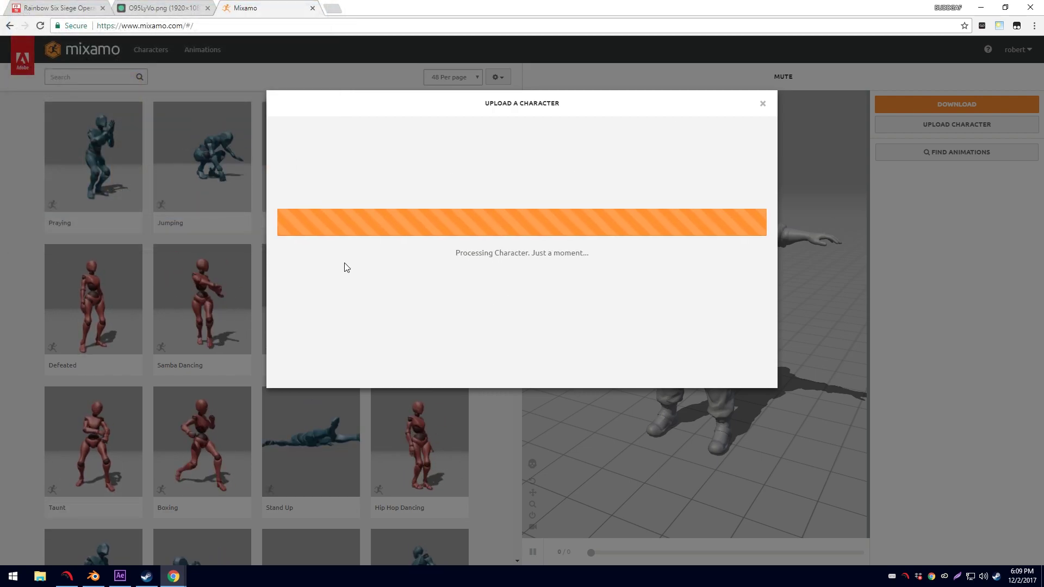
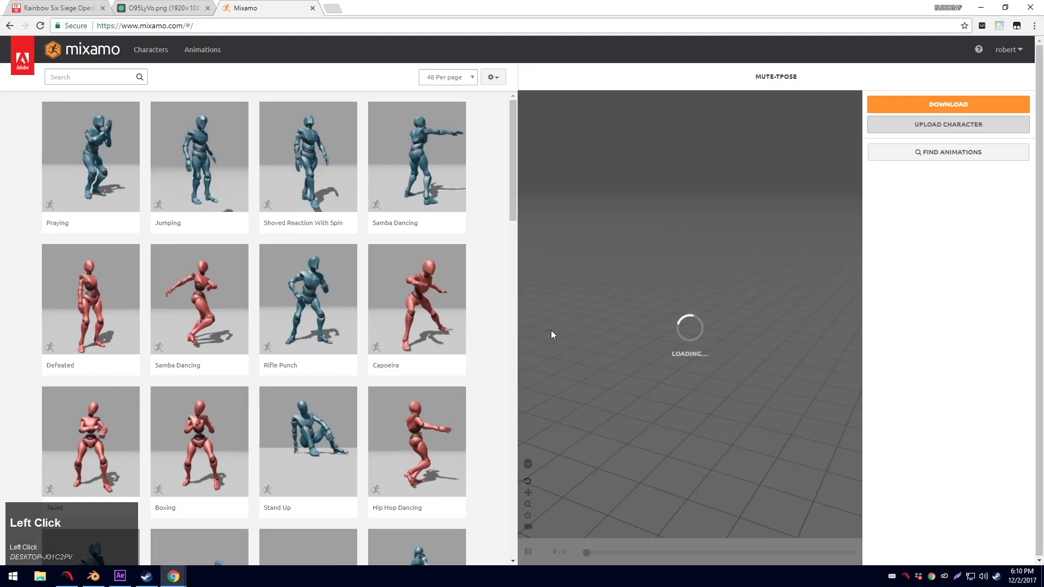
# Preview Yelling then Bellydancing on the character and browse to page 52 of the animation list.
pyautogui.scroll(-3)
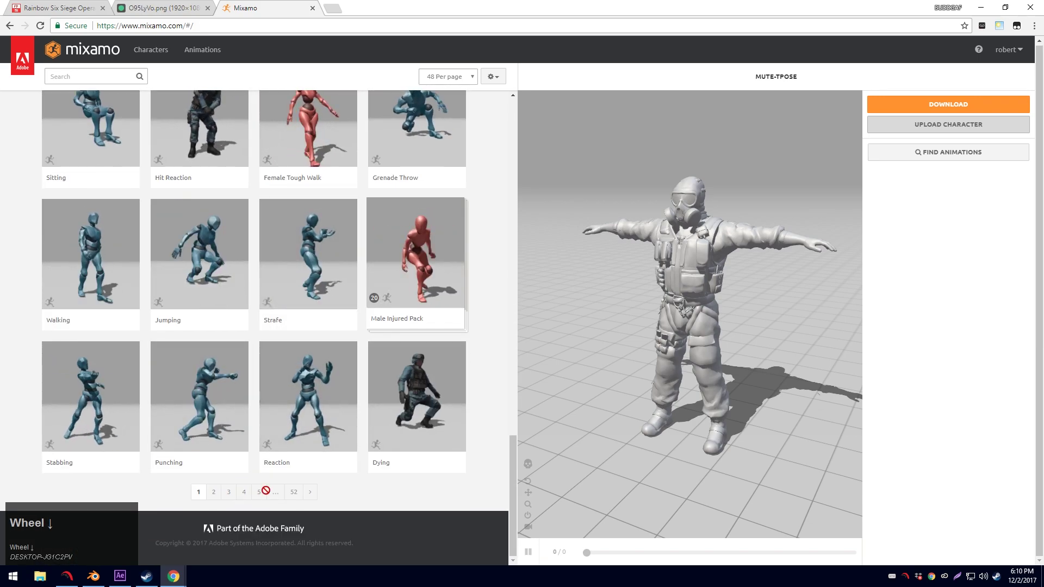
pyautogui.scroll(3)
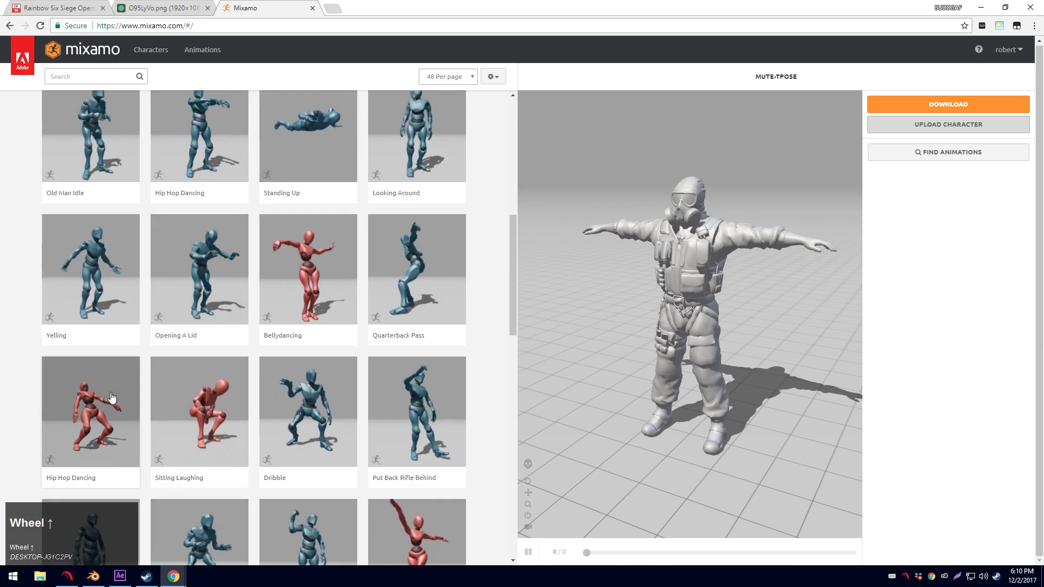
pyautogui.click(94, 273)
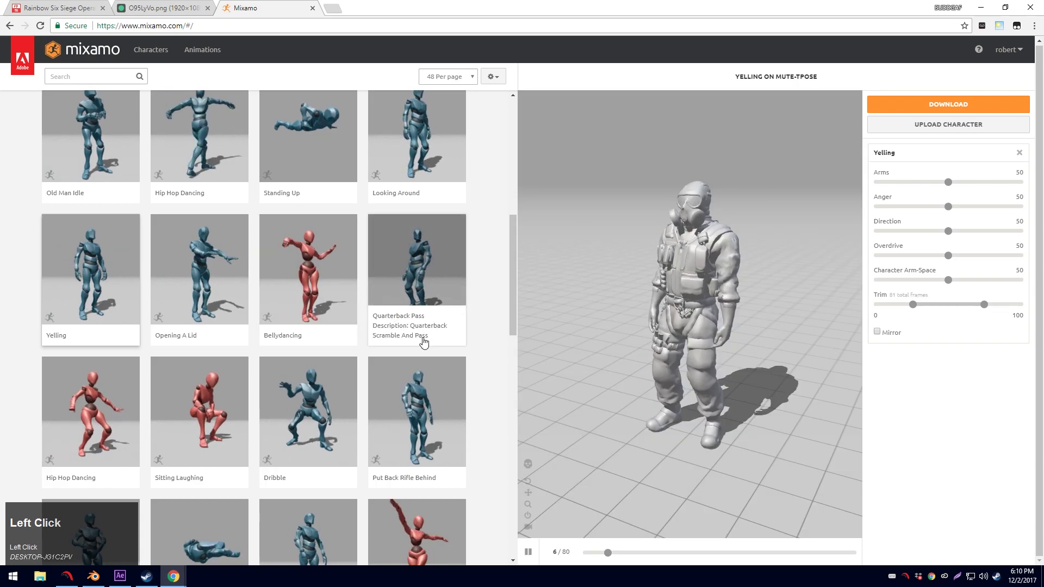
pyautogui.click(326, 272)
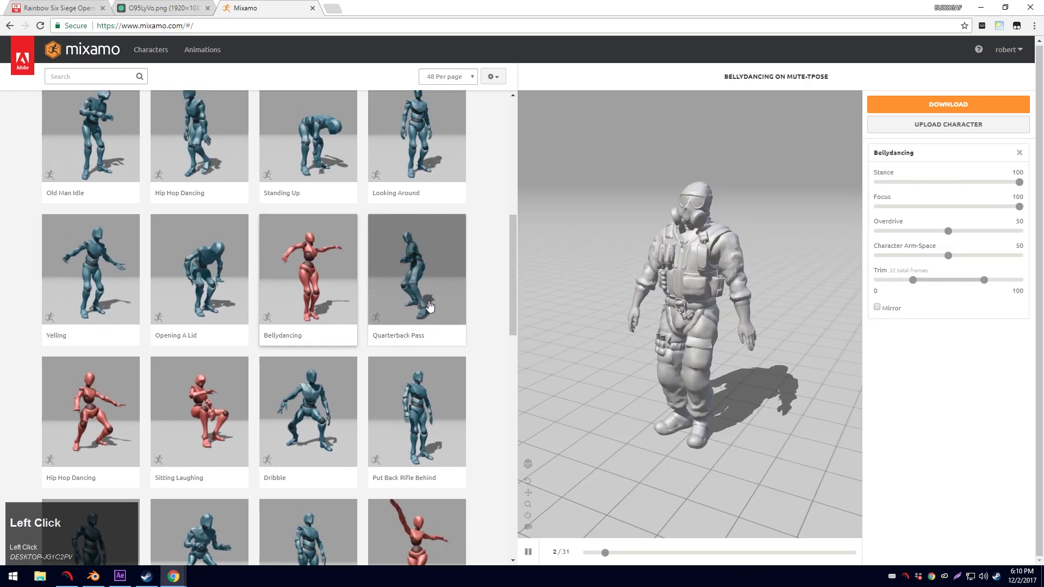
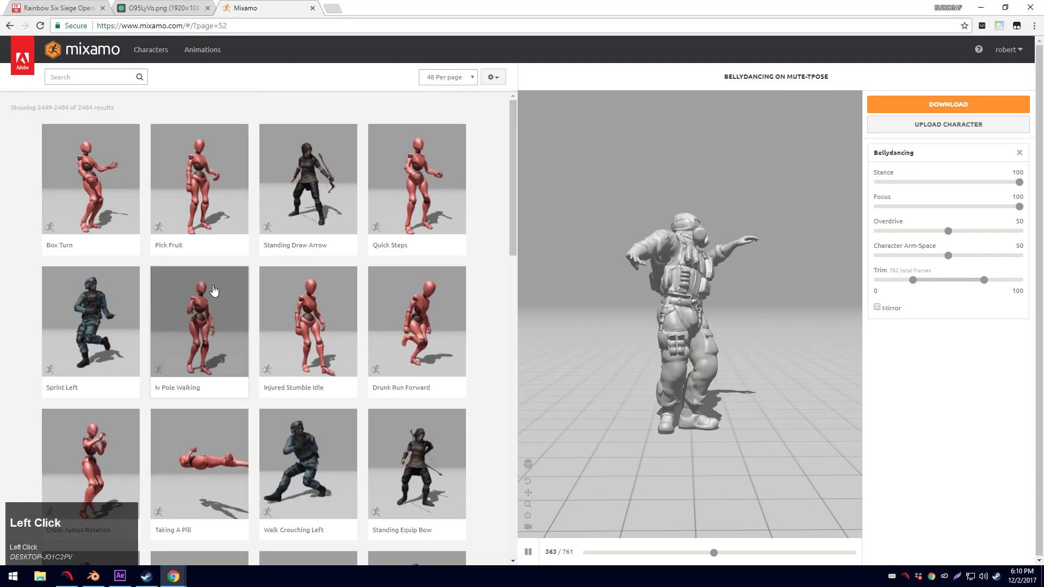
pyautogui.scroll(-3)
pyautogui.scroll(3)
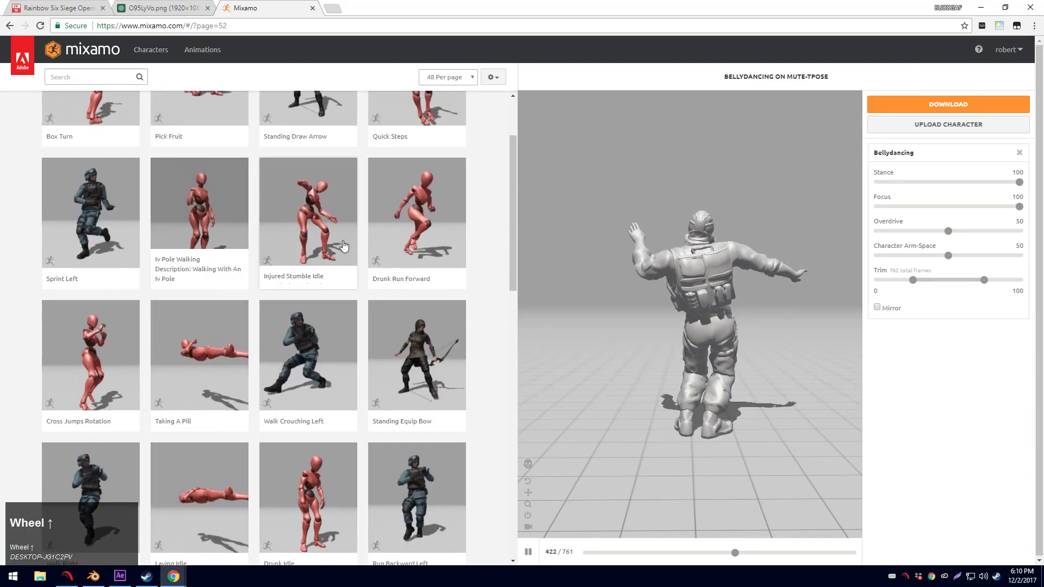
# Apply Drunk Run Forward, set Character Arm-Space to 56, adjust Trim and enable In Place.
pyautogui.doubleClick(417, 291)
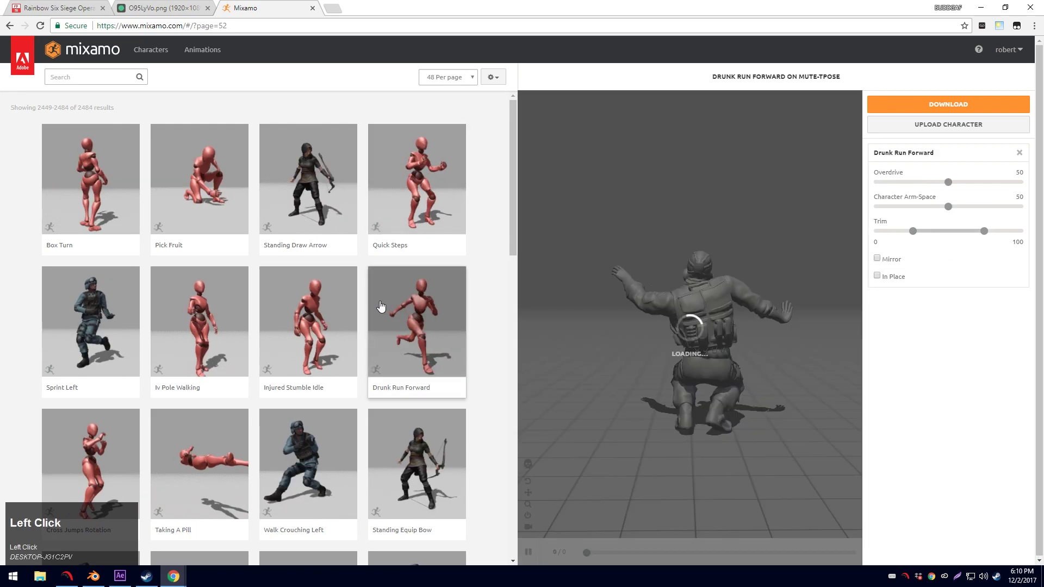
pyautogui.scroll(-3)
pyautogui.click(635, 279)
pyautogui.scroll(-3)
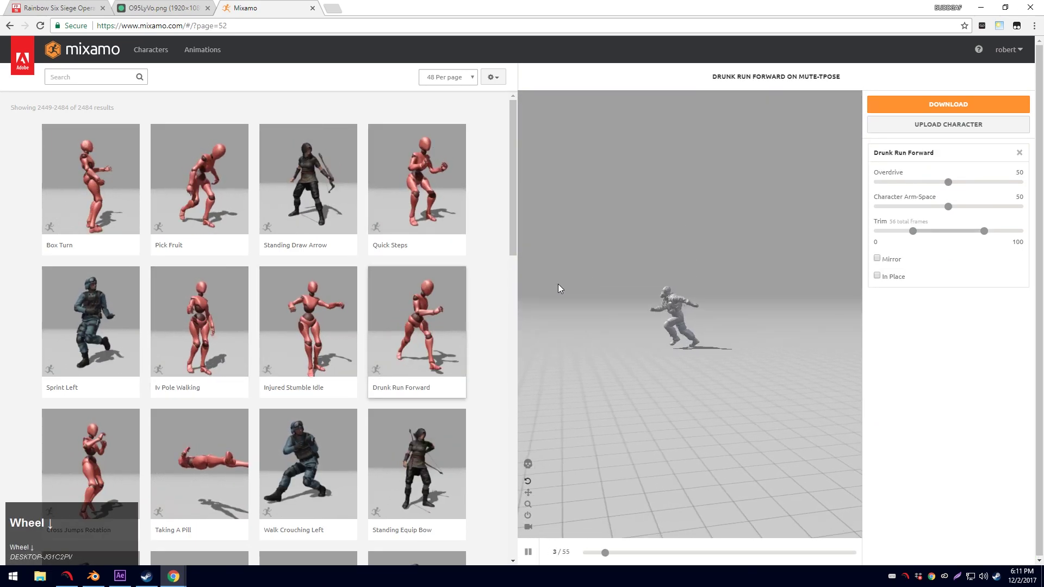
pyautogui.click(586, 312)
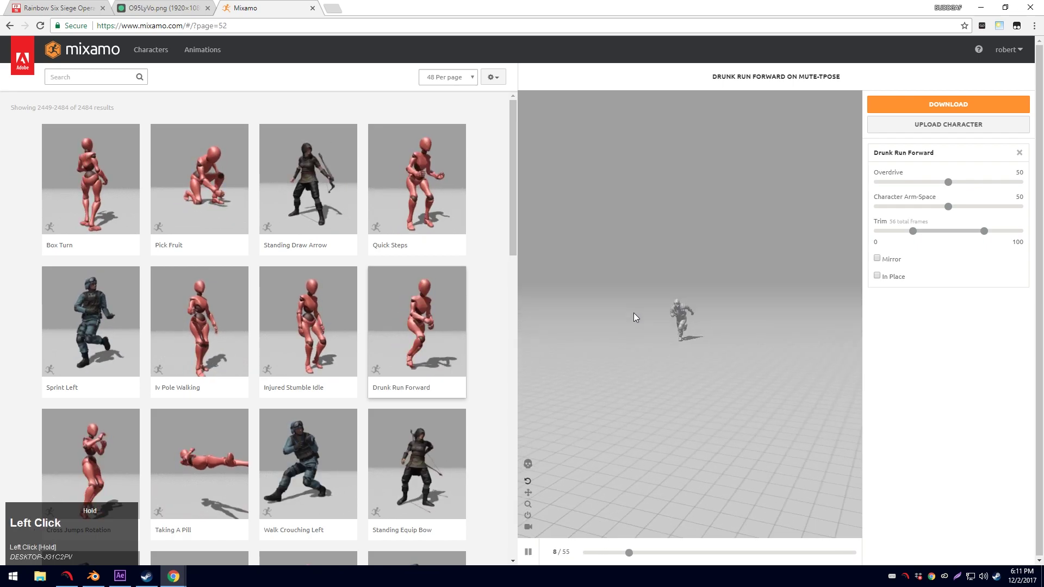
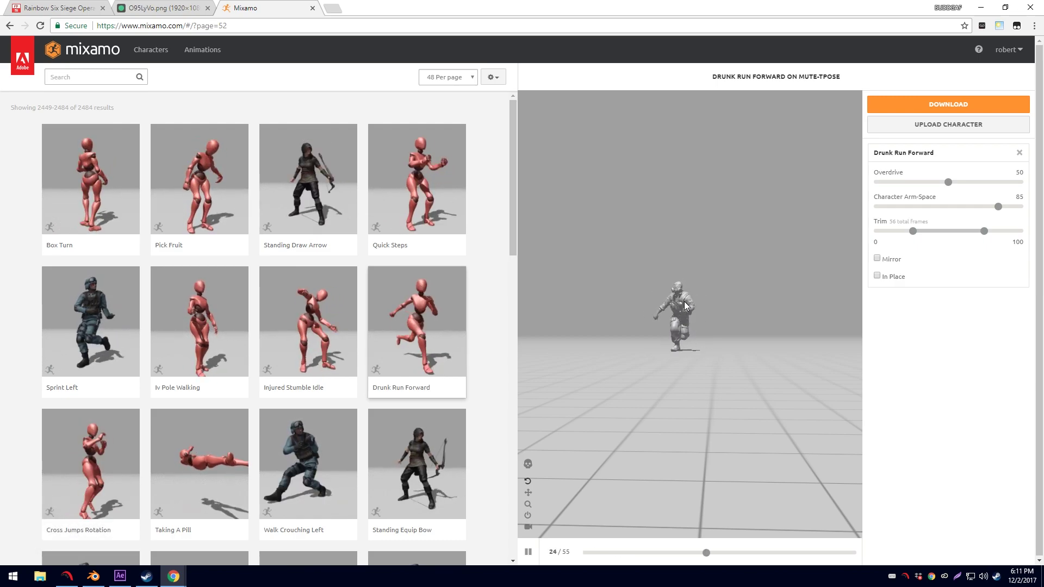
pyautogui.click(687, 304)
pyautogui.scroll(-3)
pyautogui.scroll(3)
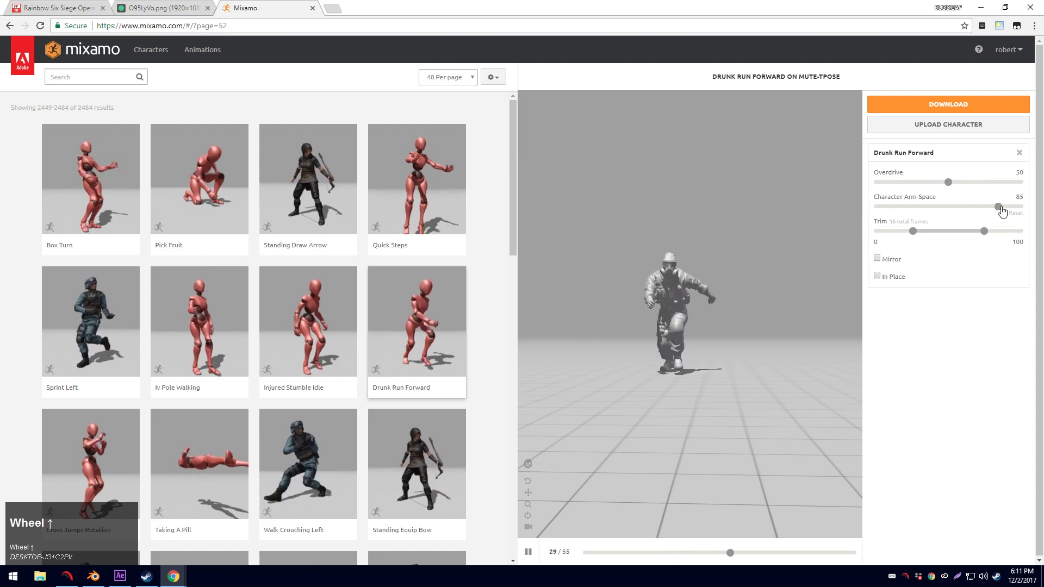
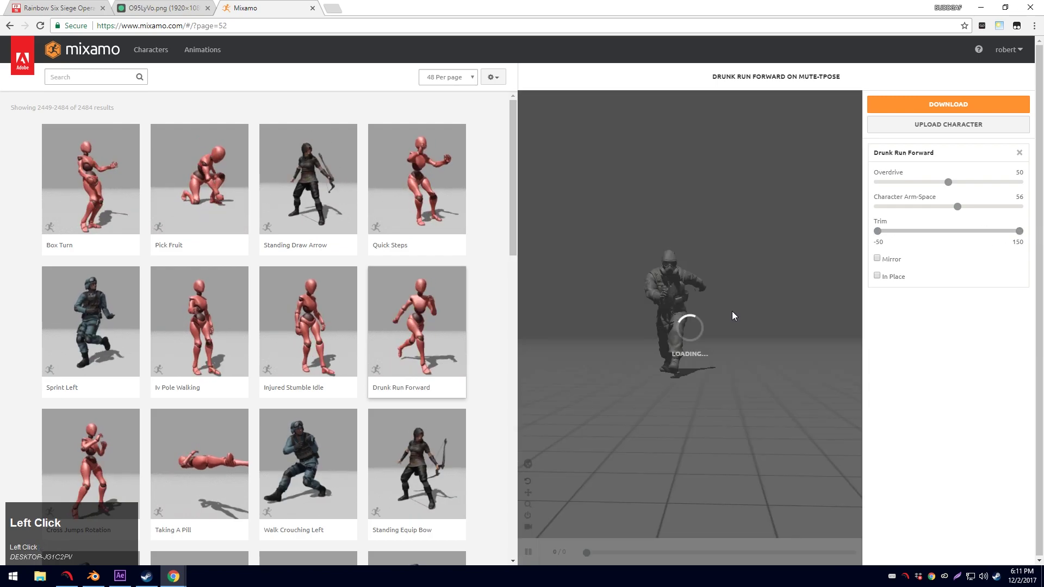
pyautogui.click(881, 280)
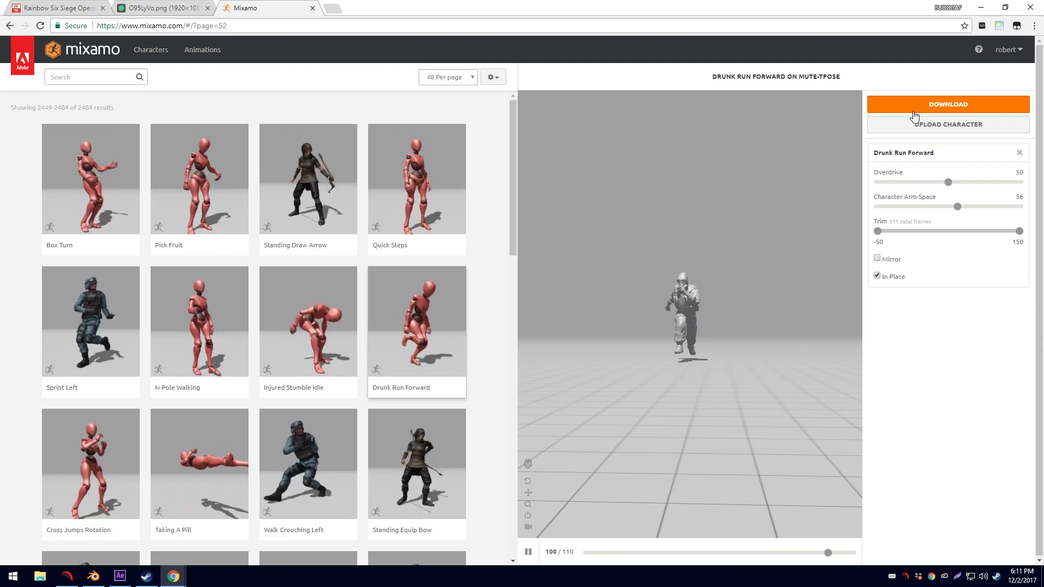
# Download Drunk Run Forward as FBX with skin and save it to the Desktop.
pyautogui.doubleClick(923, 113)
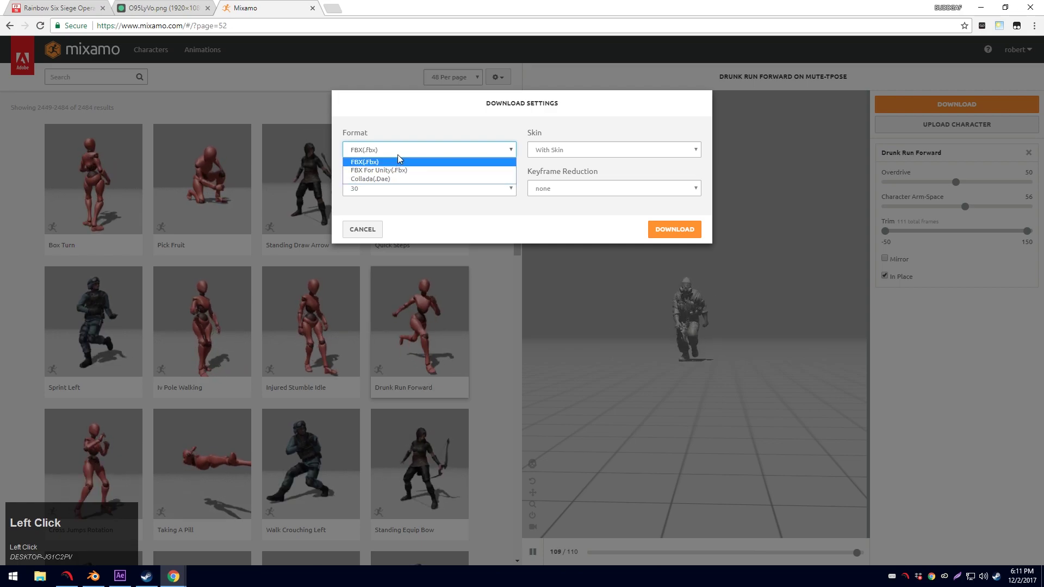
pyautogui.doubleClick(438, 161)
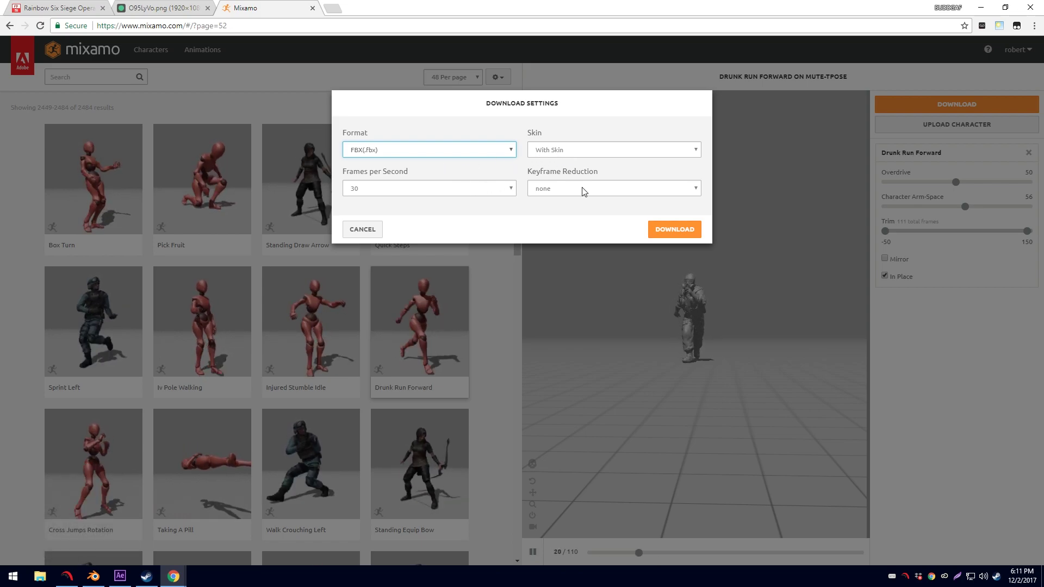
pyautogui.click(486, 194)
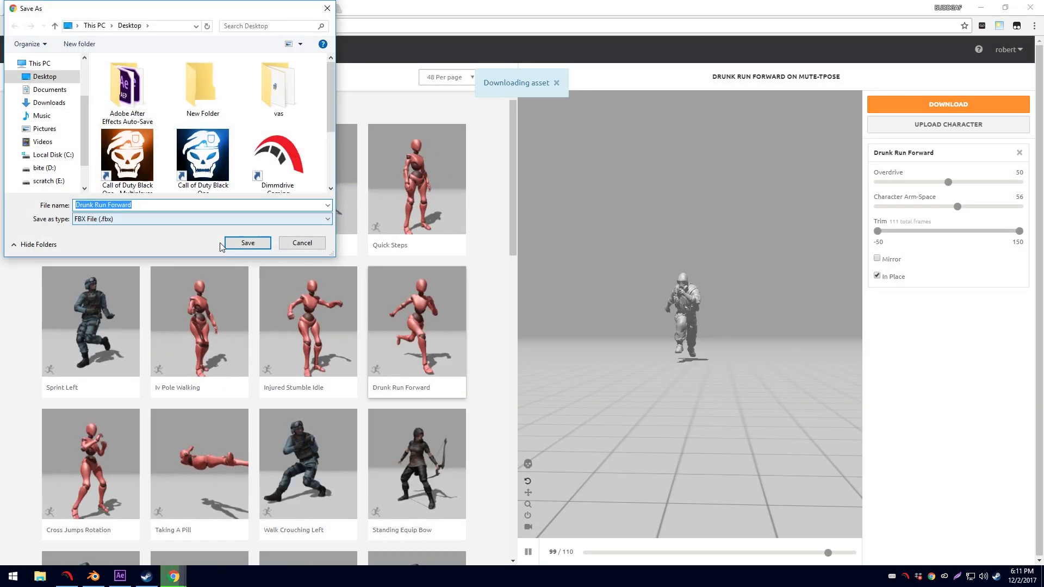
# Import Drunk Run Forward.fbx and scale the rigged character to fit the scene.
pyautogui.click(234, 245)
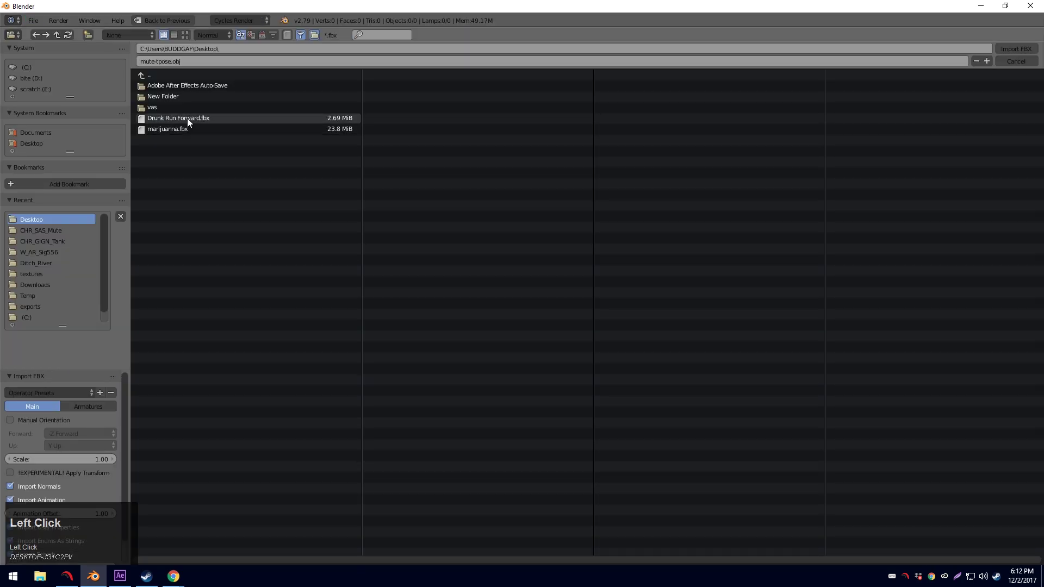
pyautogui.click(177, 123)
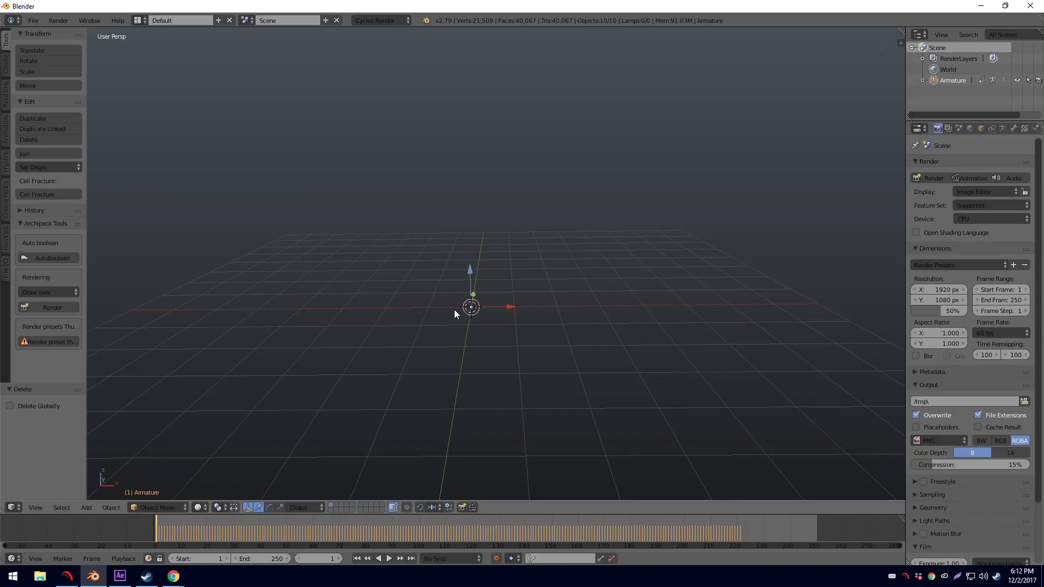
pyautogui.press('s')
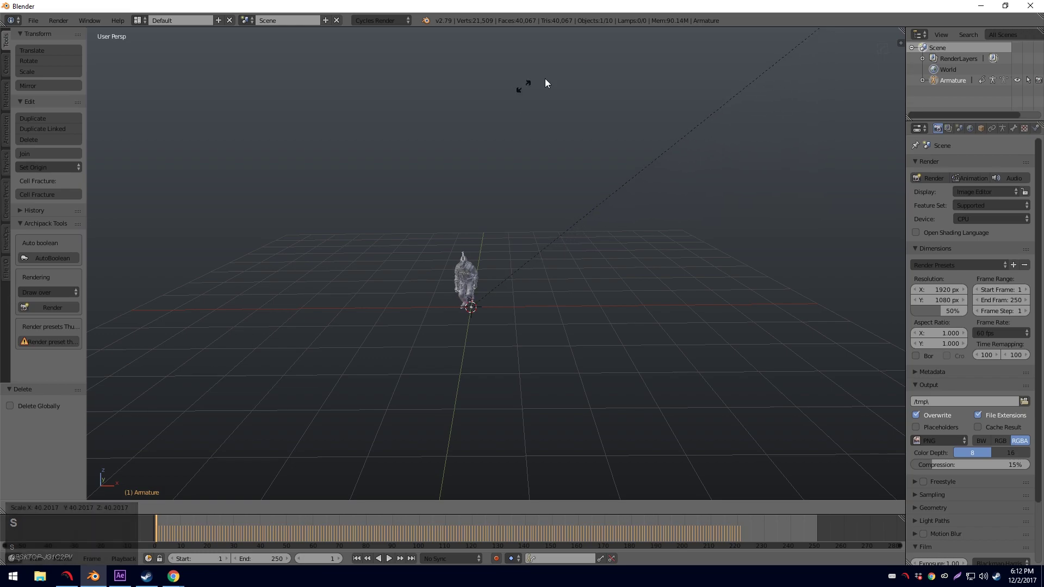
# Select the imported armature and play its running animation with Alt+A.
pyautogui.click(102, 65)
pyautogui.press('a')
pyautogui.press('Tab')
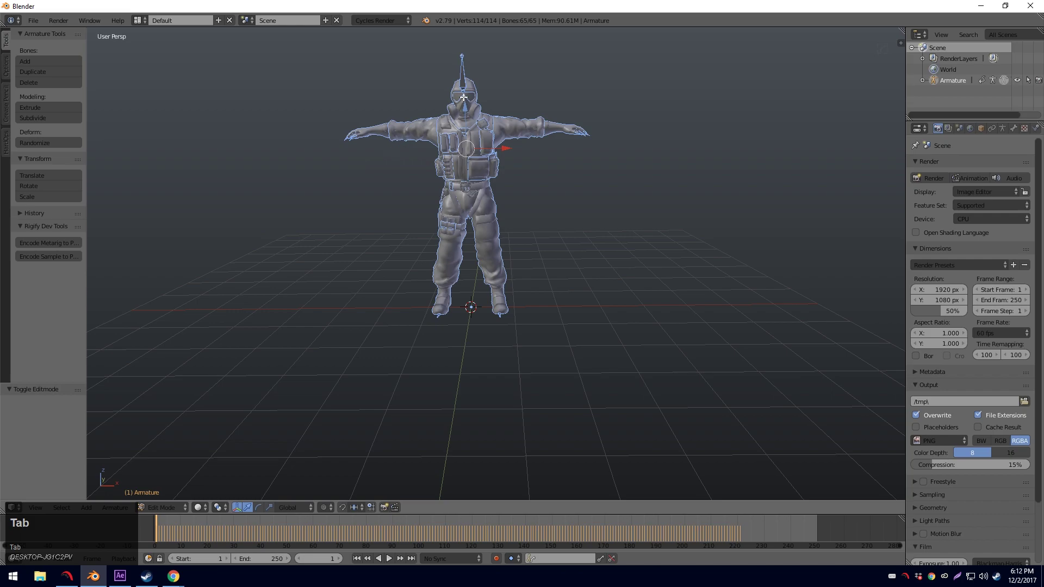
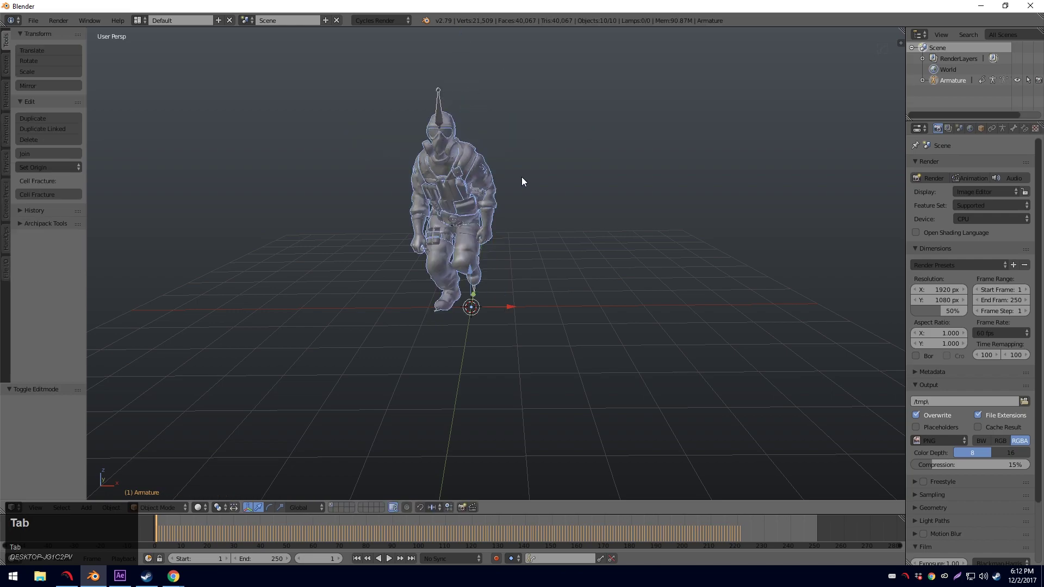
pyautogui.press('alt+a')
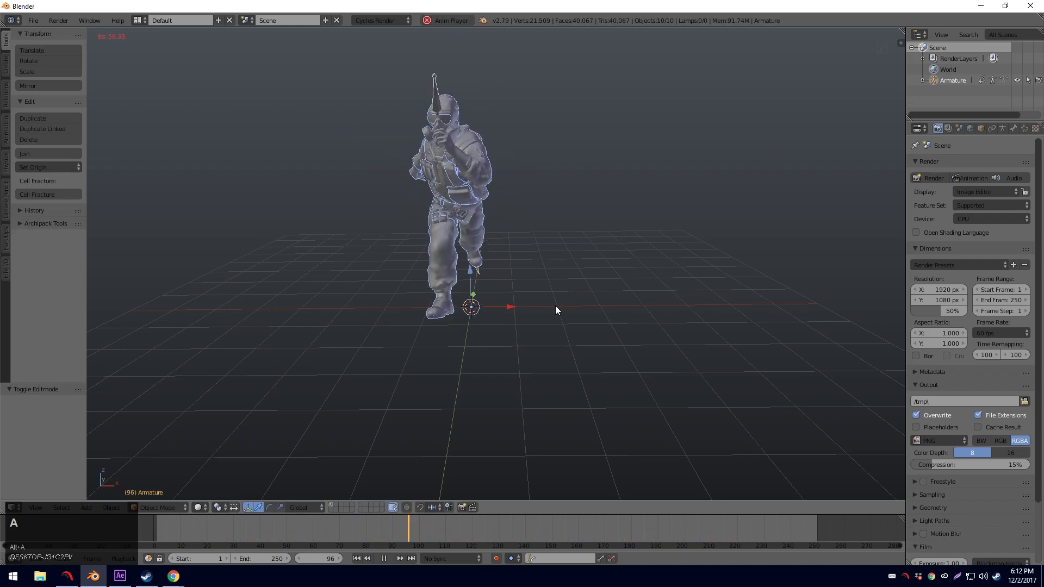
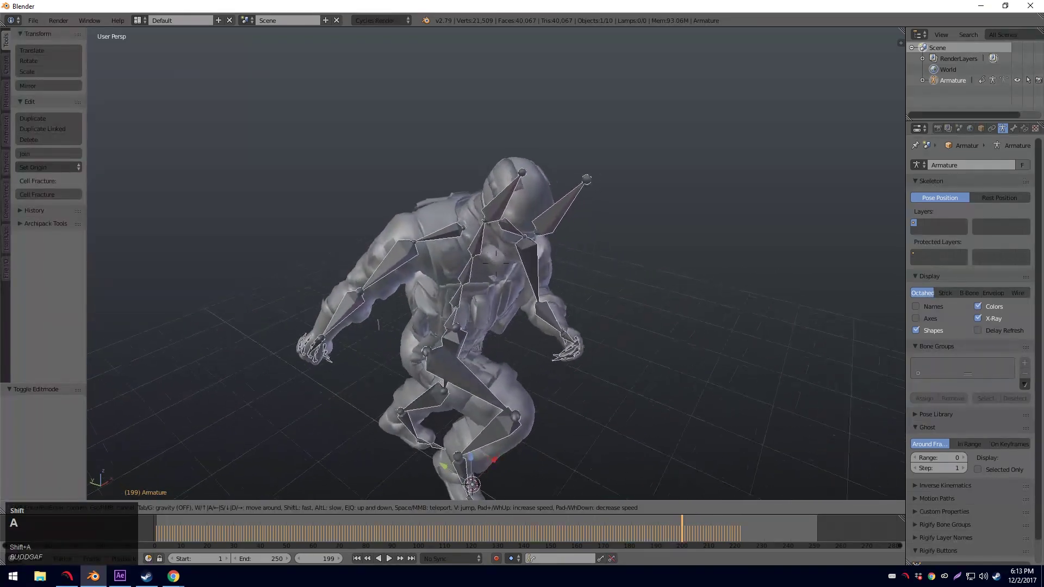
# Fly the view around the character to inspect its skeleton, then replay the run animation.
pyautogui.press('shift+s')
pyautogui.press('Tab')
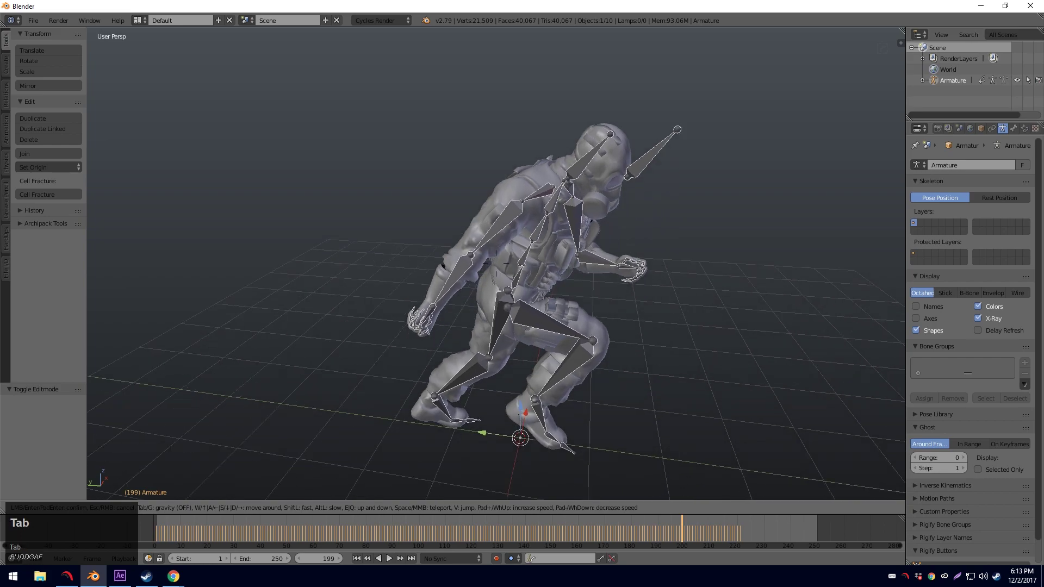
pyautogui.click(499, 267)
pyautogui.press('Tab')
pyautogui.press('Tab')
pyautogui.press('alt+a')
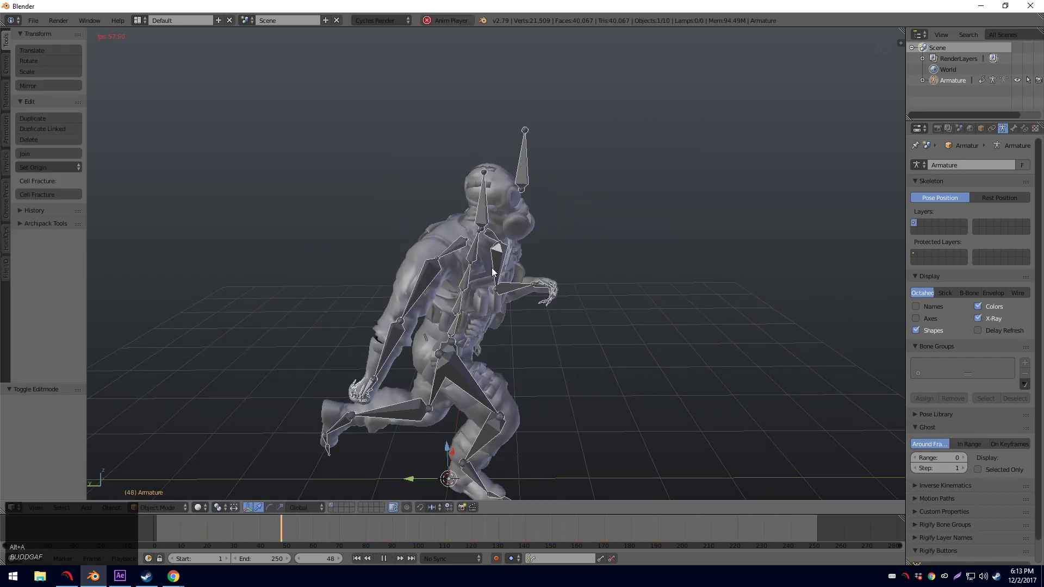
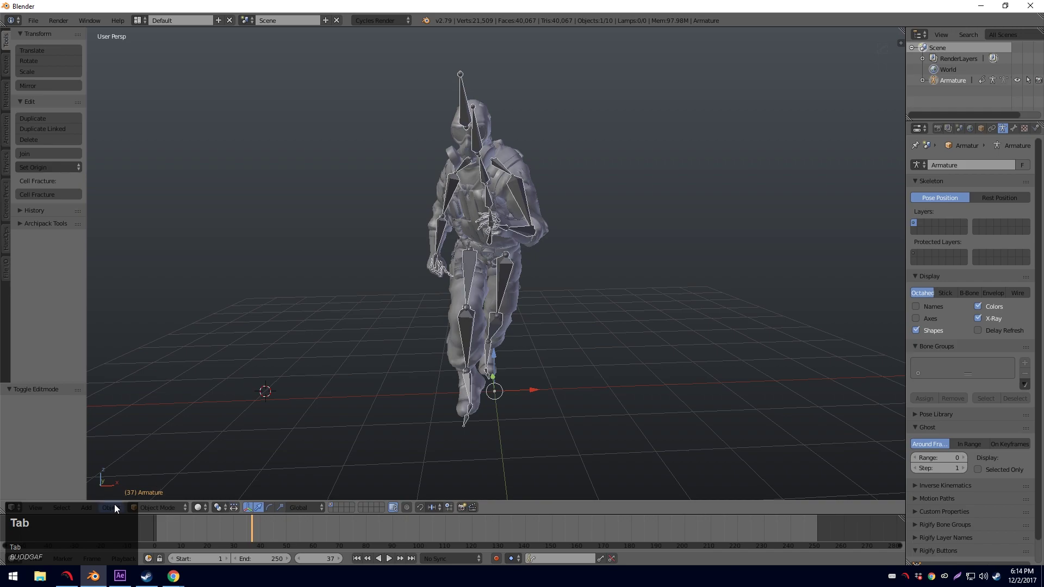
# Clear the armature's keyframes via Object > Animation > Clear Keyframes.
pyautogui.click(113, 510)
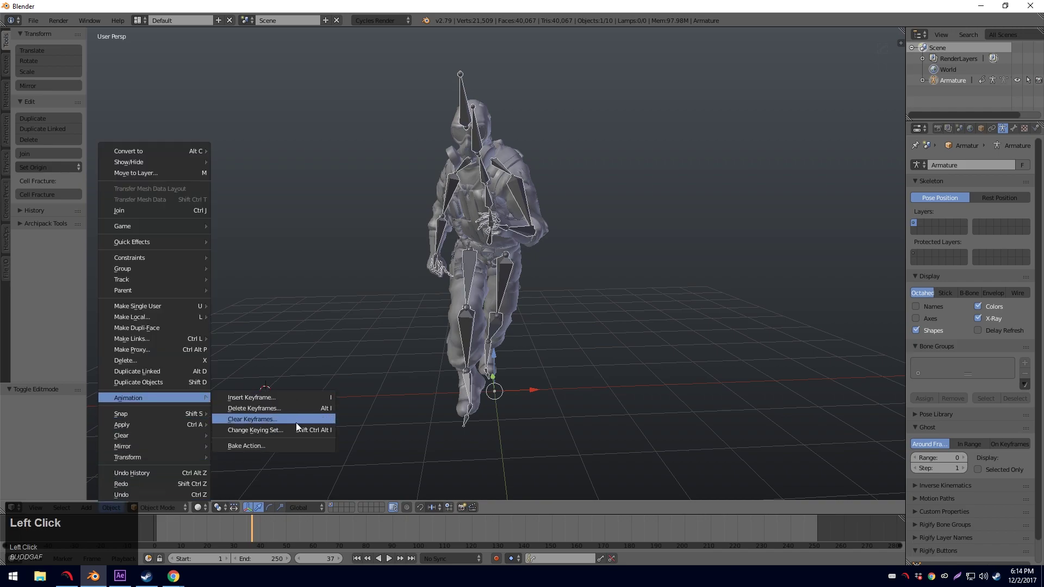
pyautogui.click(266, 423)
pyautogui.press('Tab')
pyautogui.press('a')
# Enter Pose Mode, select all bones and clear every bone's transforms.
pyautogui.press('a')
pyautogui.press('Tab')
pyautogui.click(131, 444)
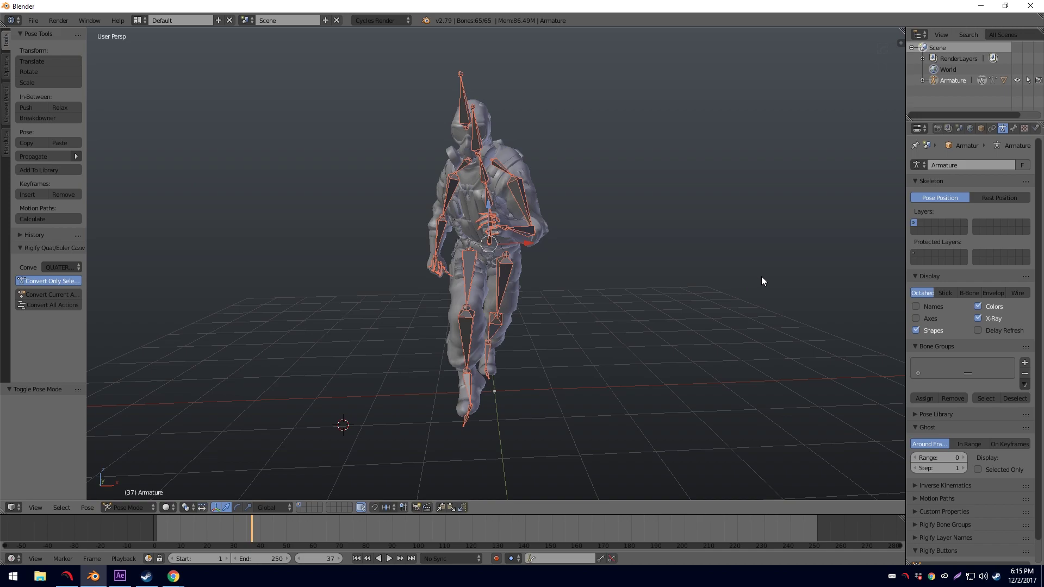
pyautogui.click(535, 232)
pyautogui.press('Tab')
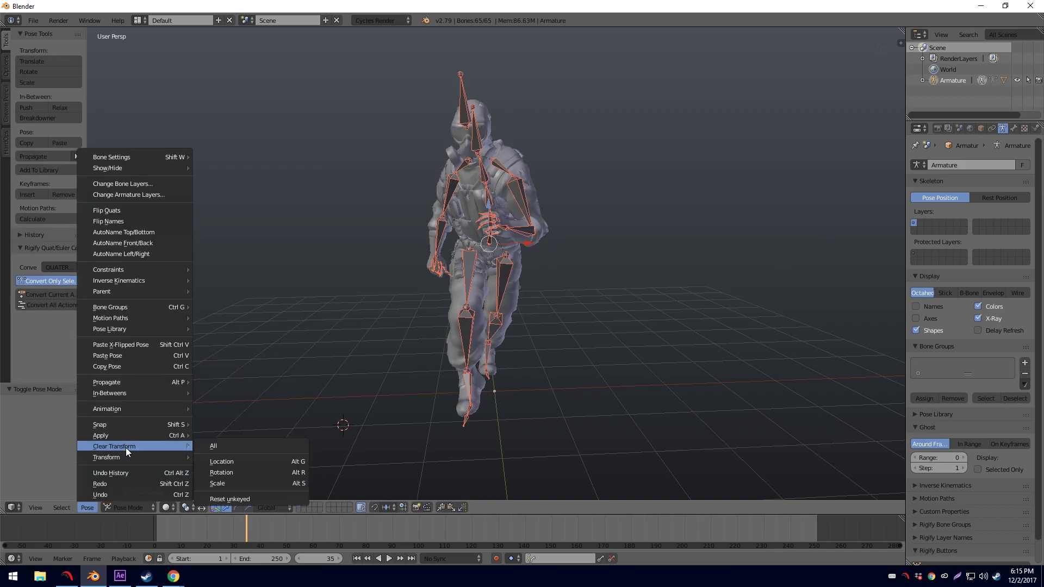
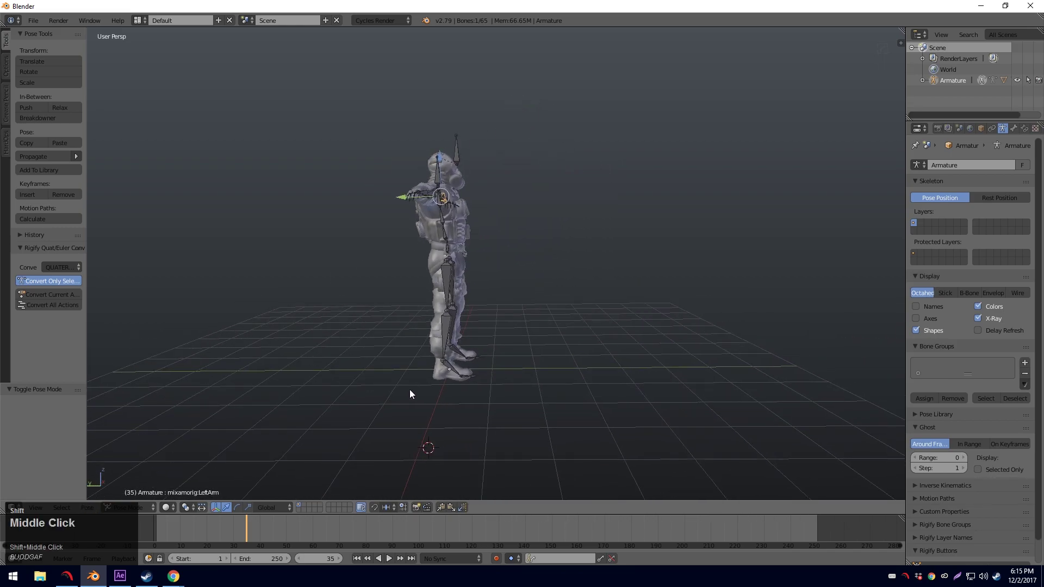
# Undo the transform clear and fly-navigate around the character back in its leaping pose.
pyautogui.scroll(3)
pyautogui.middleClick(467, 370)
pyautogui.rightClick(411, 267)
pyautogui.press('shift+s')
pyautogui.rightClick(411, 268)
pyautogui.click(503, 229)
pyautogui.press('r')
pyautogui.click(448, 283)
pyautogui.press('r')
pyautogui.click(360, 288)
pyautogui.rightClick(299, 335)
pyautogui.press('r')
pyautogui.click(297, 301)
pyautogui.middleClick(424, 330)
pyautogui.rightClick(469, 311)
pyautogui.write('WQAASQSQAAd')
pyautogui.click(500, 266)
# Select all armature bones and hide them with H so only the mesh shows.
pyautogui.press('a')
pyautogui.rightClick(573, 163)
pyautogui.press('a')
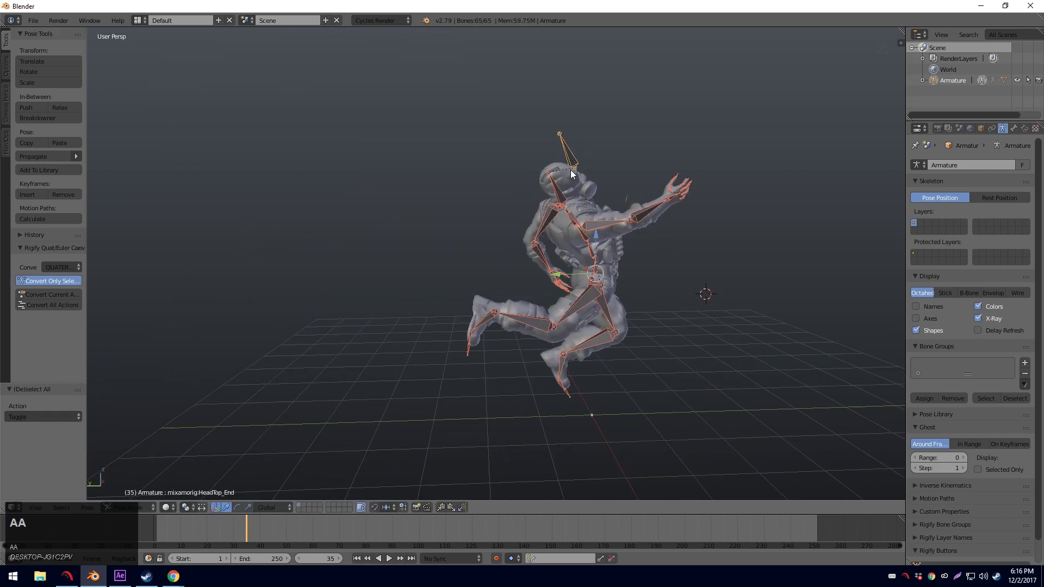
pyautogui.write('h')
pyautogui.moveTo(613, 273); pyautogui.dragTo(439, 273)
pyautogui.scroll(-3)
pyautogui.moveTo(443, 273); pyautogui.dragTo(316, 323)
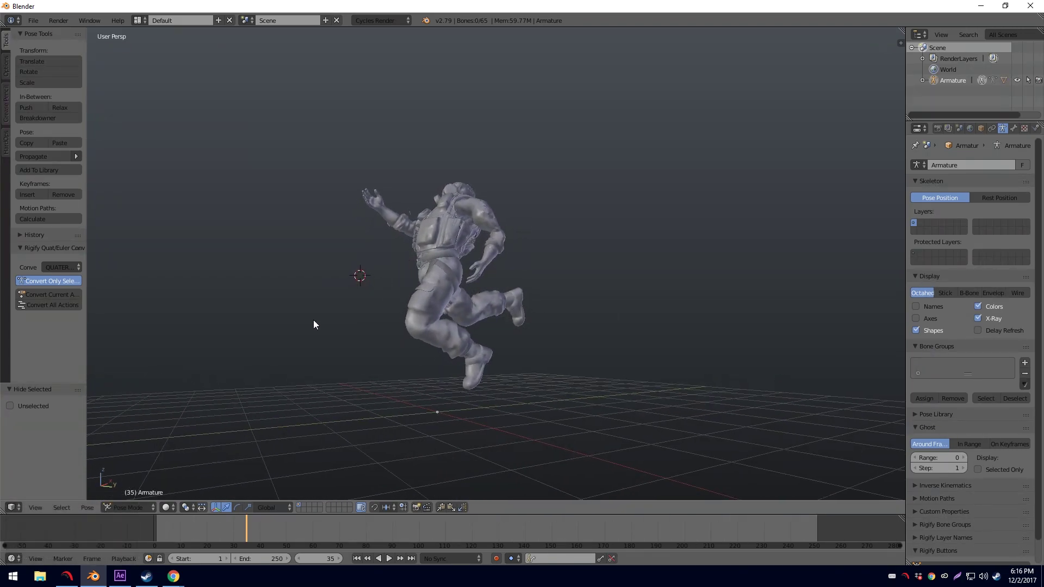
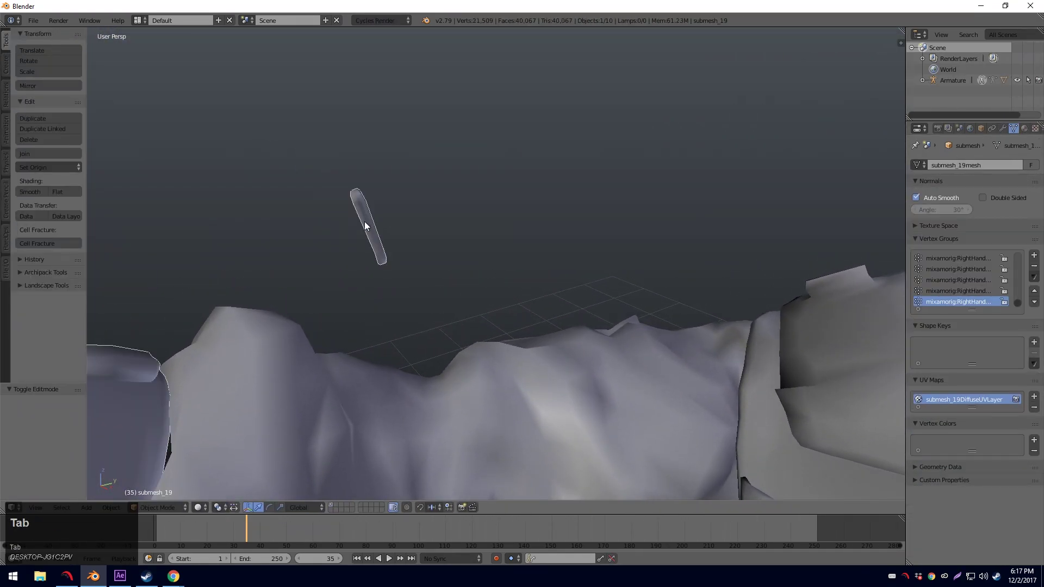
# Fly the view around the character's mesh pieces to inspect them up close.
pyautogui.press('shift+f')
pyautogui.press('shift+s')
pyautogui.press('shift+w')
pyautogui.press('shift+d')
pyautogui.press('shift+w')
pyautogui.press('shift+a')
pyautogui.click(502, 268)
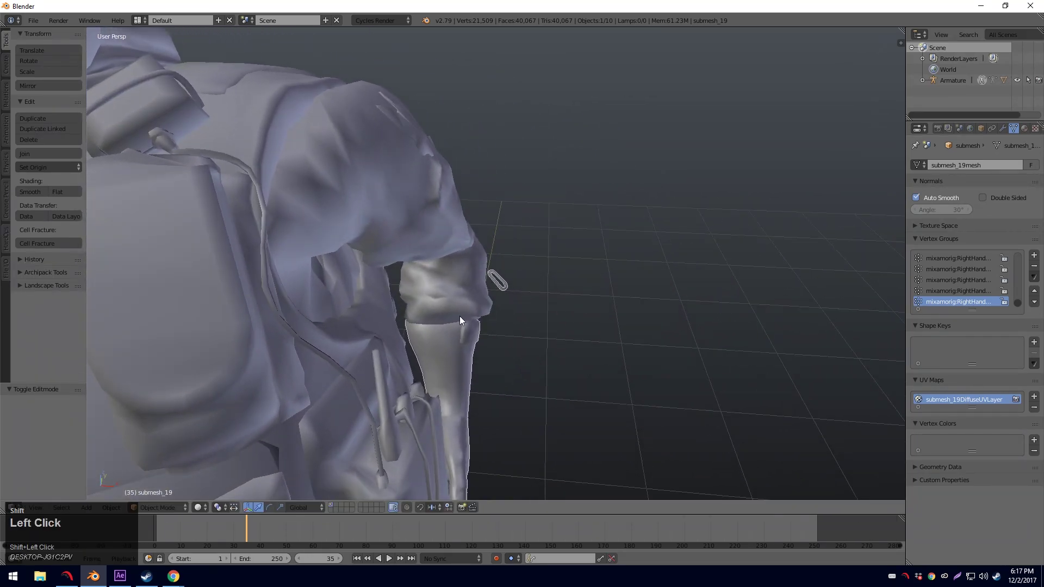
pyautogui.press('shift+f')
pyautogui.press('shift+s')
pyautogui.press('shift+d')
pyautogui.press('shift+q')
pyautogui.press('shift+d')
pyautogui.press('shift+w')
pyautogui.press('shift+d')
pyautogui.press('shift+s')
pyautogui.press('shift+f')
pyautogui.press('shift+a')
pyautogui.press('shift+s')
pyautogui.press('shift+a')
pyautogui.click(503, 267)
pyautogui.press('shift+f')
pyautogui.press('shift+a')
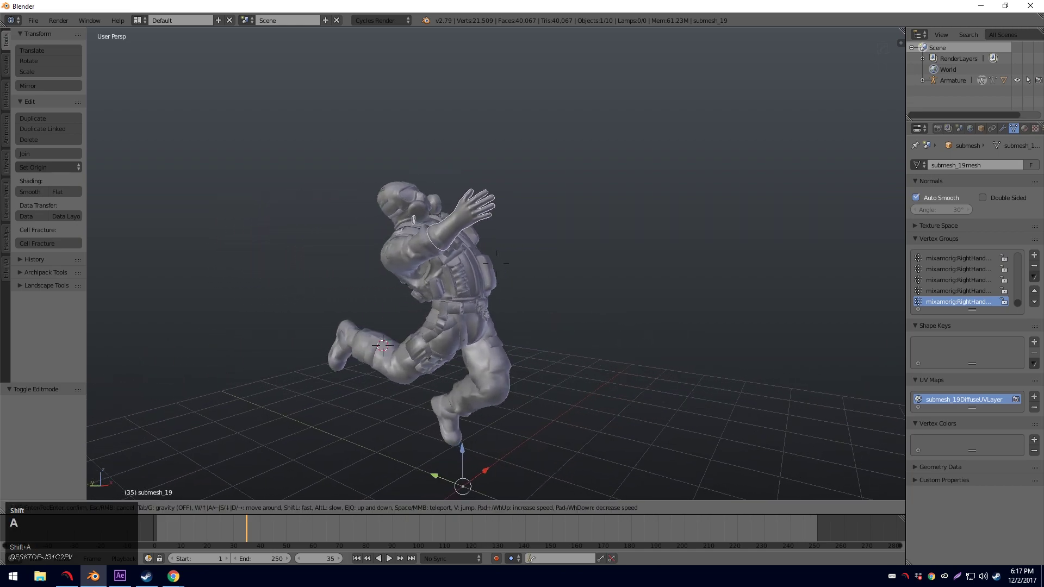
pyautogui.press('shift+s')
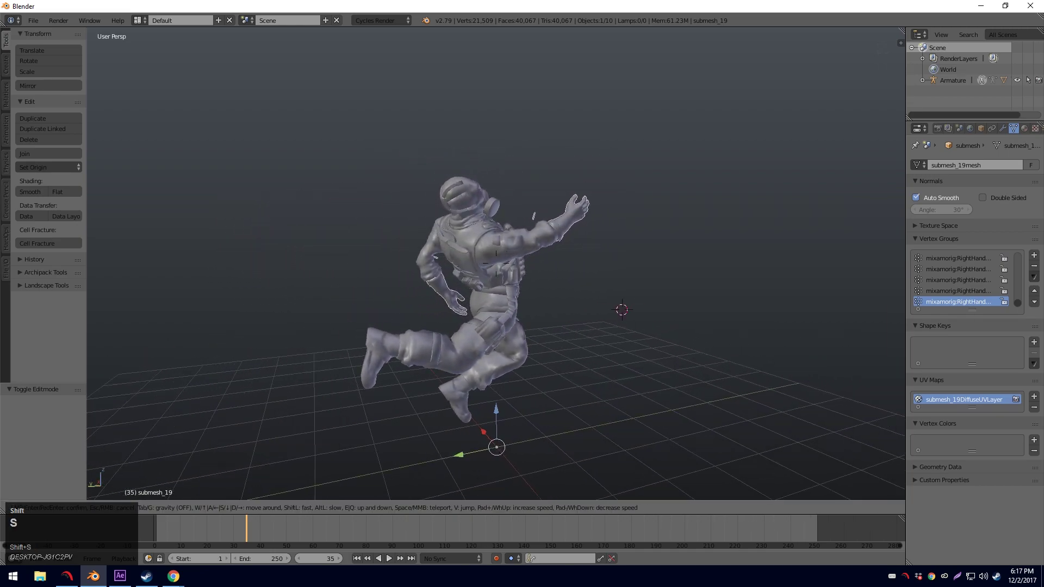
pyautogui.click(500, 266)
# Advance the run animation to frame 58, deselect all and look down on the character and grid.
pyautogui.press('a')
pyautogui.press('shift+f')
pyautogui.press('shift+d')
pyautogui.press('shift+w')
pyautogui.middleClick(332, 243)
pyautogui.scroll(-3)
pyautogui.scroll(3)
pyautogui.moveTo(529, 267); pyautogui.dragTo(36, 25)
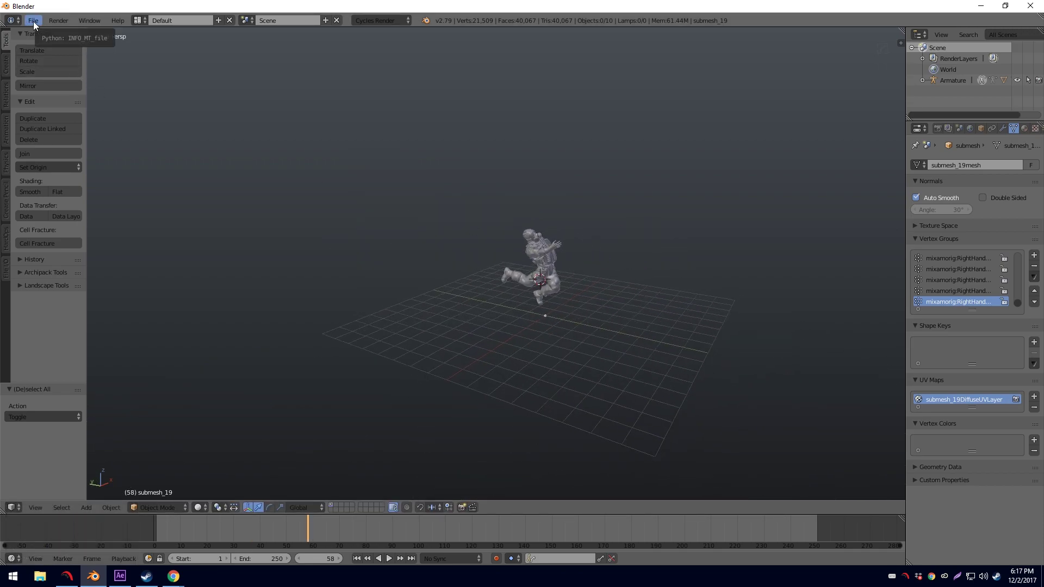